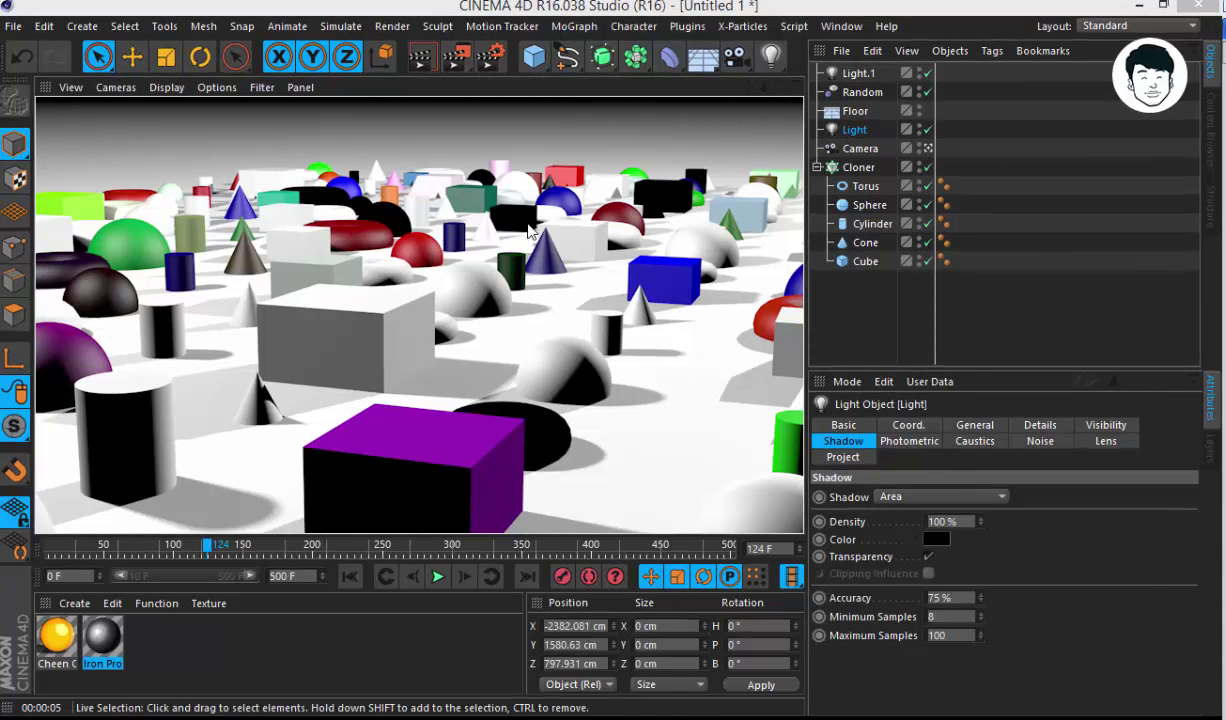
- Switch from the Cloner scene to the open Untitled 2 project with floor, cylinder, cube and sphere
left_click(543, 218)
key("v")
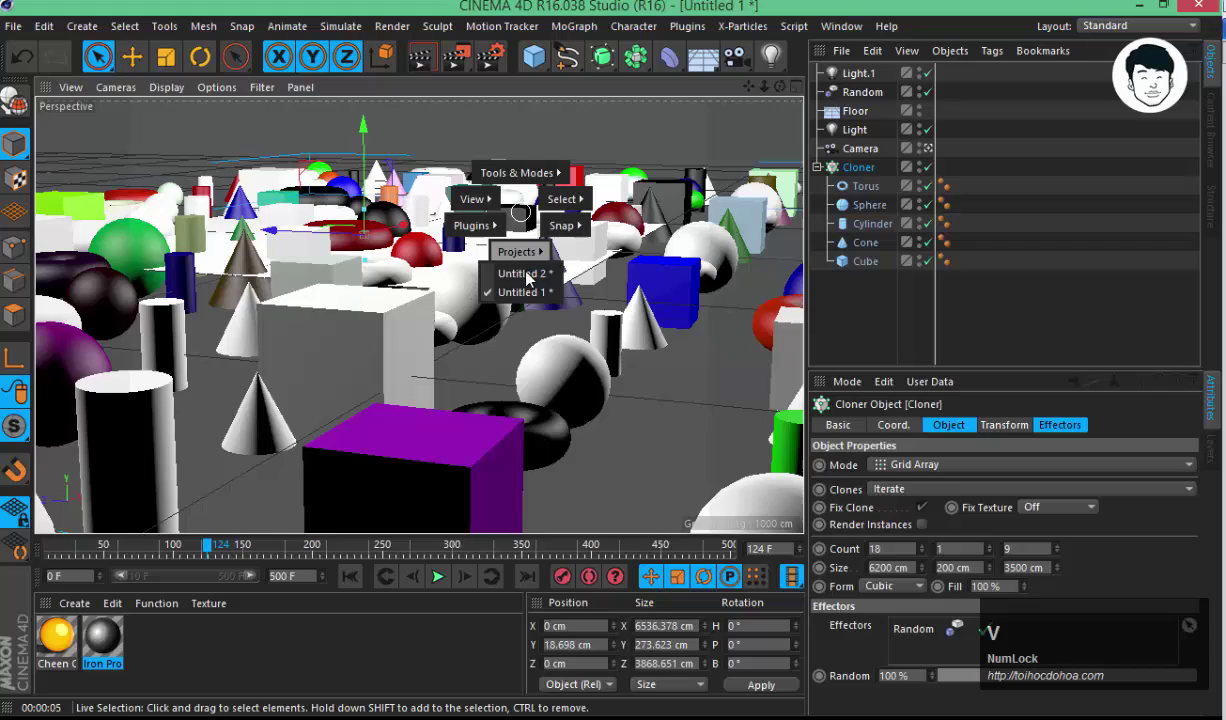
left_click(543, 277)
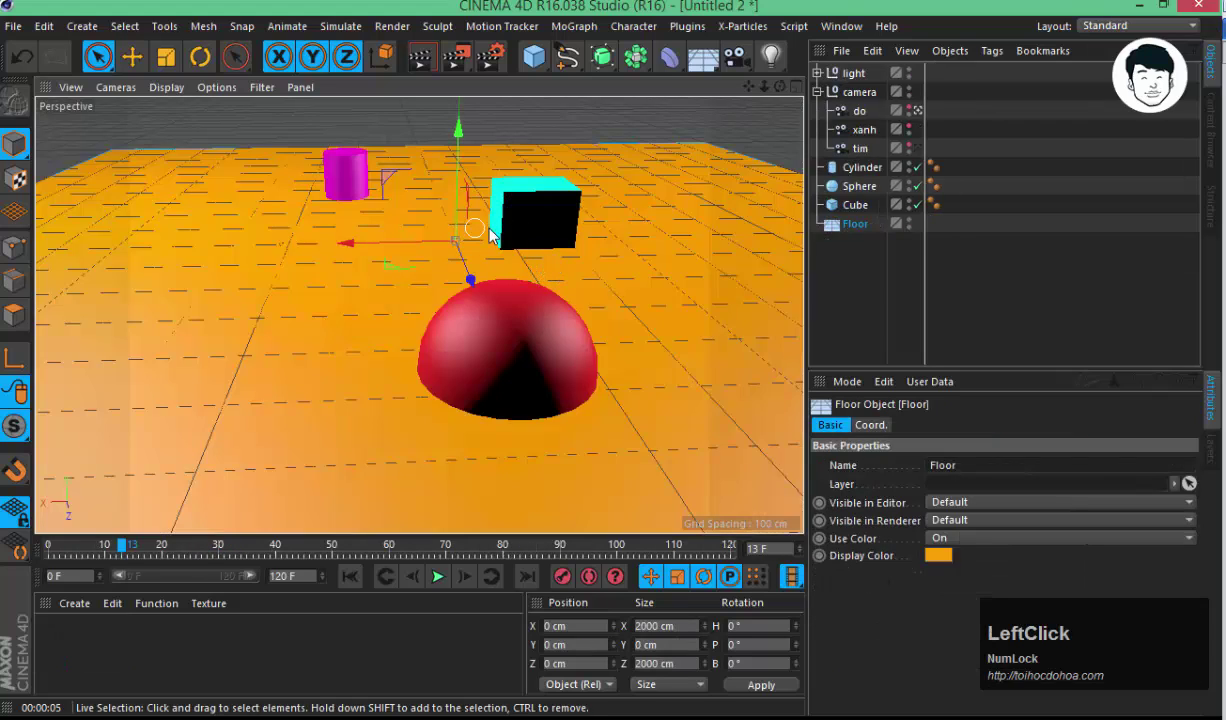
key("3")
type("3333333")
left_click(632, 262)
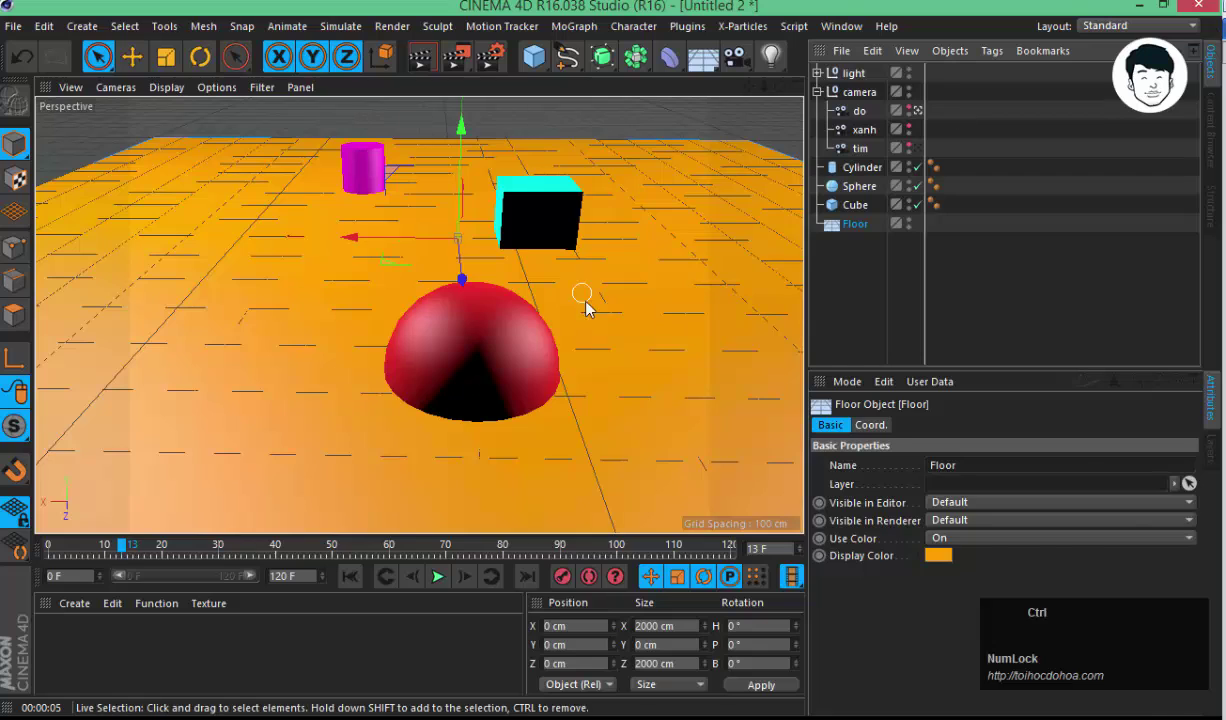
- Start a new empty project, Untitled 4, and keep the Standard interface layout
key("n")
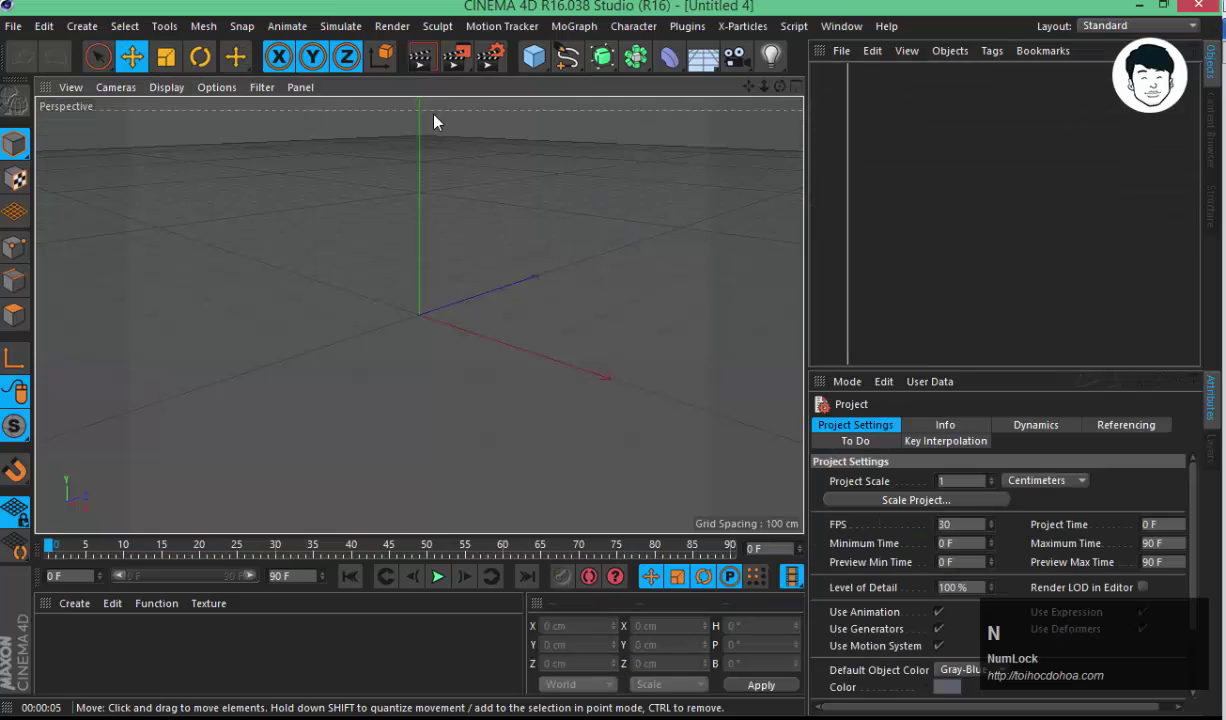
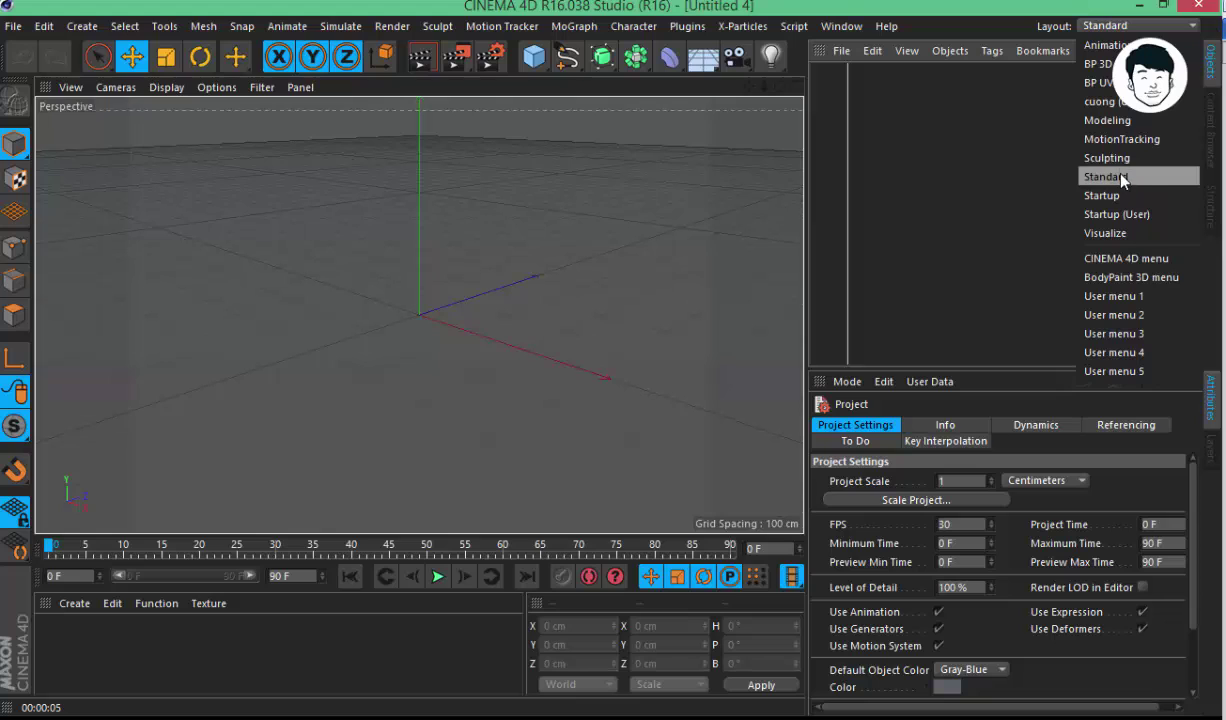
left_click(1132, 115)
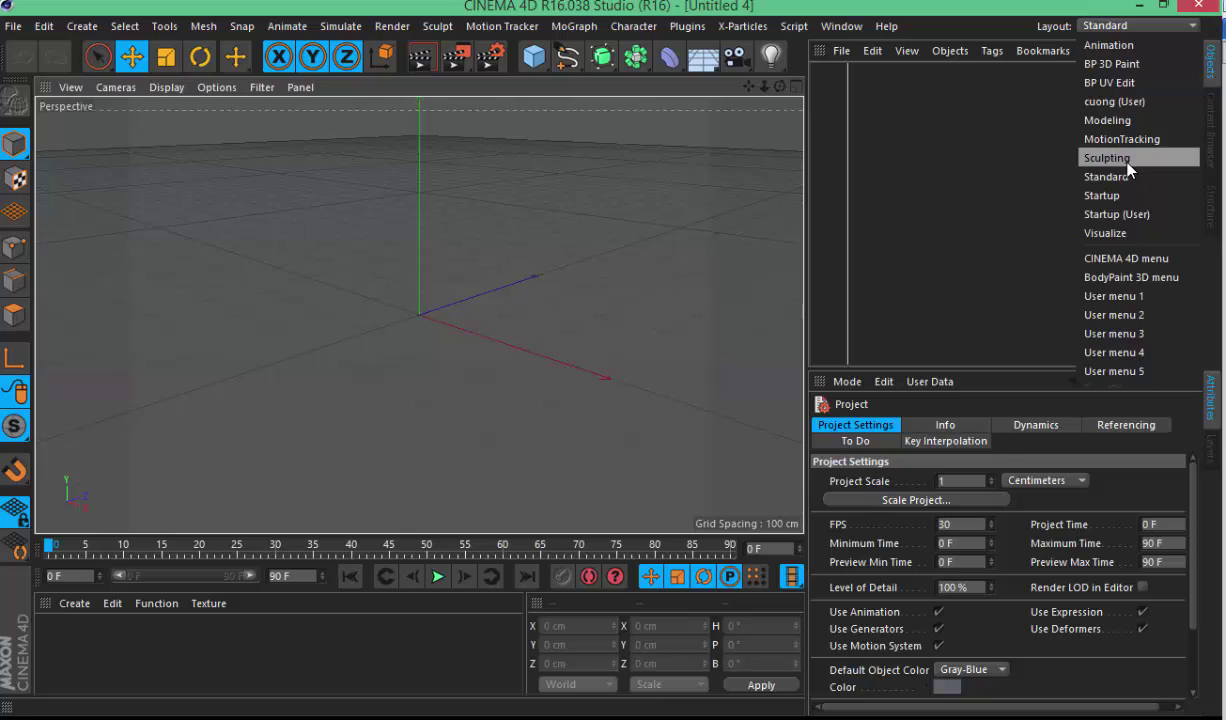
left_click(1138, 150)
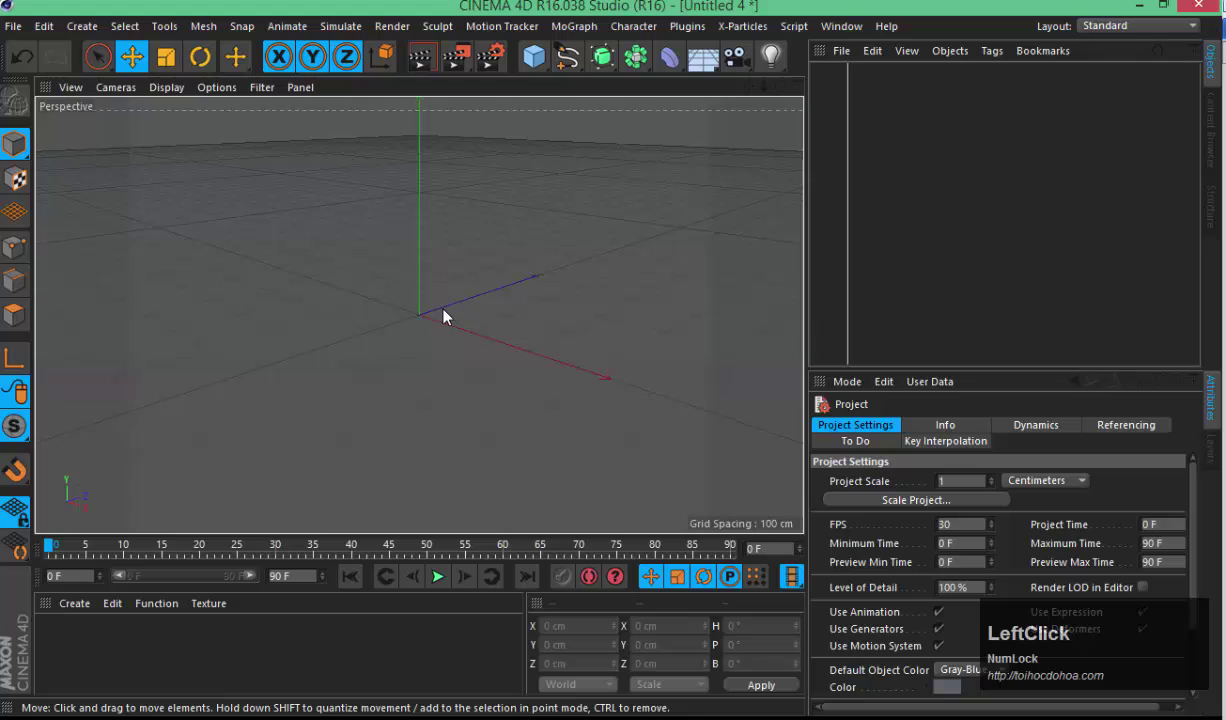
- Review the command palettes and bring up the primitives palette from the Cube icon
left_click(462, 302)
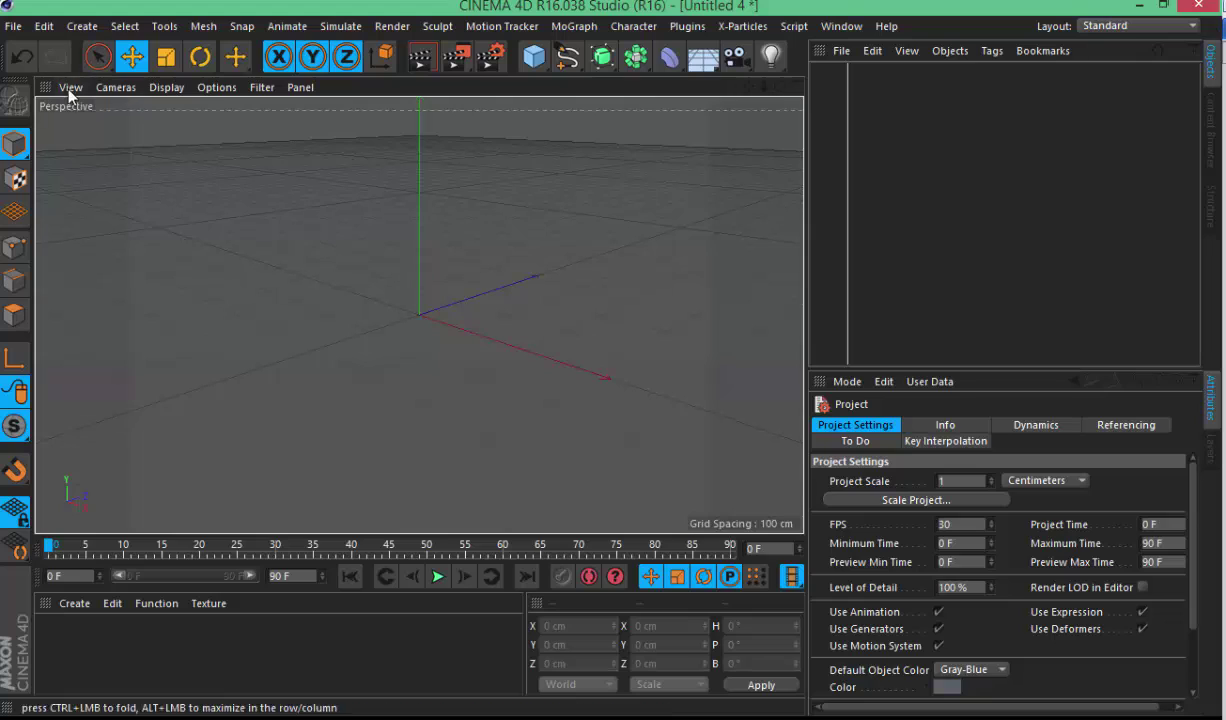
key("ctrl+shift+Num_Lock")
key("ctrl+shift+d")
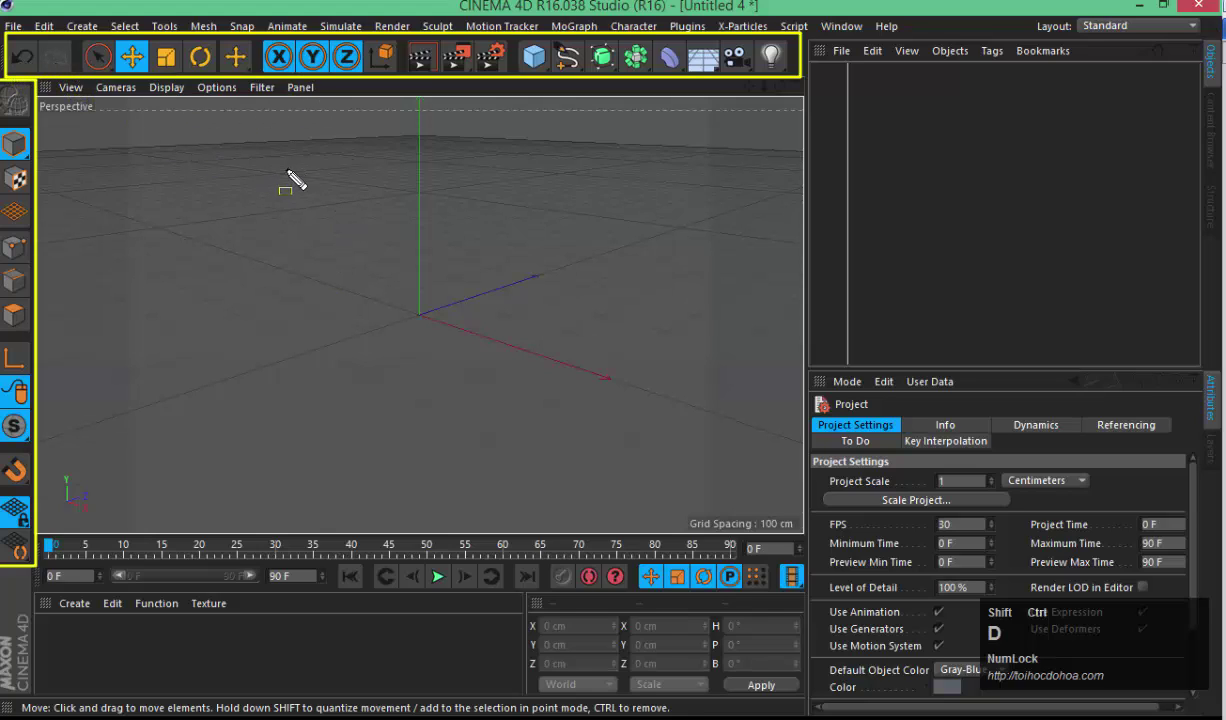
key("Escape")
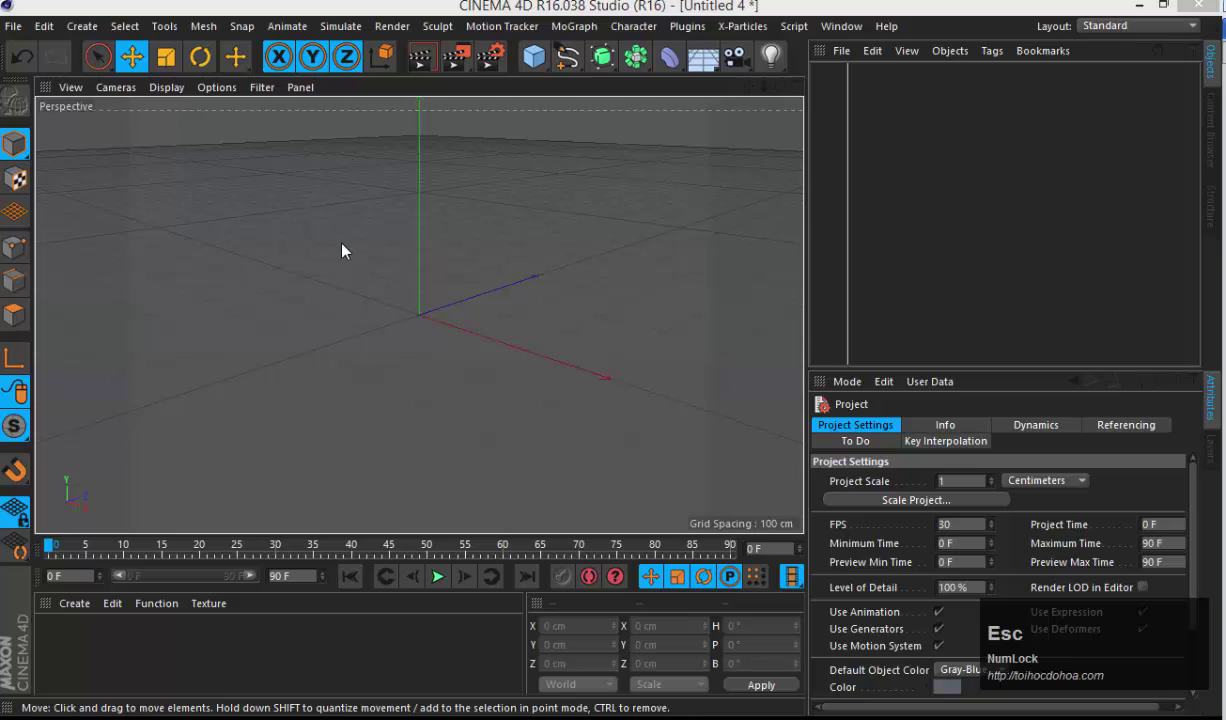
- Add three Cube objects (Cube, Cube.1, Cube.2) to the empty scene
left_click(321, 253)
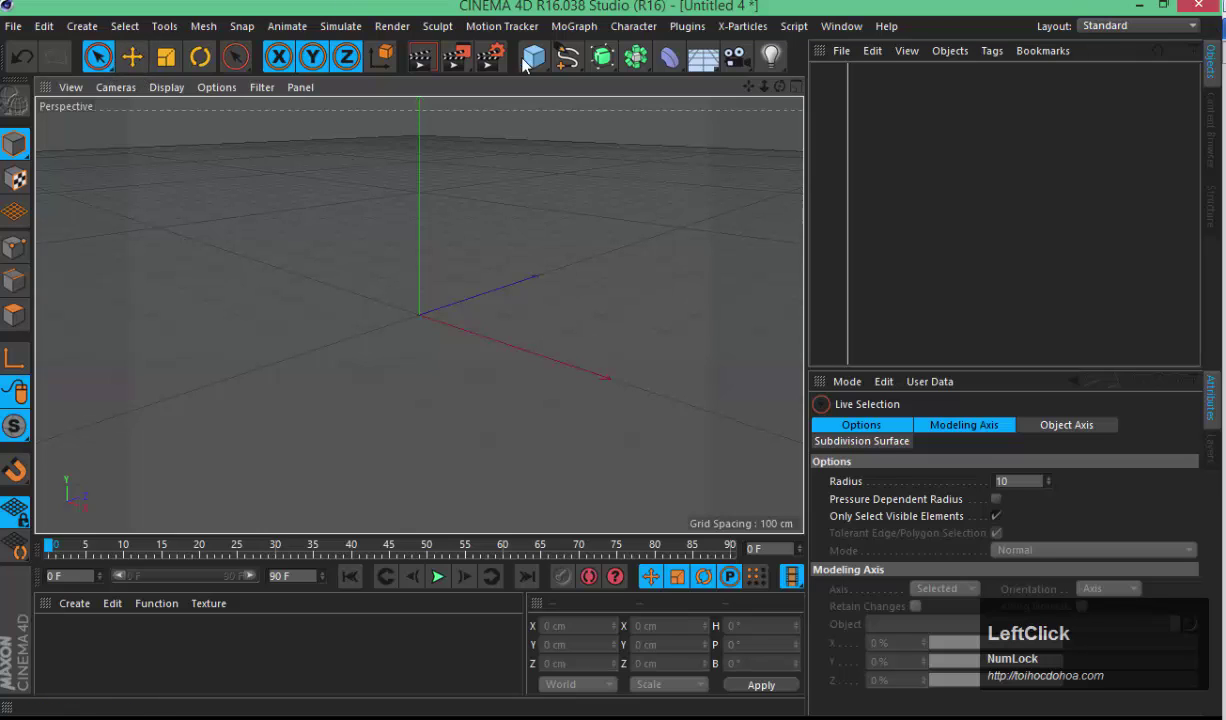
left_click(440, 332)
key("3")
key("3")
left_click(675, 364)
key("2")
double_click(455, 396)
key("1")
type("3")
left_click(403, 342)
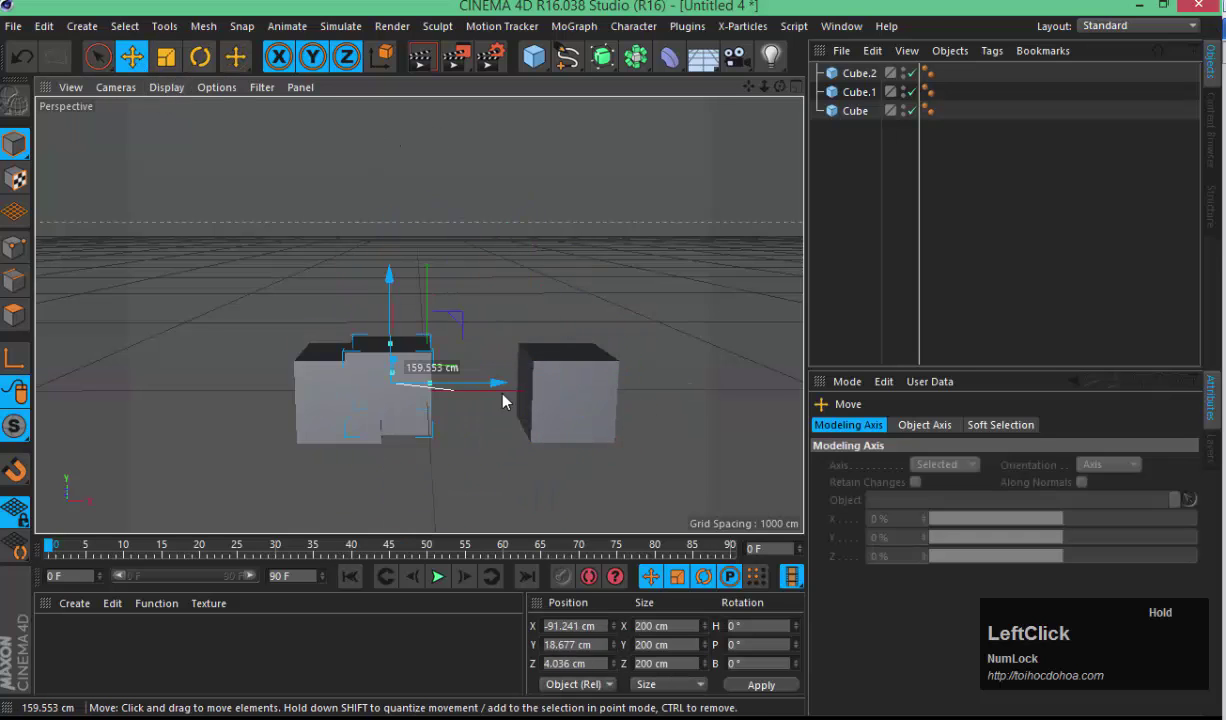
- Spread the cubes apart with the Move tool and try the Scale tool, undoing the scaling
key("z")
left_click(299, 413)
key("z")
left_click(650, 443)
key("z")
left_click(611, 443)
key("ctrl+z")
left_click(214, 64)
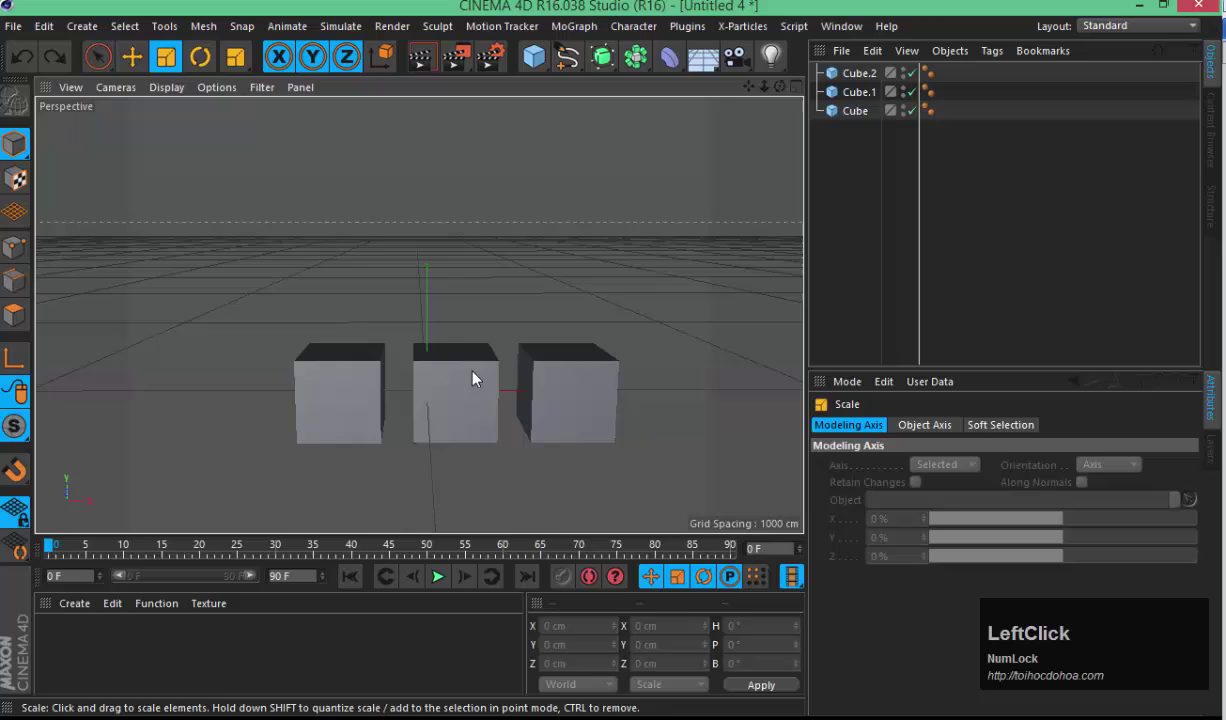
key("ctrl+z")
- Tilt each cube to a slightly different angle with the Rotate tool, ending in Live Selection
left_click(347, 396)
key("ctrl+z")
left_click(537, 443)
key("ctrl+z")
left_click(223, 58)
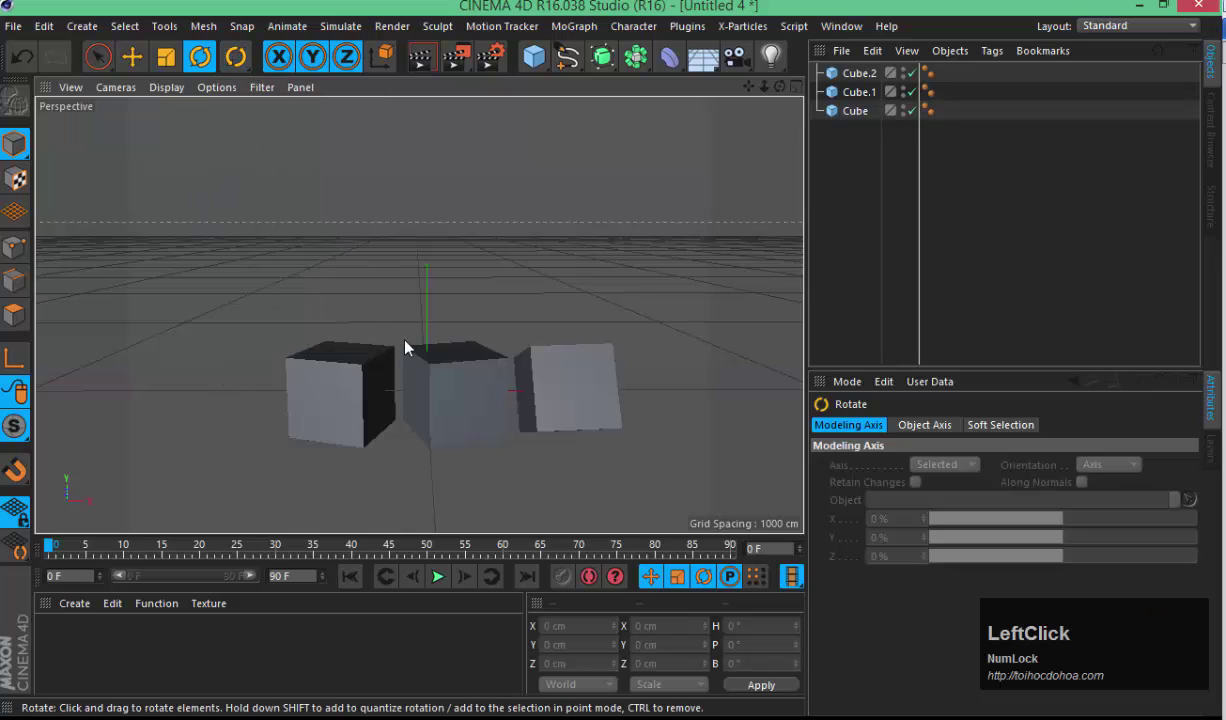
right_click(432, 225)
left_click(399, 252)
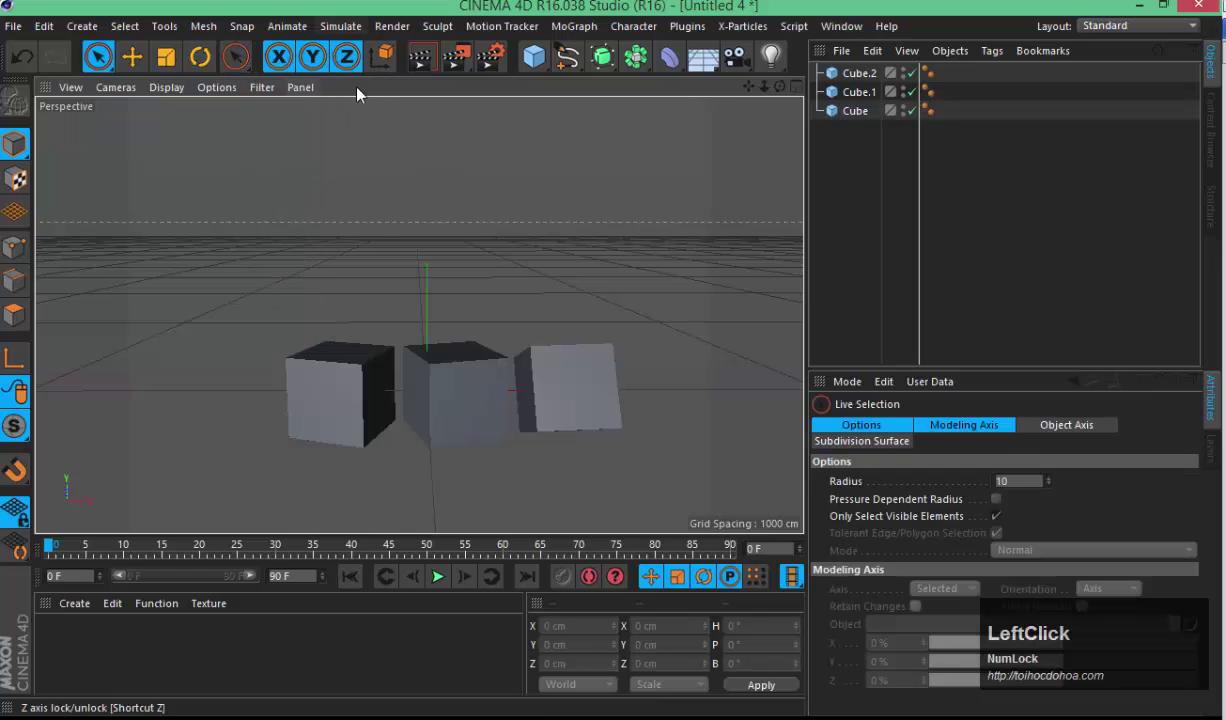
- Orbit the perspective view to look down on the tilted cubes from another side and select Cube.1
left_click(368, 65)
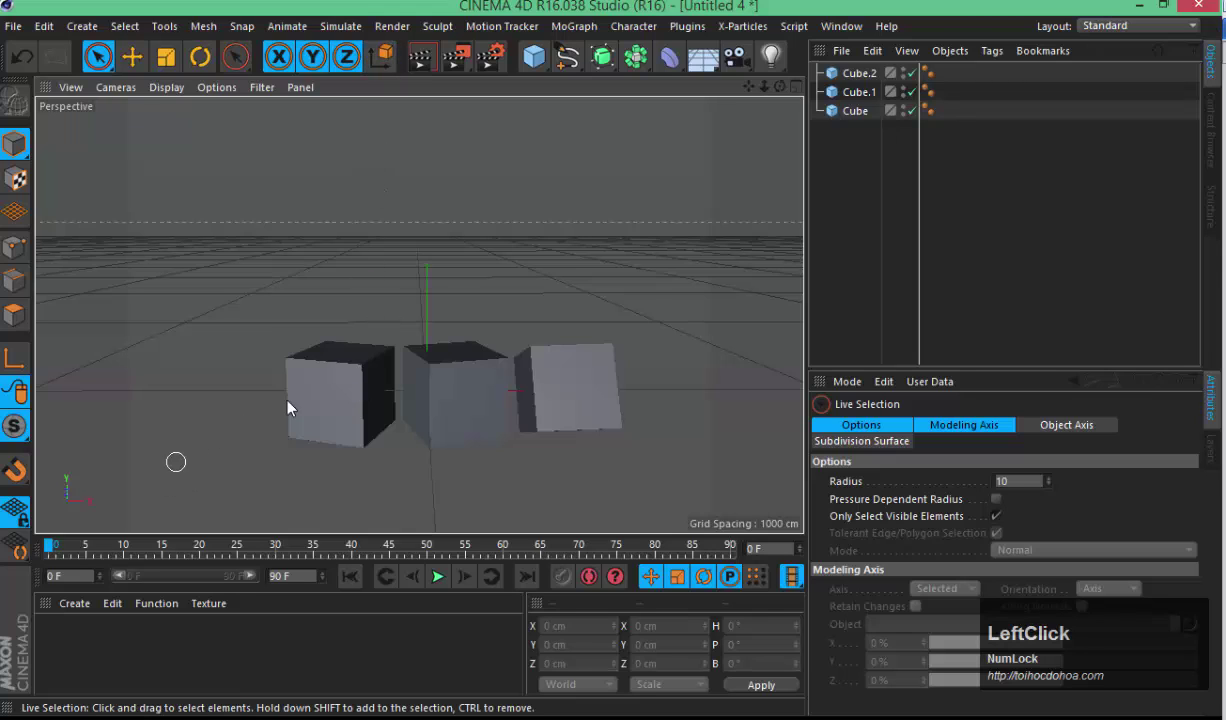
key("2")
type("223")
left_click(384, 429)
type("33333")
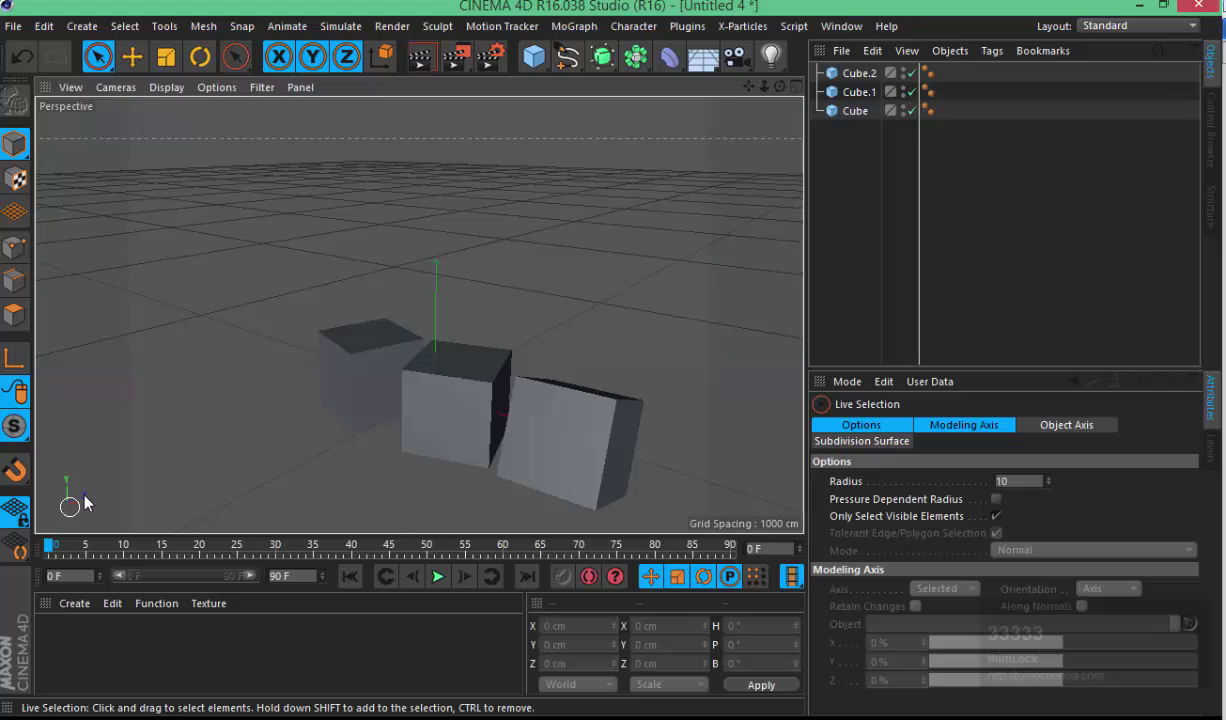
key("ctrl+shift+d")
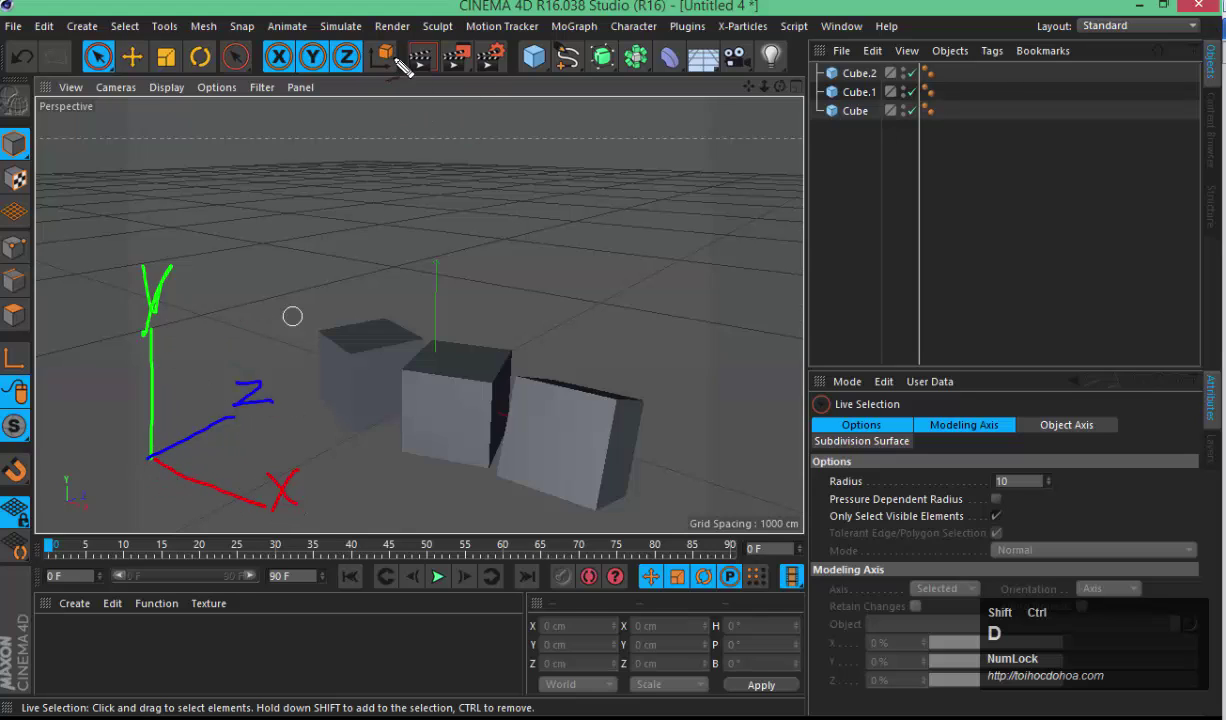
key("Escape")
left_click(471, 264)
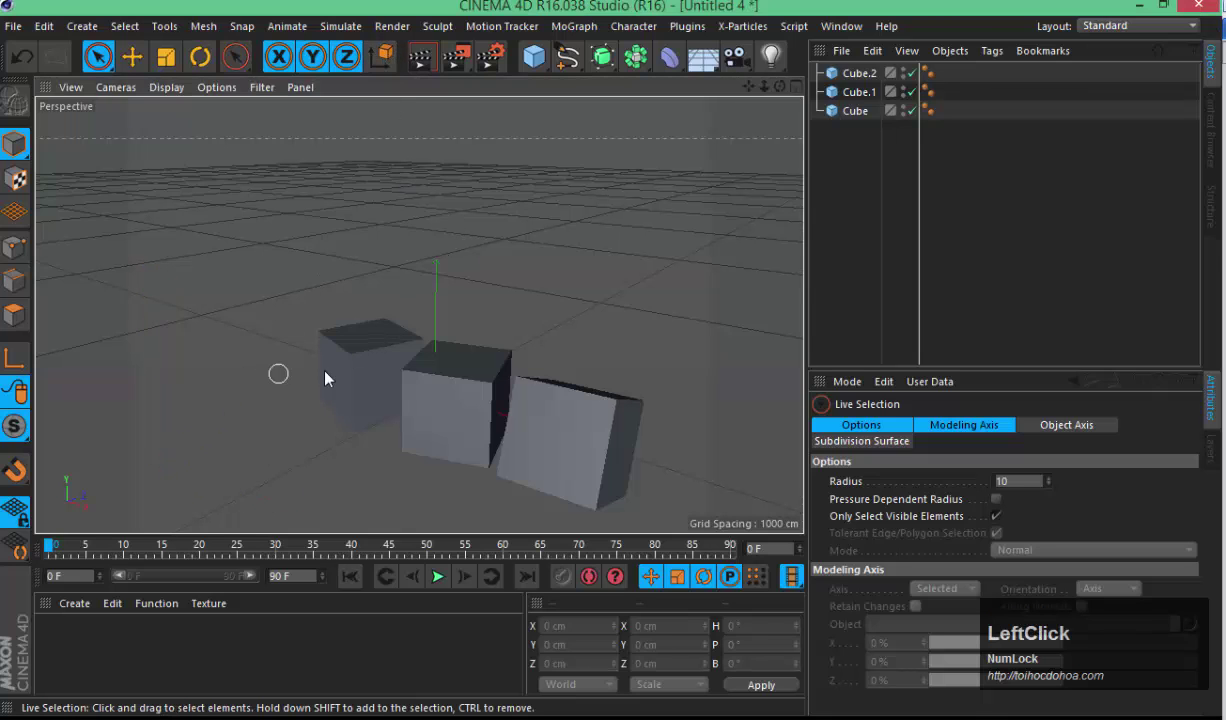
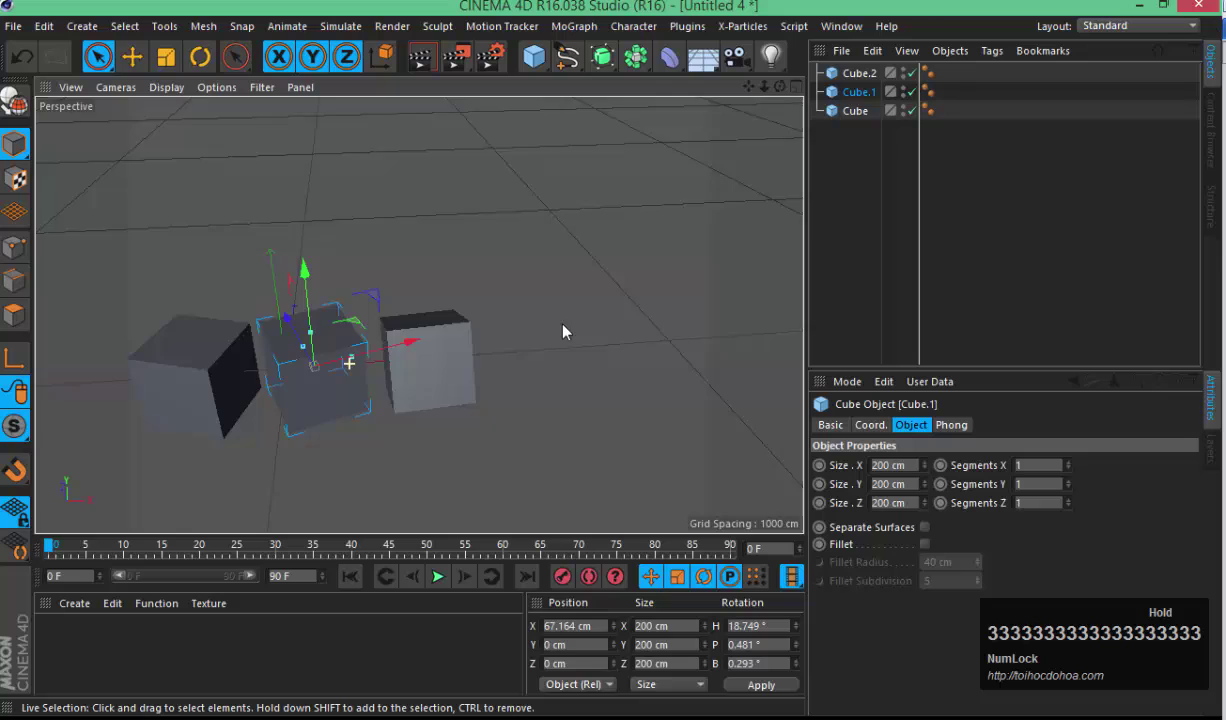
- Orbit around the three cubes and try the Rotate tool on the middle one
left_click(458, 446)
type("3333333")
left_click(359, 415)
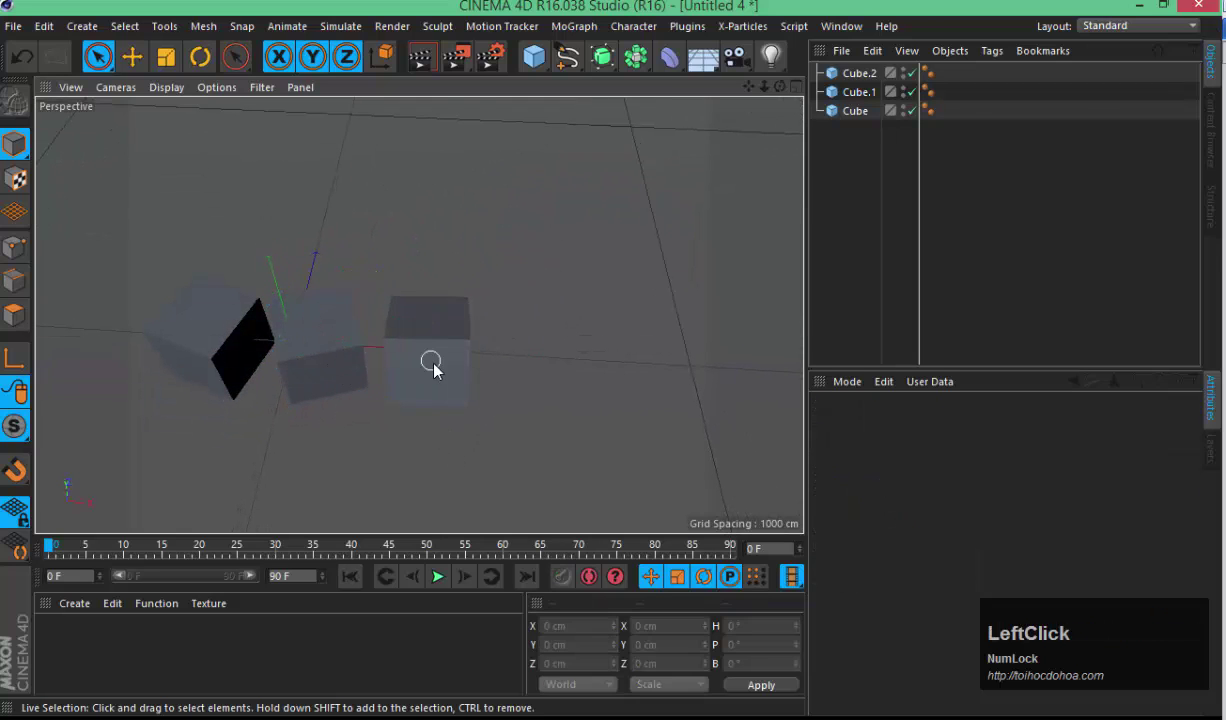
key("3")
left_click(413, 455)
key("3")
left_click(345, 391)
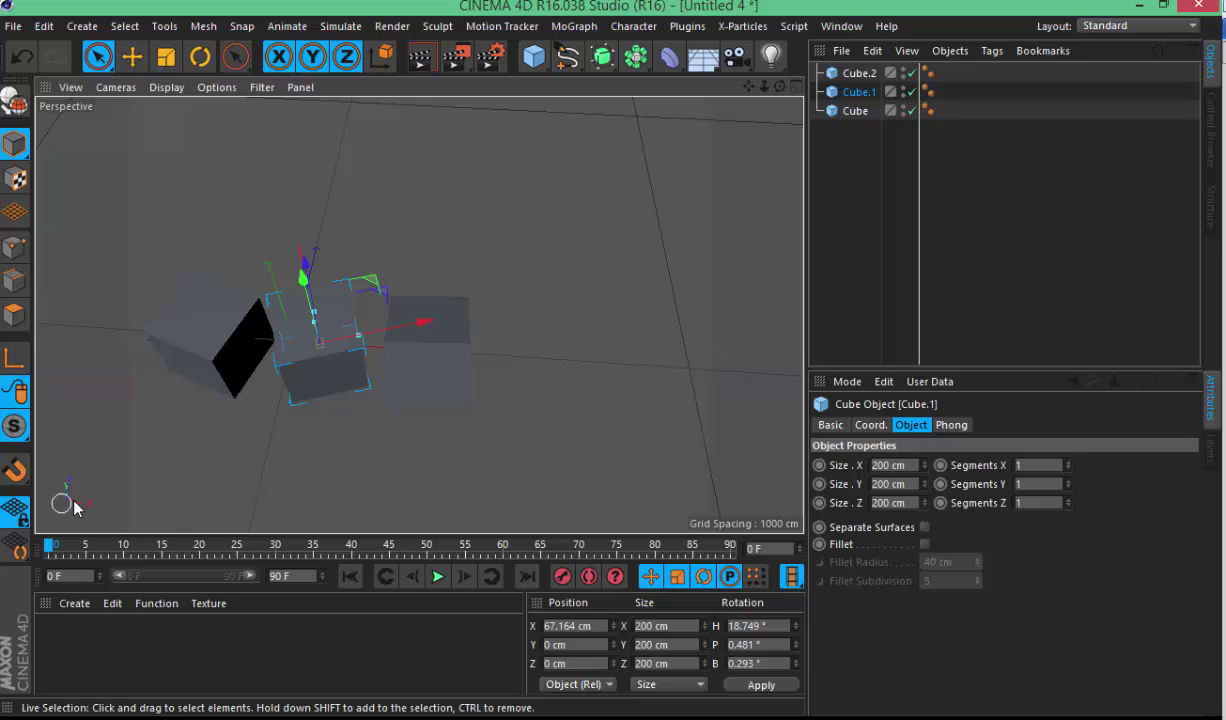
key("r")
left_click(367, 394)
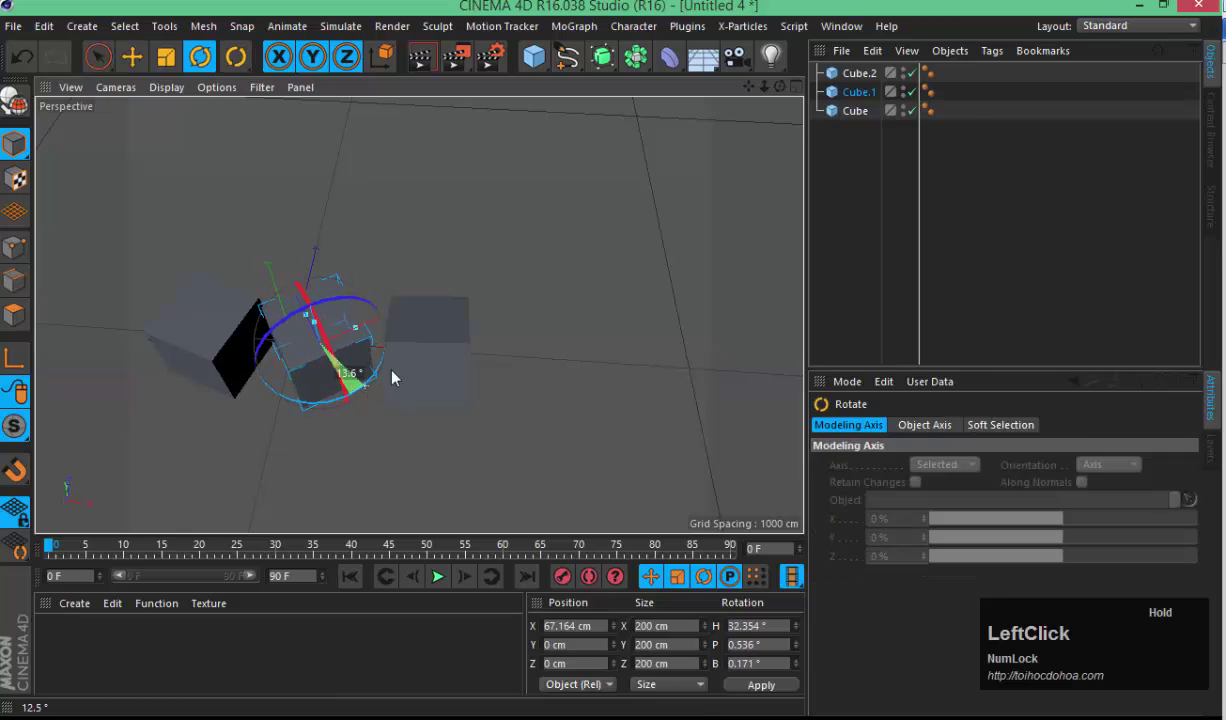
key("9")
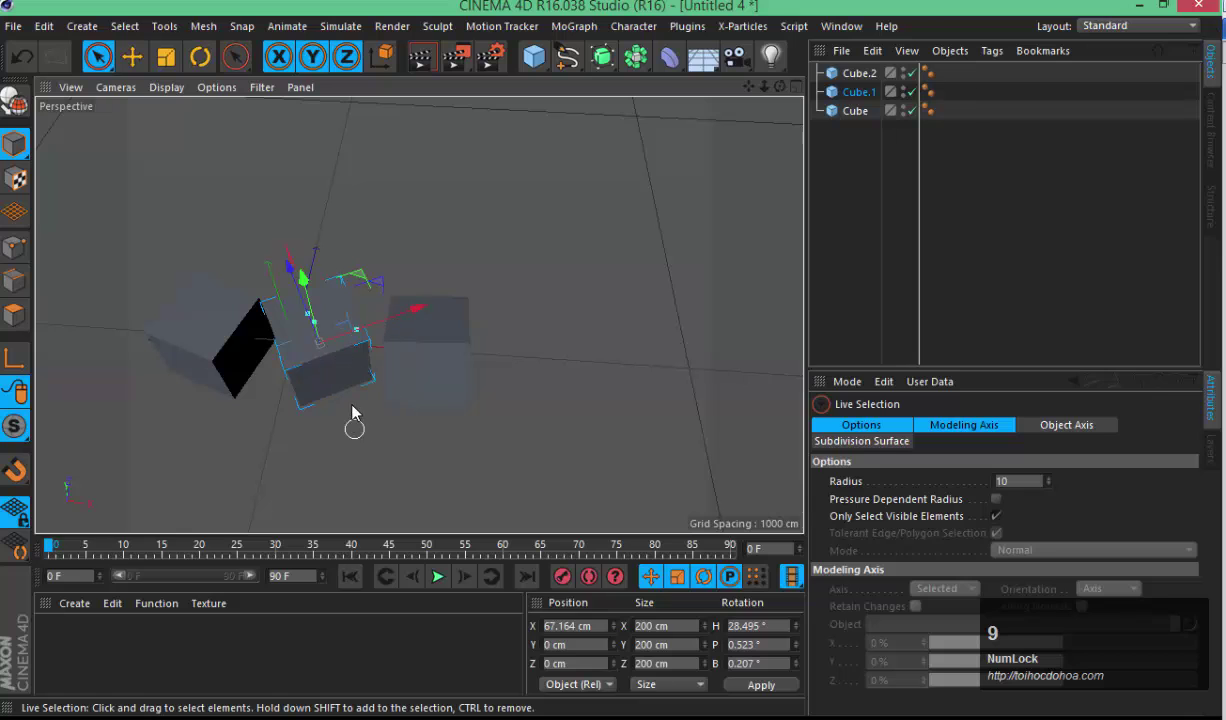
- Keep orbiting the view and undo a trial transform on the cube
key("3")
left_click(343, 349)
key("3")
type("33")
left_click(353, 379)
key("3")
type("333")
left_click(339, 465)
key("3")
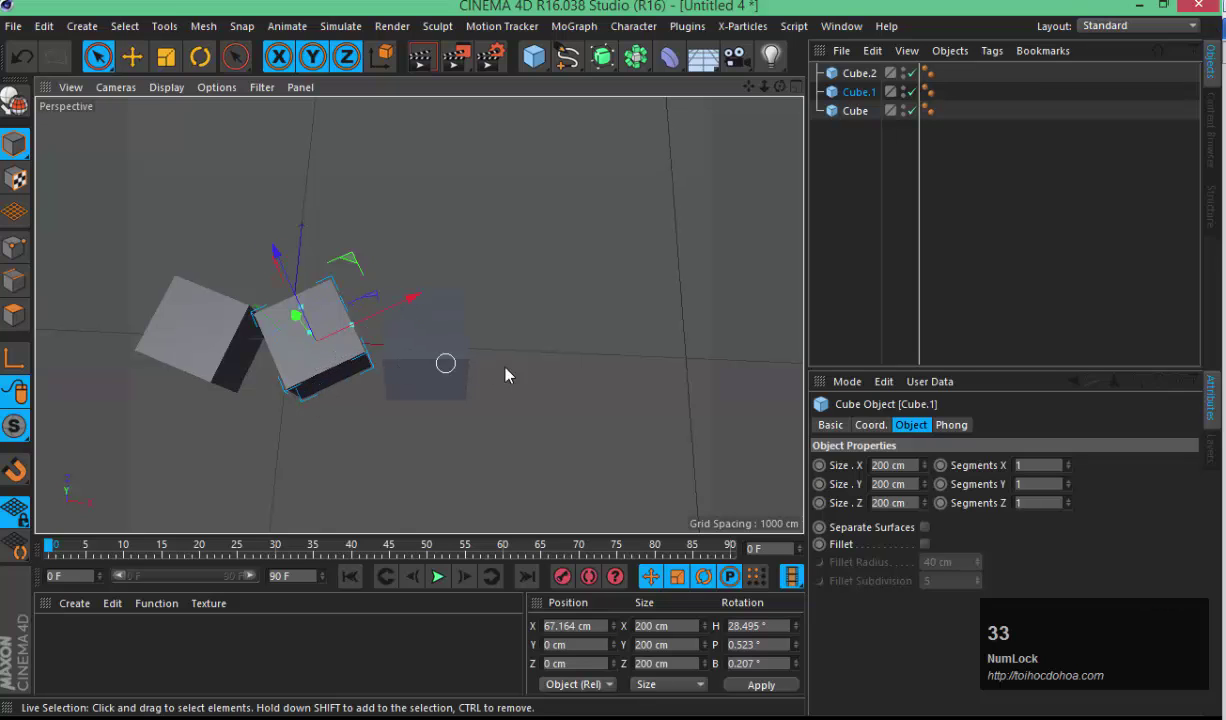
left_click(370, 271)
key("z")
left_click(473, 289)
key("ctrl+z")
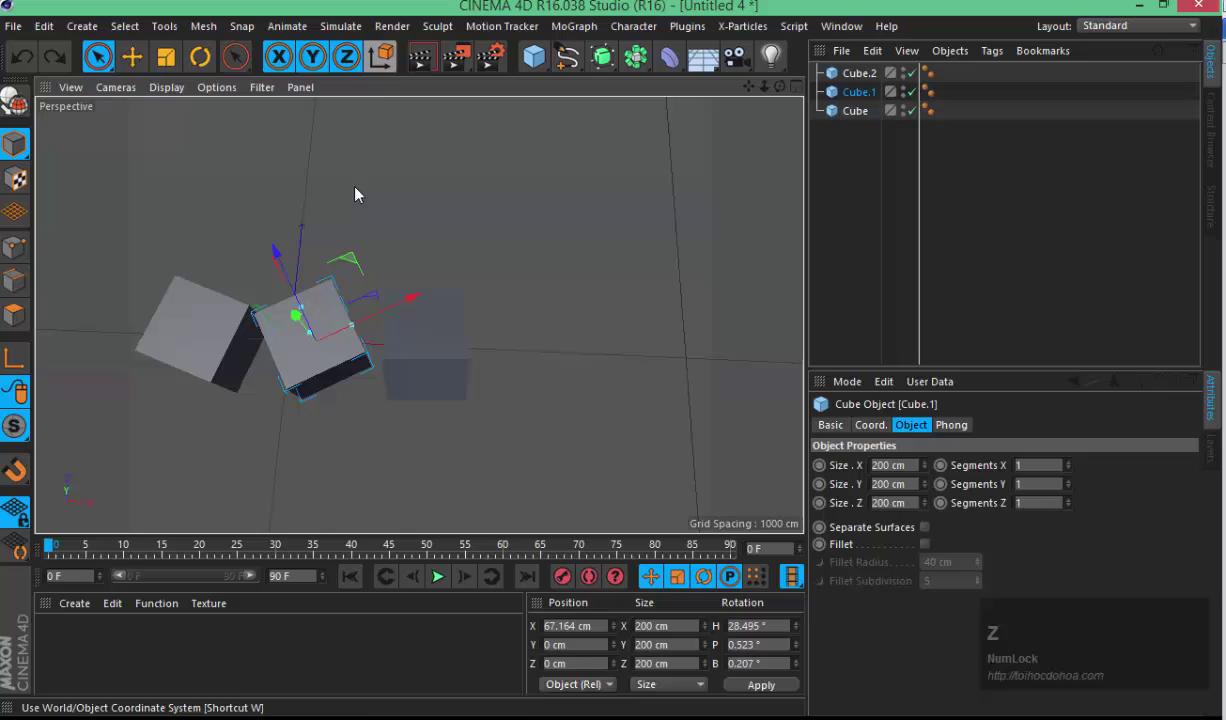
- Slide Cube.1 along its X axis to sit between the dark and white cubes, then deselect everything
left_click(393, 69)
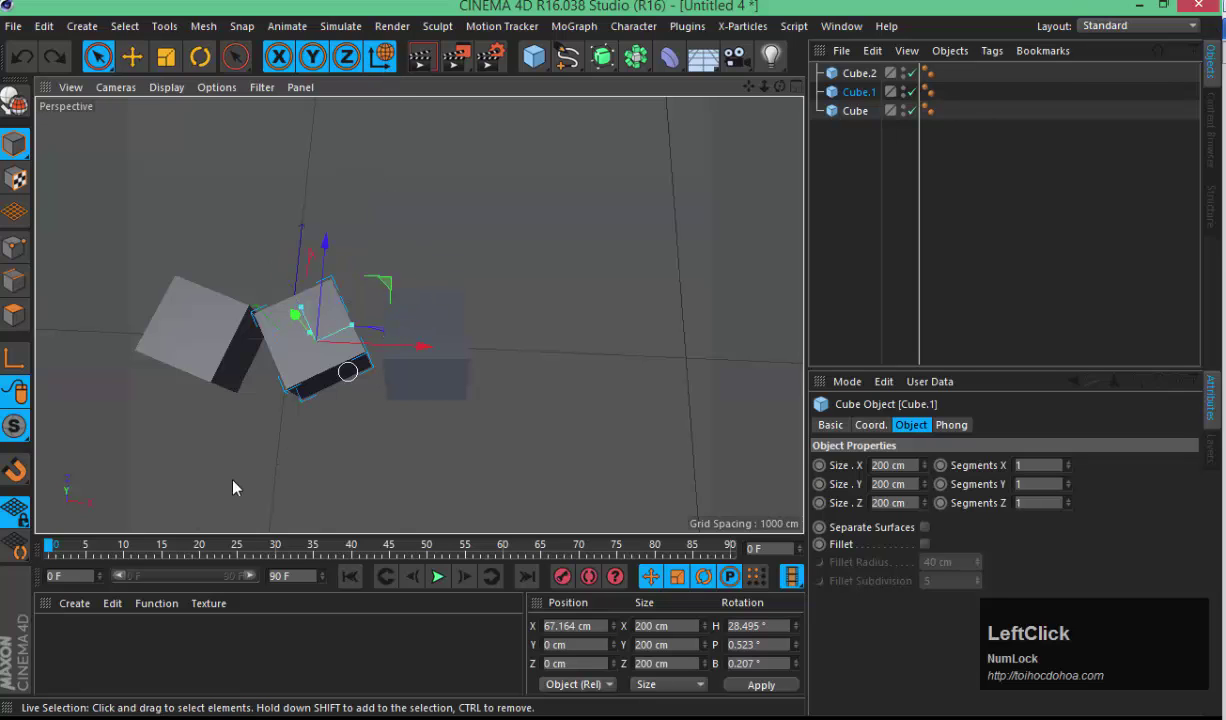
left_click(416, 351)
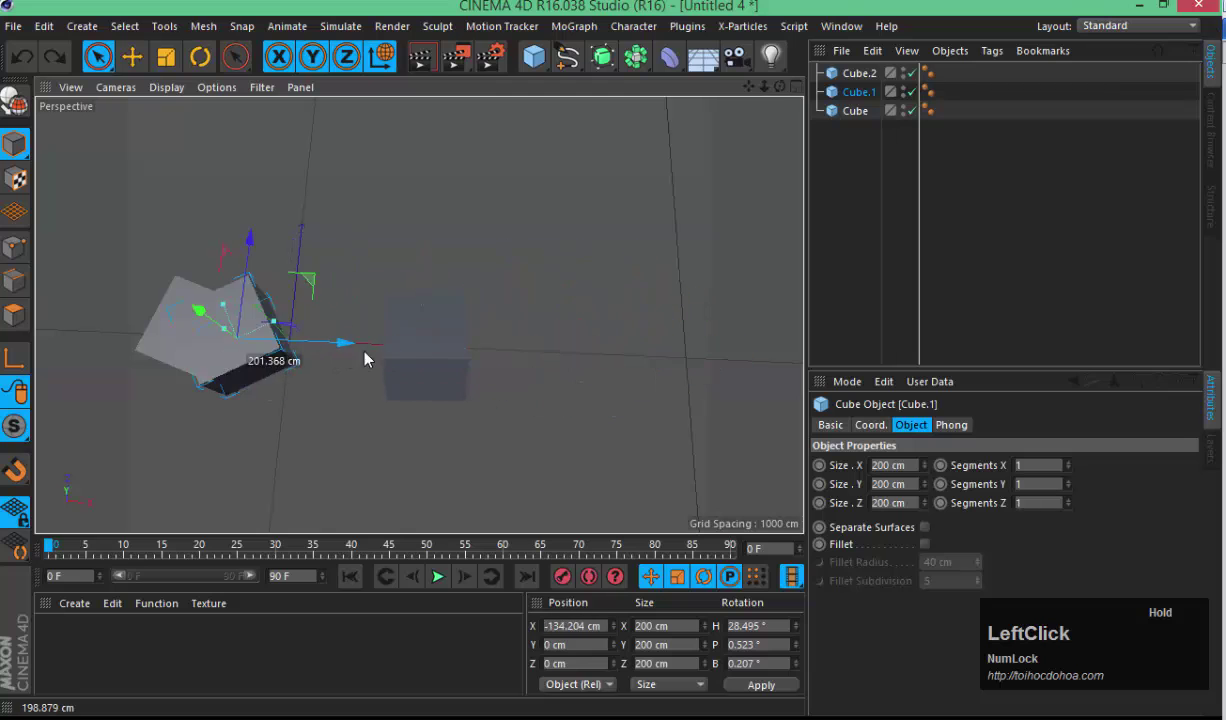
key("ctrl+z")
left_click(283, 221)
type("3333")
left_click(521, 386)
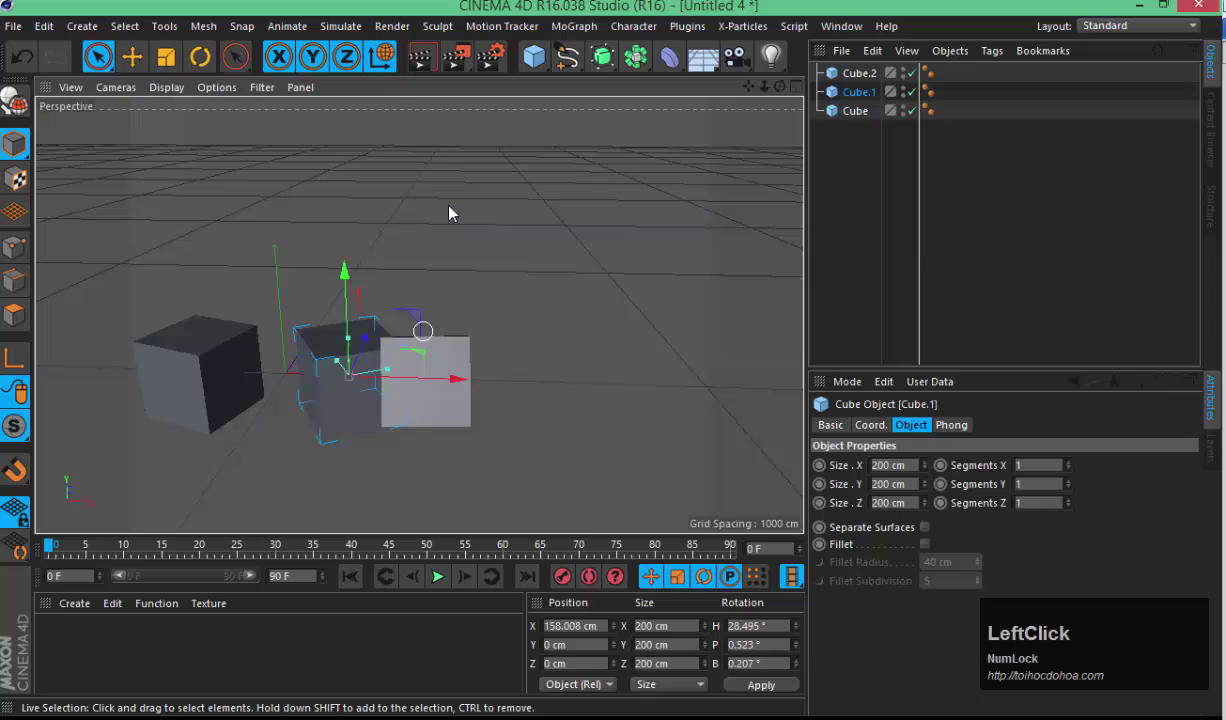
key("z")
left_click(403, 121)
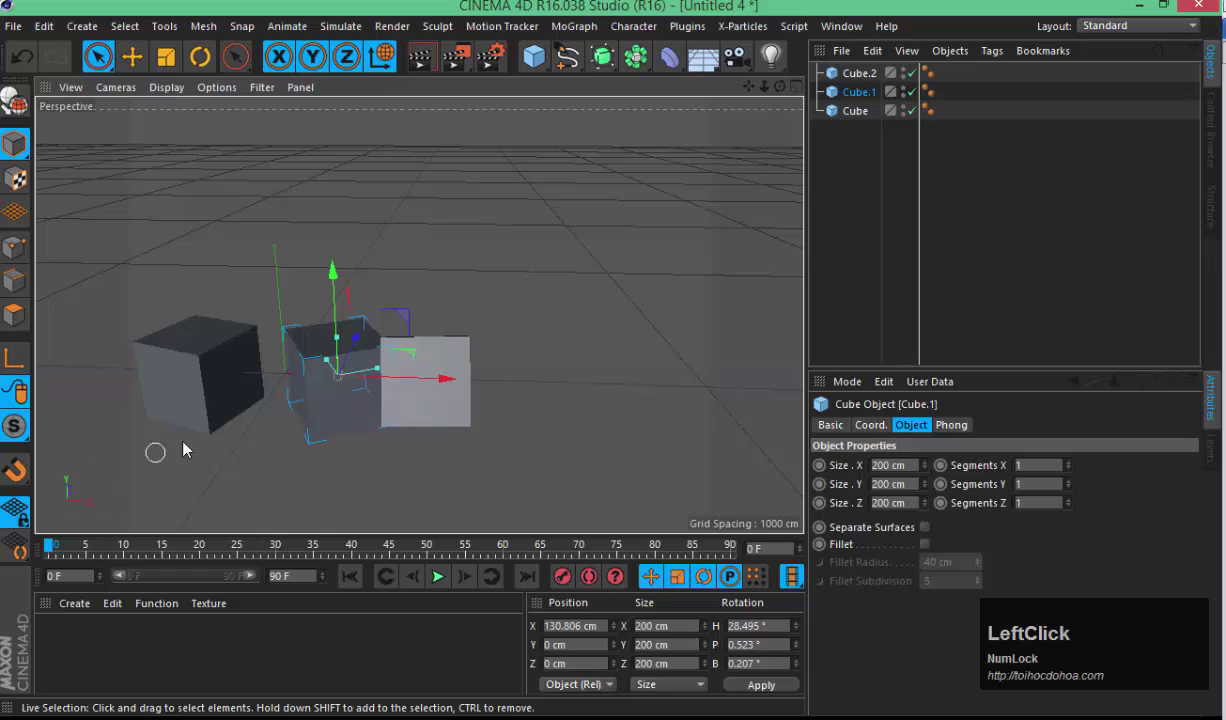
key("ctrl+z")
left_click(458, 250)
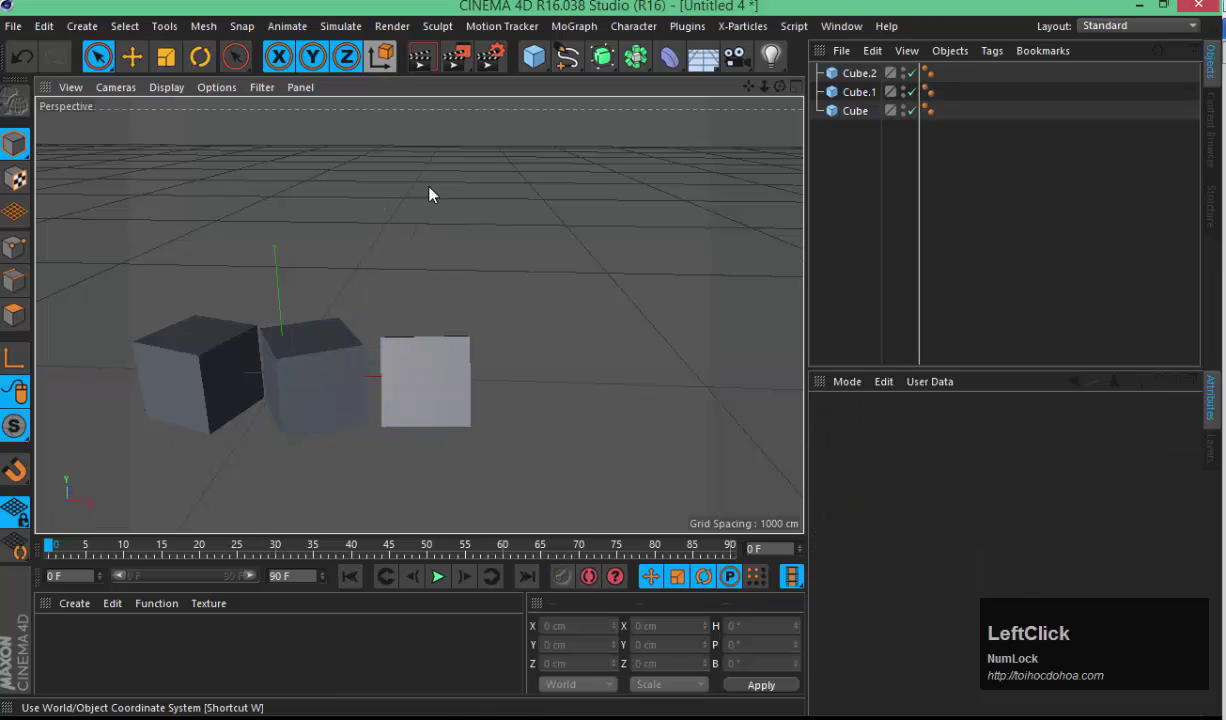
- Render the active view of the three cubes and return to the editor display
key("3")
left_click(354, 287)
type("3333")
left_click(458, 211)
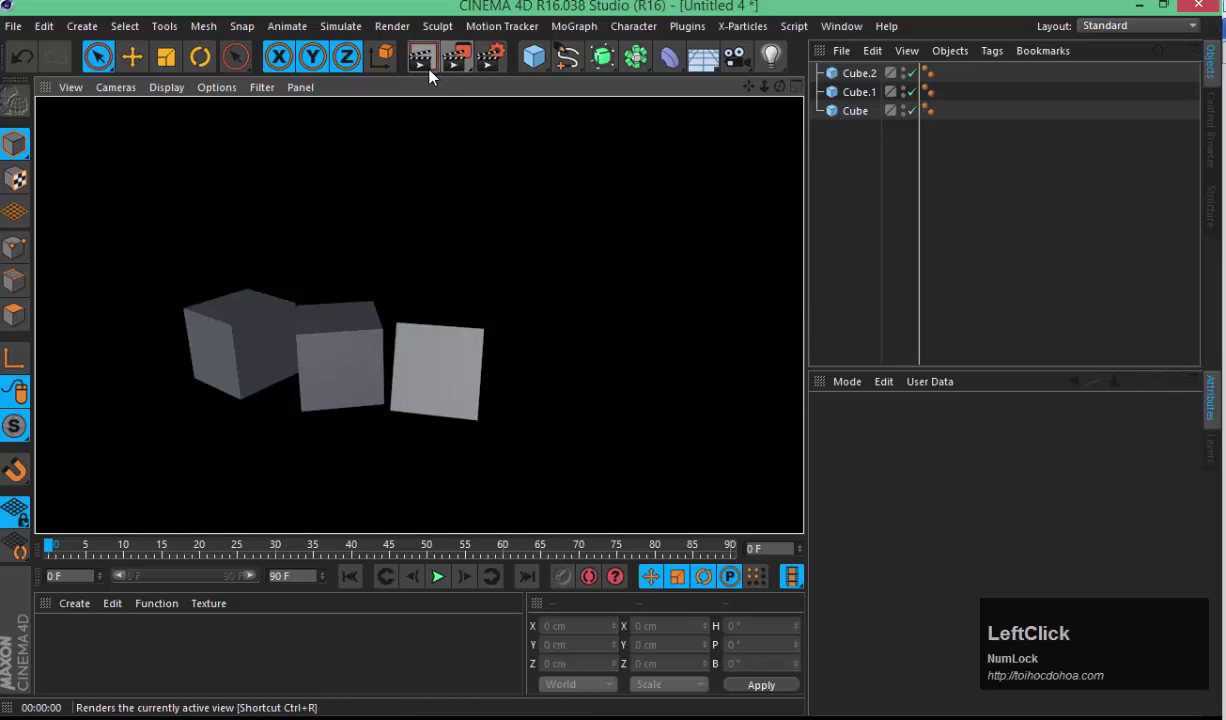
left_click(453, 172)
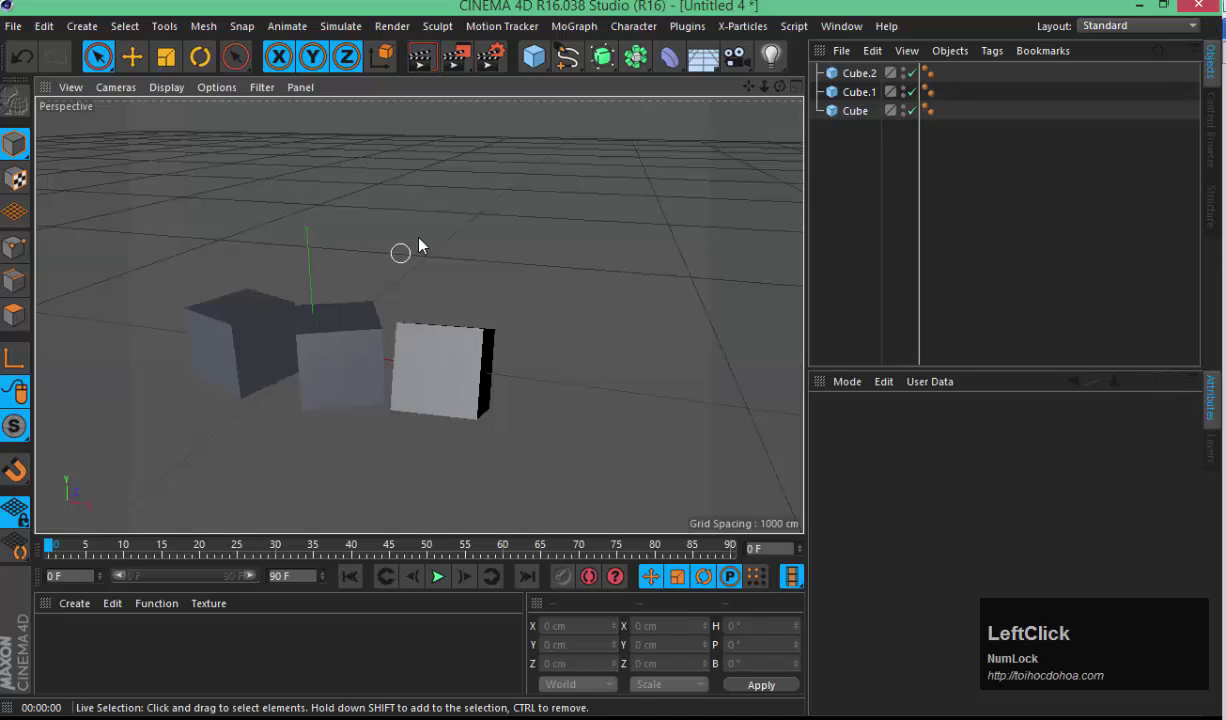
- Switch to Untitled 2, render the floor scene in the view, clear it and bring up Render Settings
key("v")
left_click(418, 308)
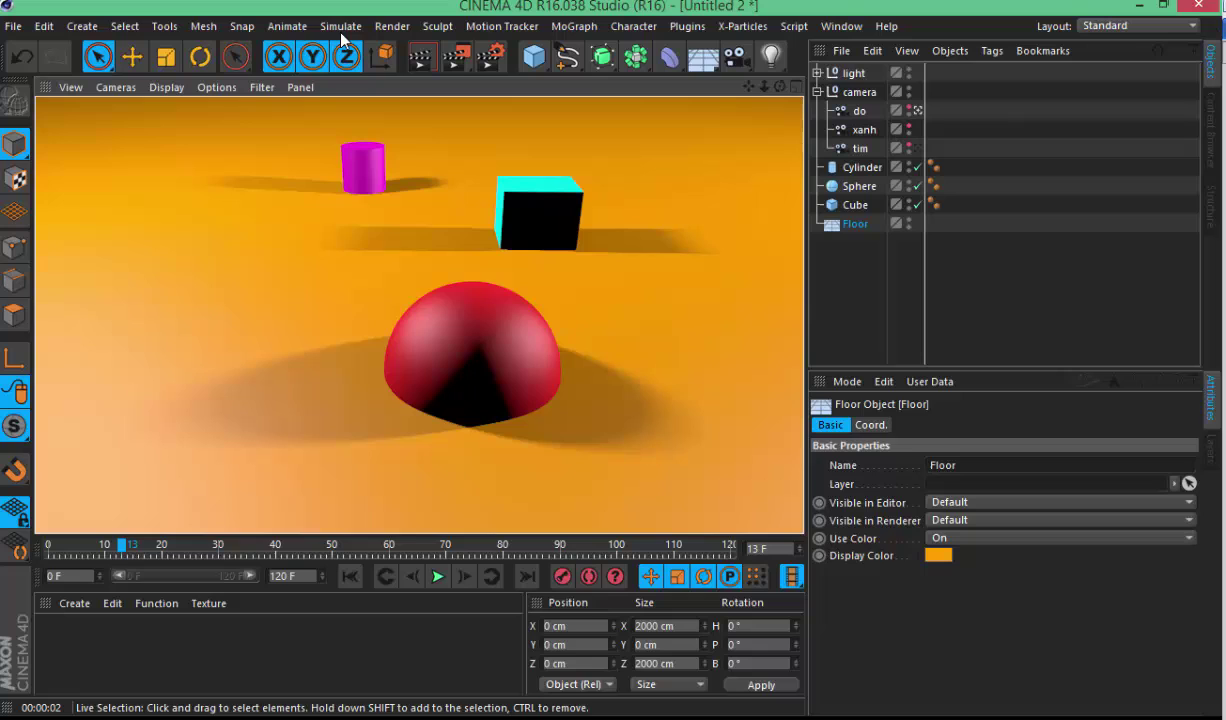
key("v")
left_click(359, 304)
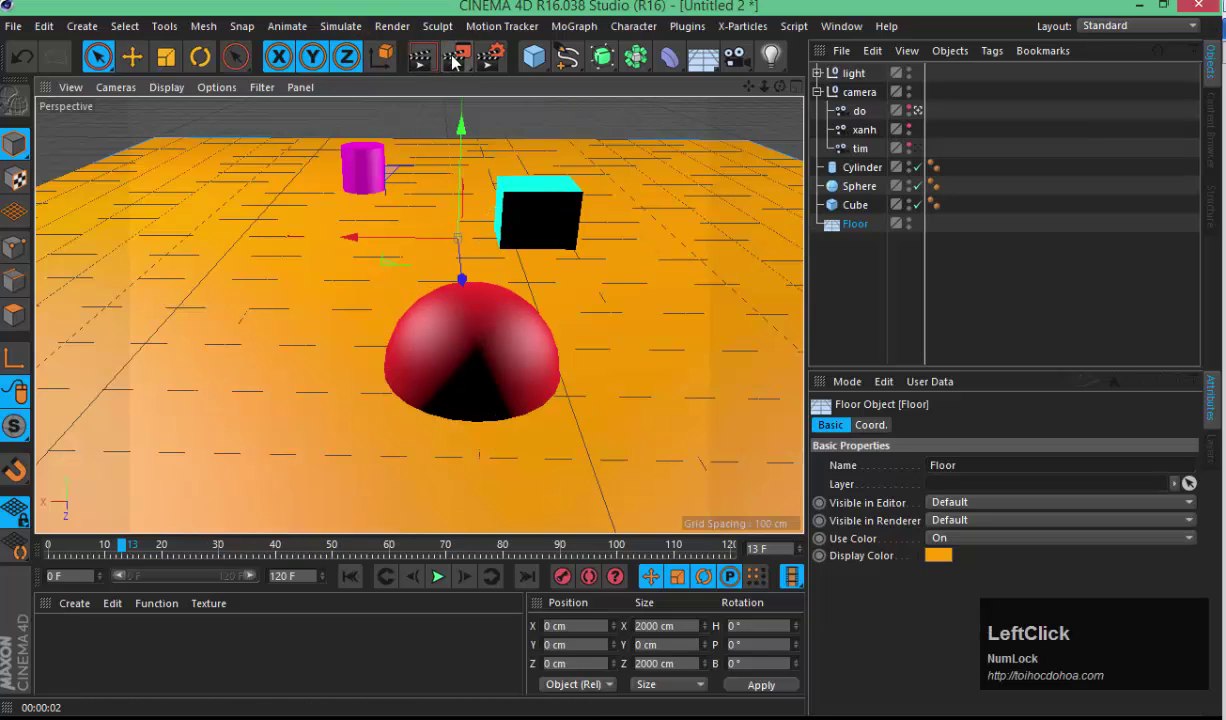
left_click(469, 70)
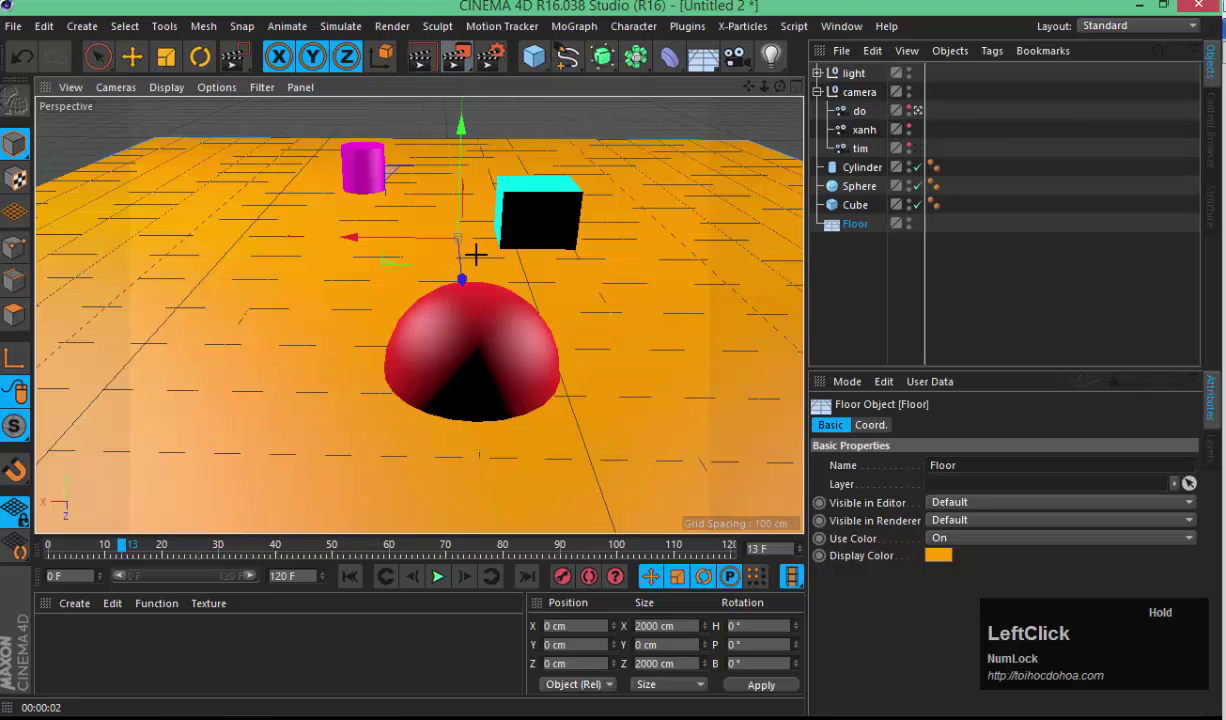
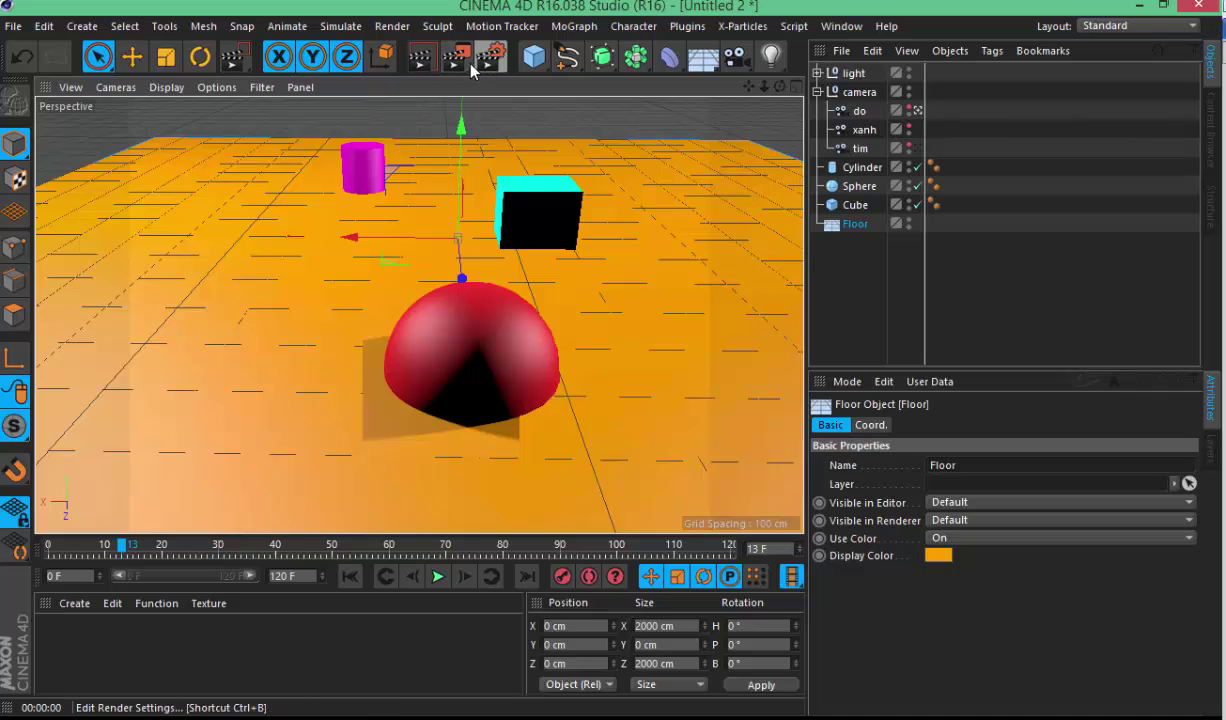
- Review the Save options for rendered images in Render Settings and close the window
left_click(507, 60)
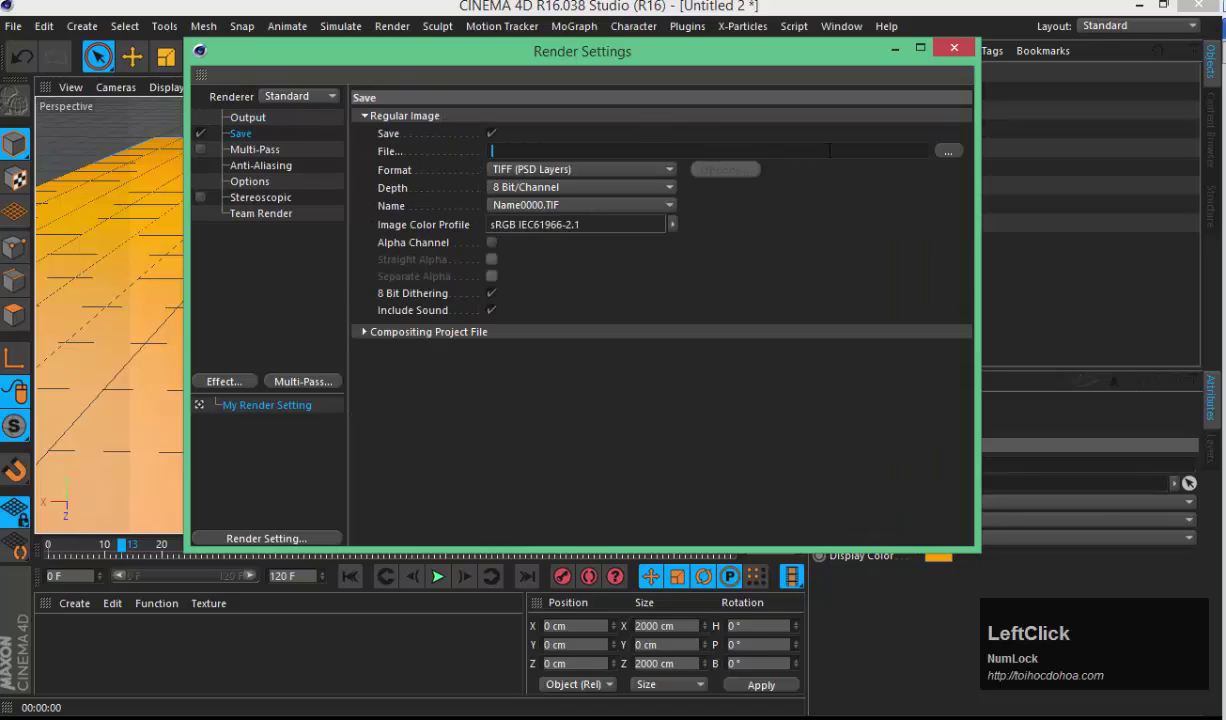
type("3")
left_click(427, 288)
type("3333")
left_click(557, 221)
type("3")
left_click(533, 276)
type("333")
left_click(549, 84)
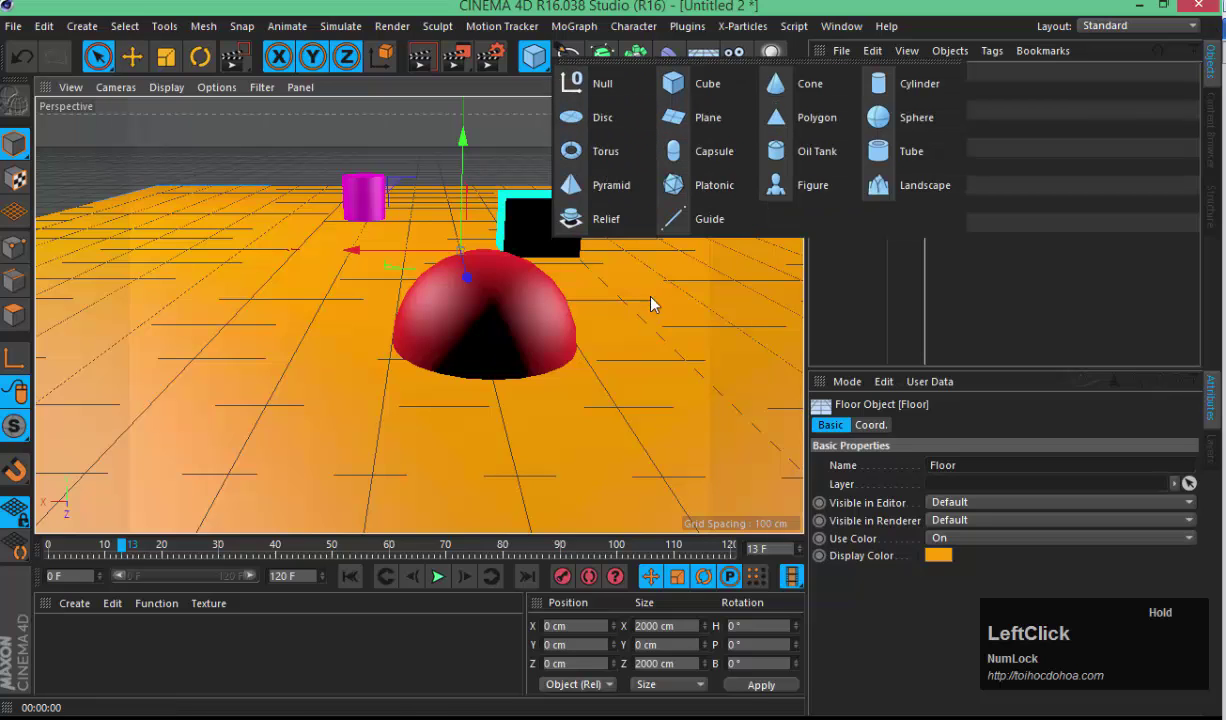
- Dismiss the primitives palette without adding anything, leaving the floor scene unchanged
key("3")
left_click(621, 273)
left_click(452, 246)
left_click(485, 273)
type("1")
- Orbit the camera around the floor scene and bring up the spline shapes palette
left_click(541, 69)
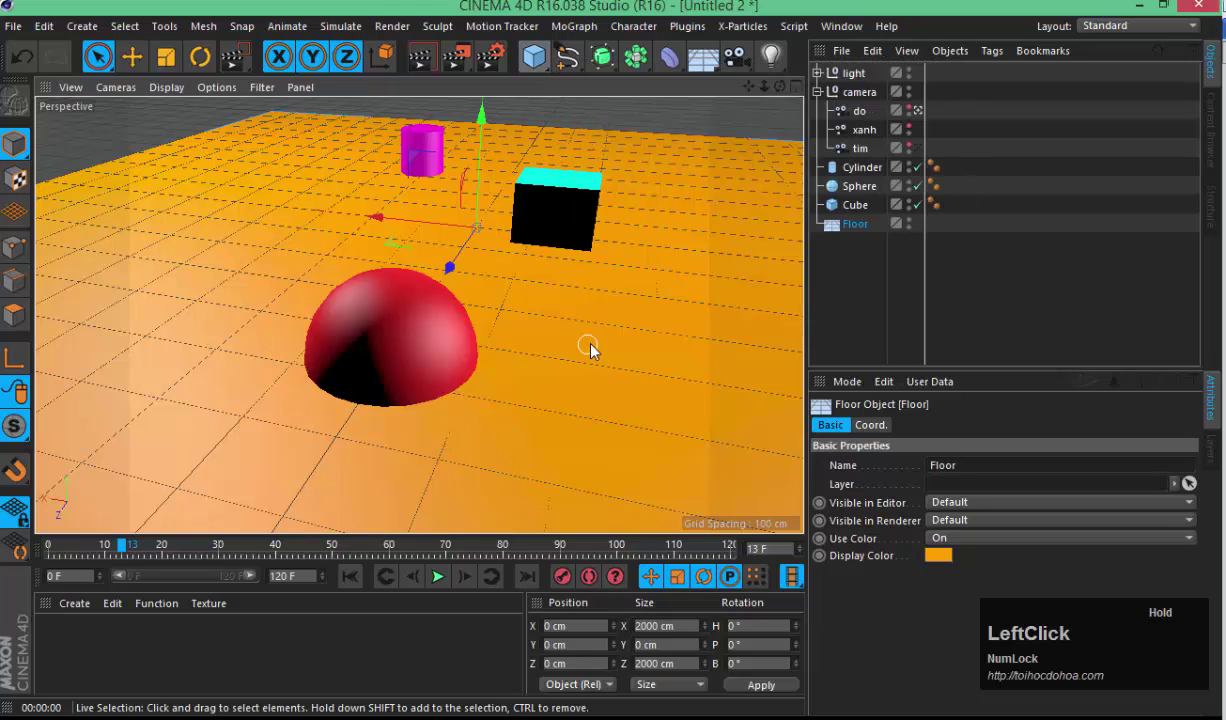
type("3")
left_click(558, 329)
type("333333")
left_click(637, 306)
type("3")
left_click(409, 337)
type("3333")
left_click(391, 308)
type("3")
left_click(439, 326)
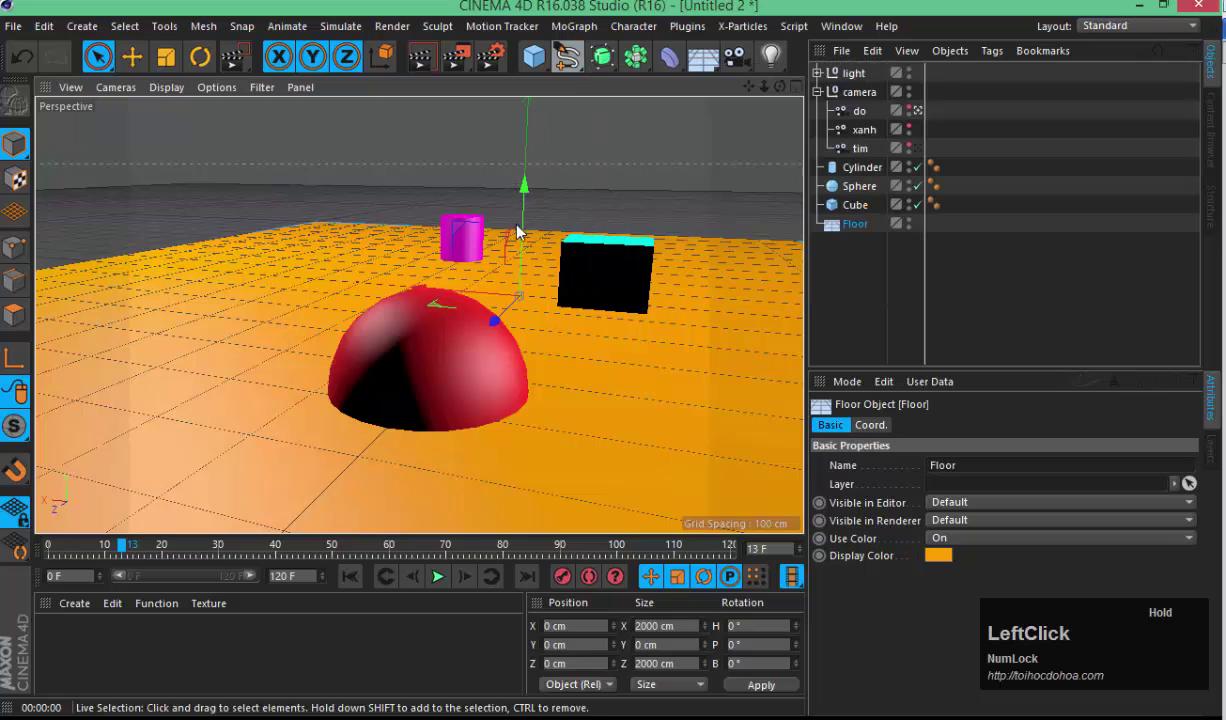
- Browse the spline palette and add a Circle spline to the floor scene
type("3333")
left_click(572, 67)
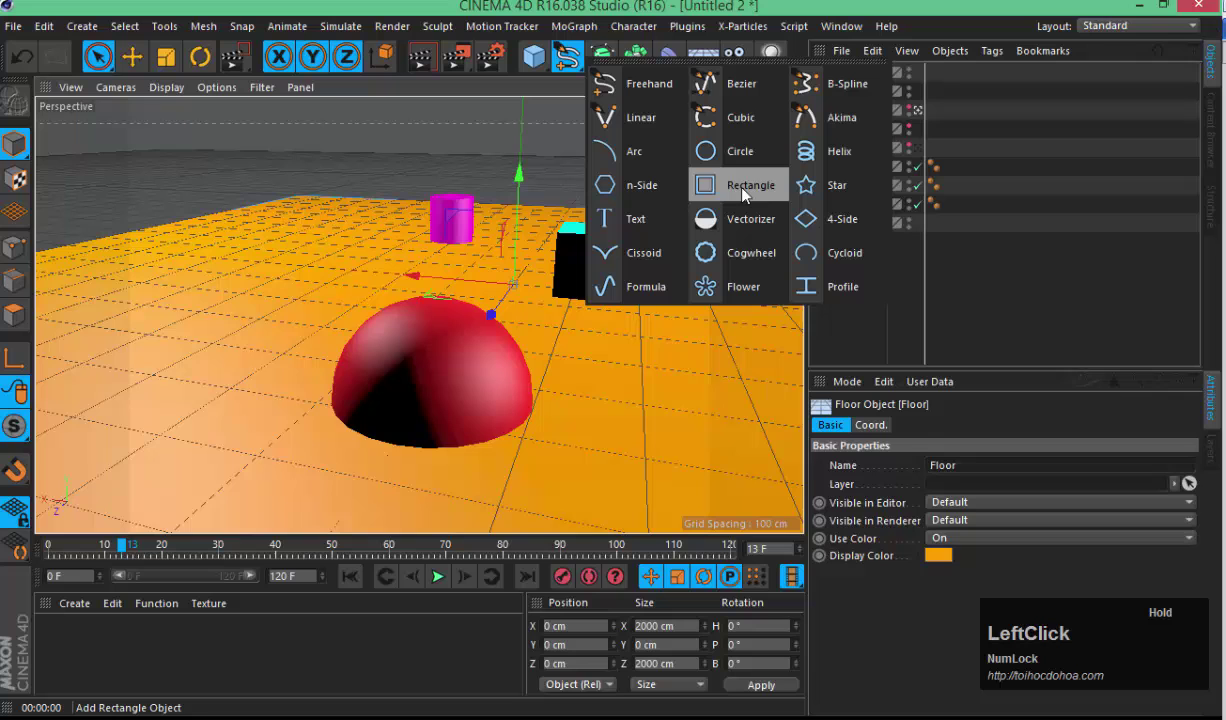
type("3")
left_click(570, 345)
type("333")
left_click(604, 360)
type("1")
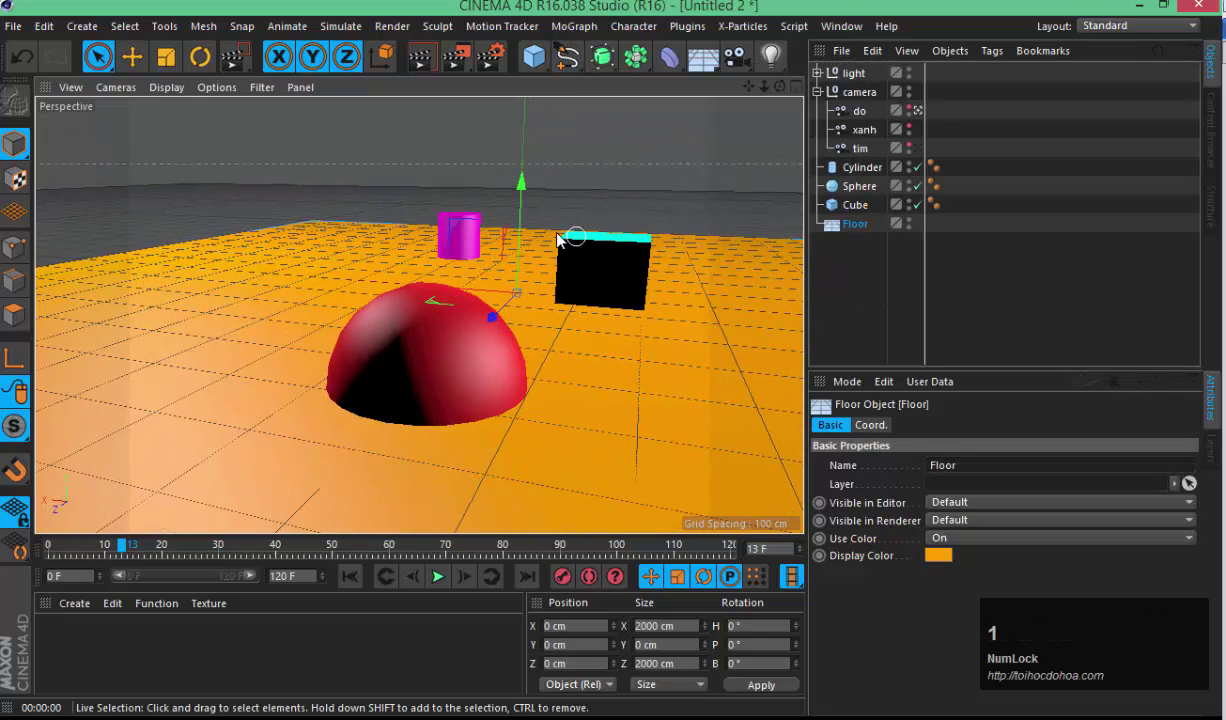
left_click(563, 317)
- Shrink the circle to an 84 cm radius beside the cube and render a preview of the view
type("3")
left_click(521, 372)
type("33")
left_click(571, 71)
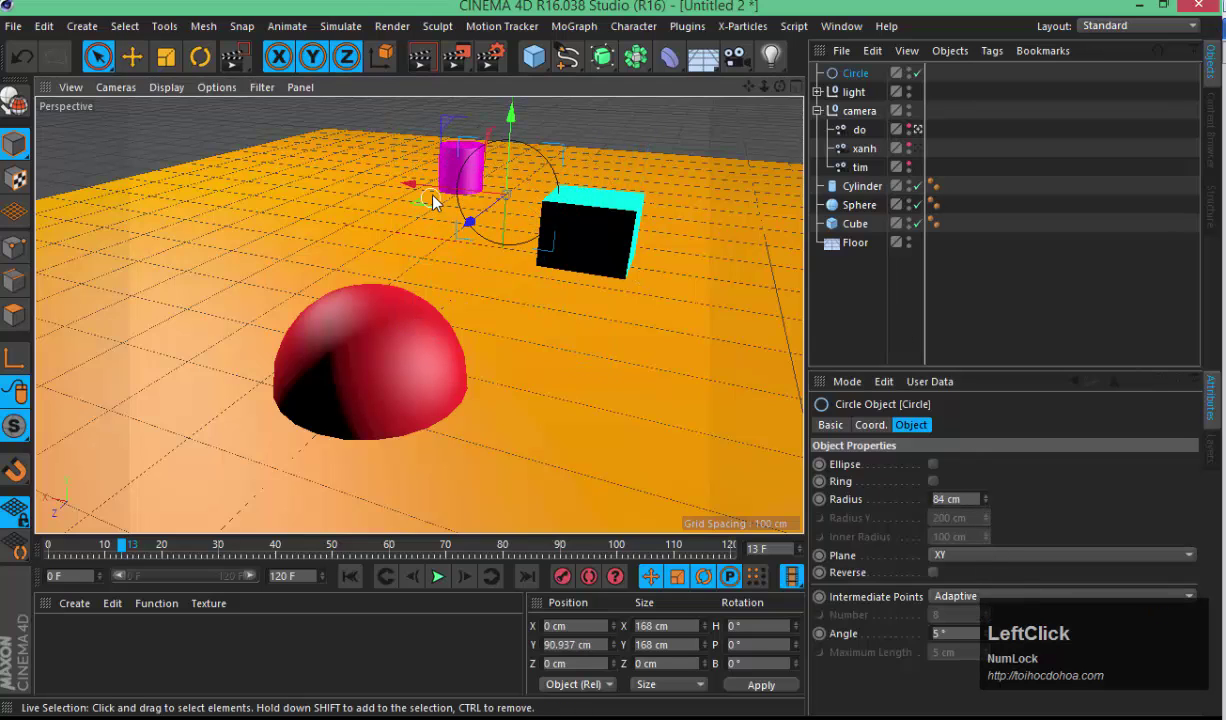
type("3")
left_click(598, 230)
type("3333")
left_click(538, 235)
- Back in the editor view, select the circle and add an Extrude generator to make it a 20 cm disc
key("2")
type("22")
left_click(489, 315)
key("2")
type("22")
left_click(428, 65)
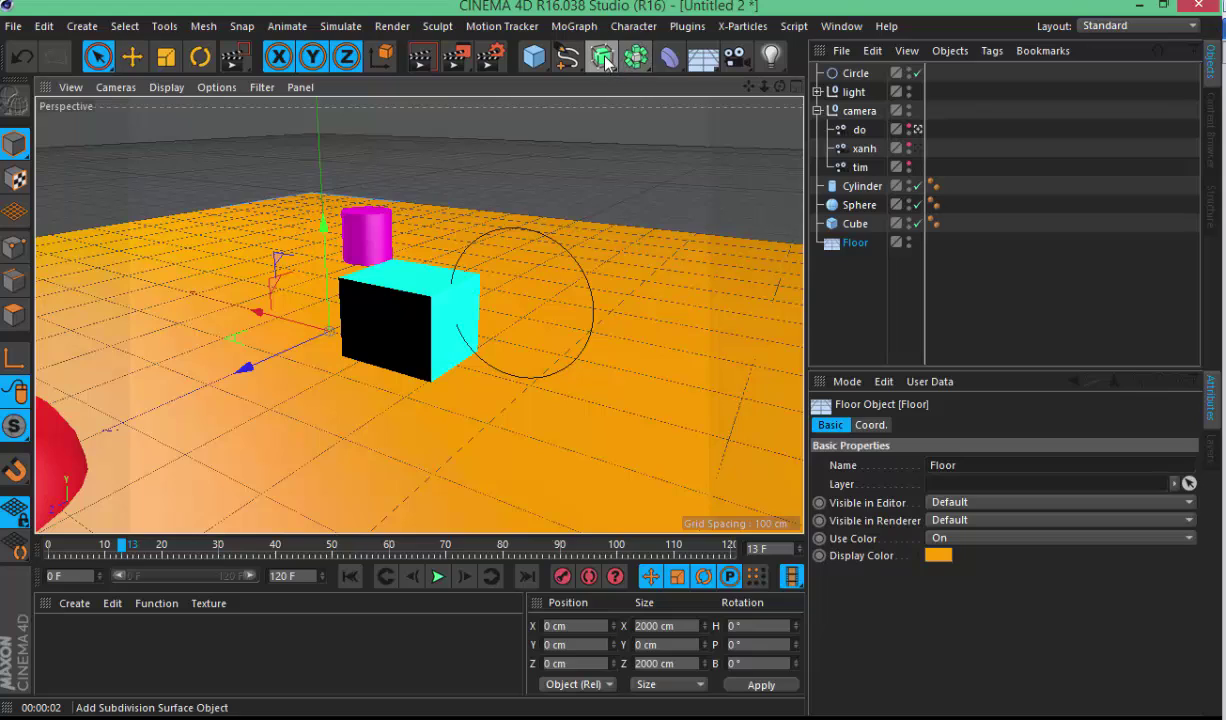
left_click(841, 81)
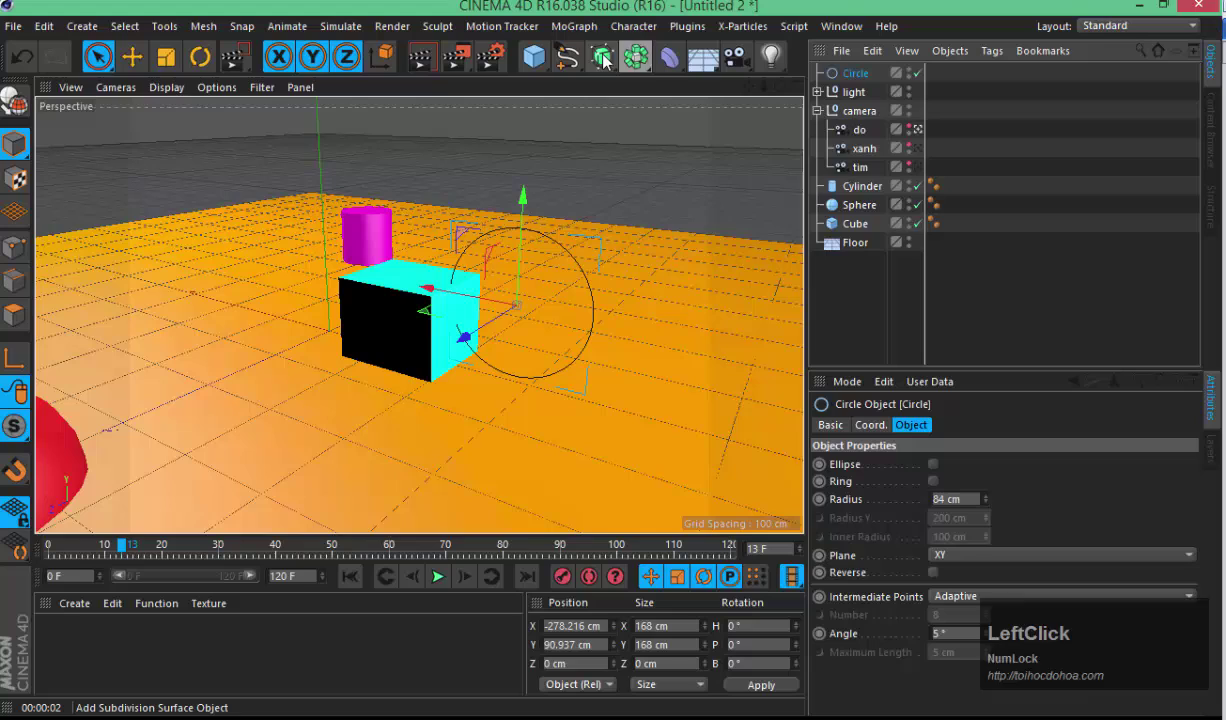
left_click(612, 78)
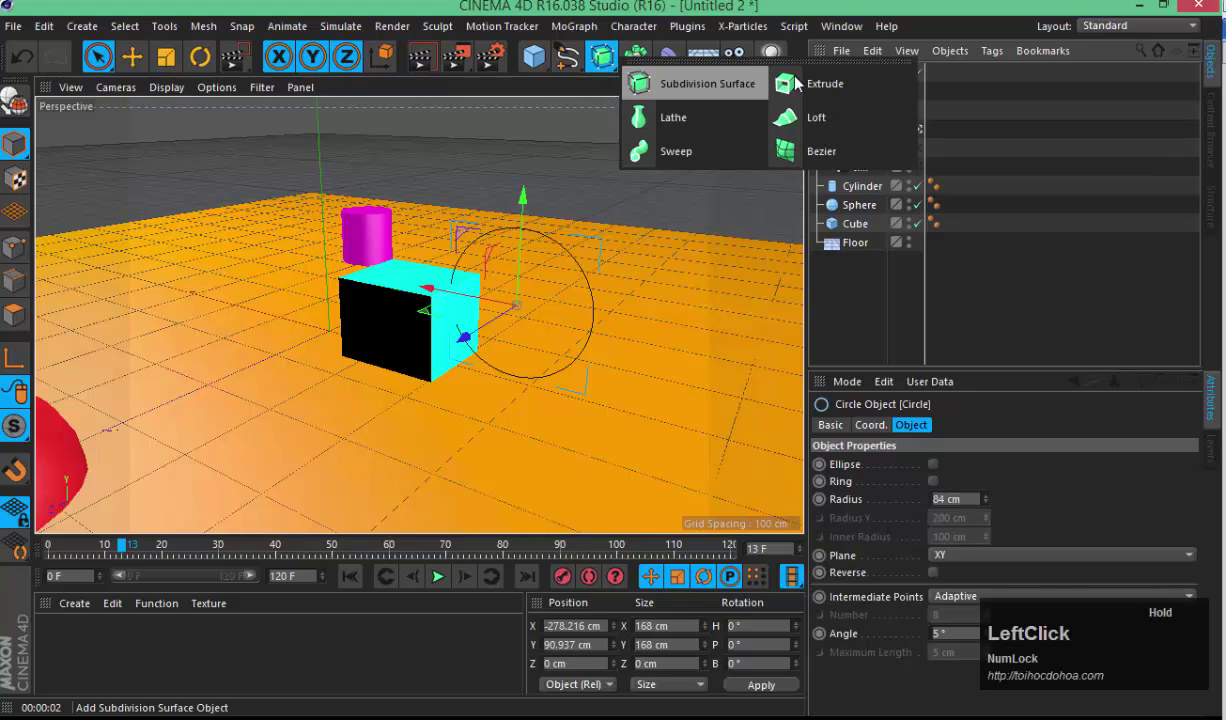
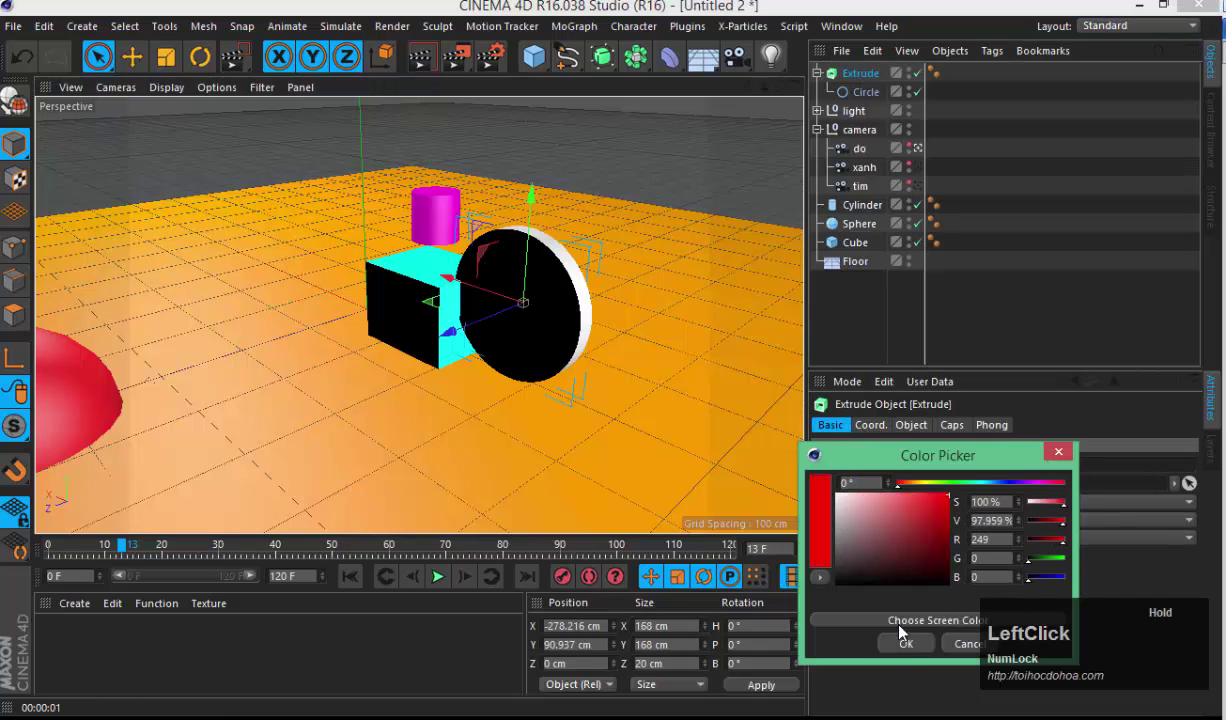
- Give the extruded disc a red display colour and render the view again
key("3")
left_click(499, 284)
key("3")
type("333")
left_click(417, 44)
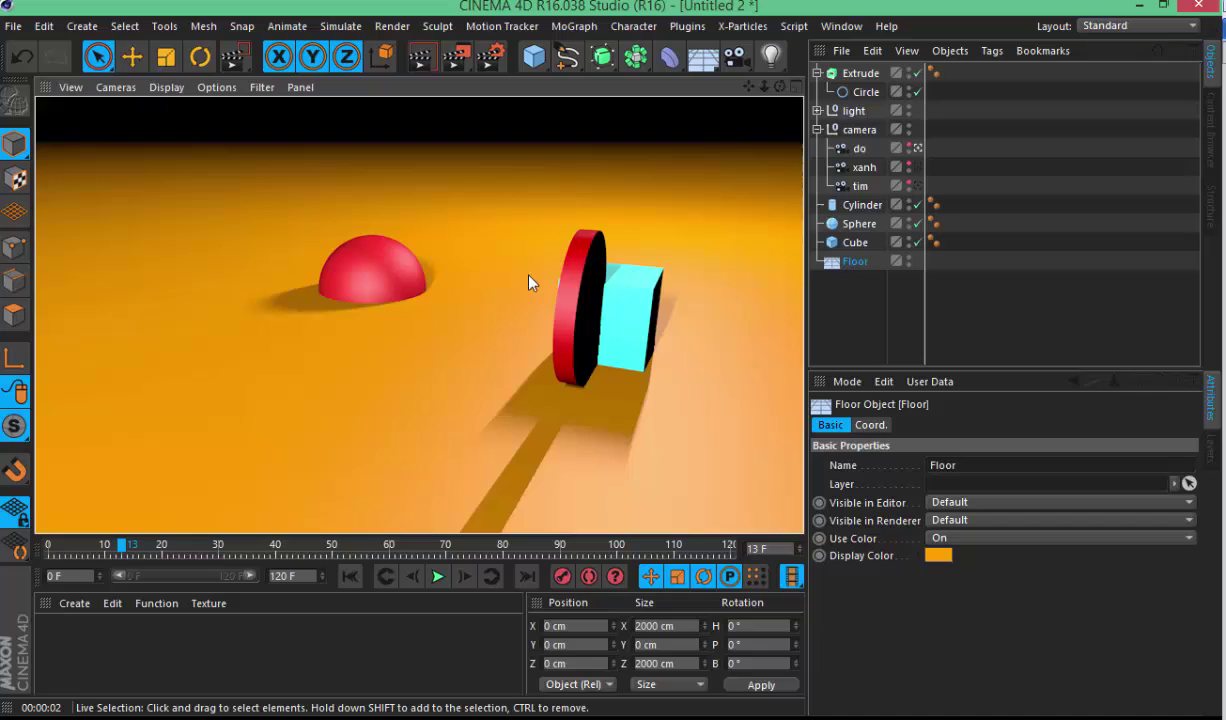
- Return to the editor view and browse the spline palette without adding anything
left_click(543, 299)
key("3")
left_click(604, 344)
type("1")
left_click(565, 315)
left_click(584, 375)
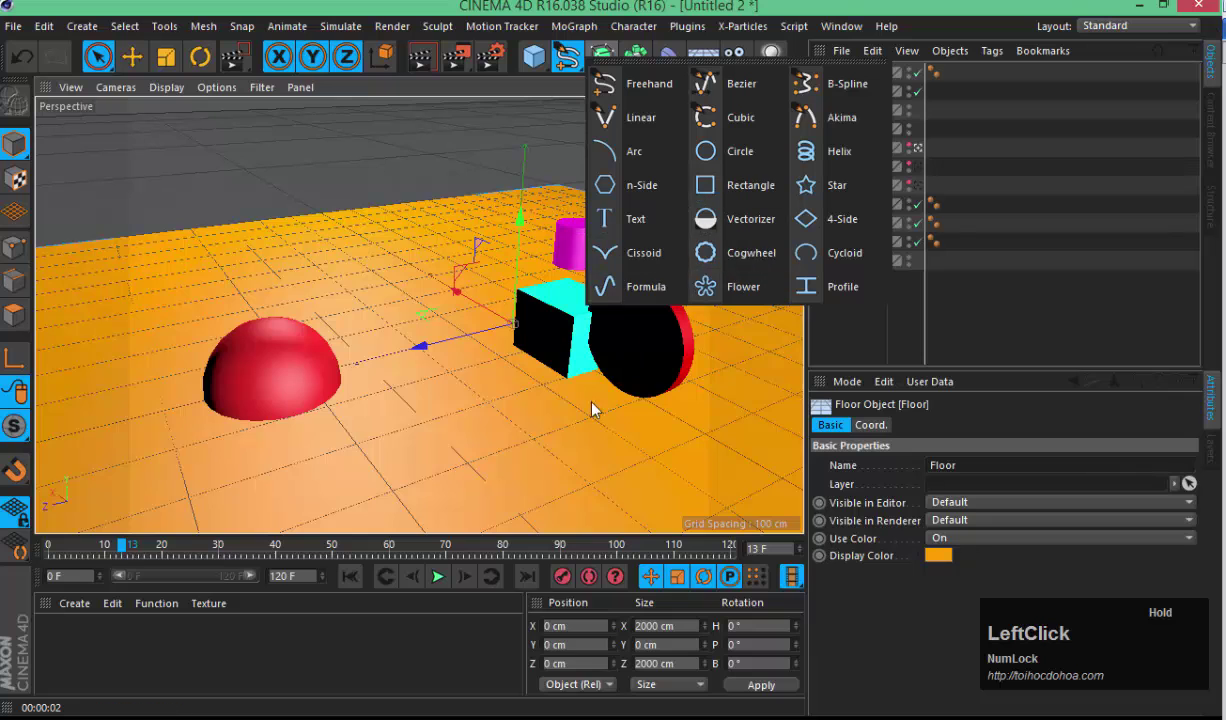
key("3")
key("3")
left_click(687, 361)
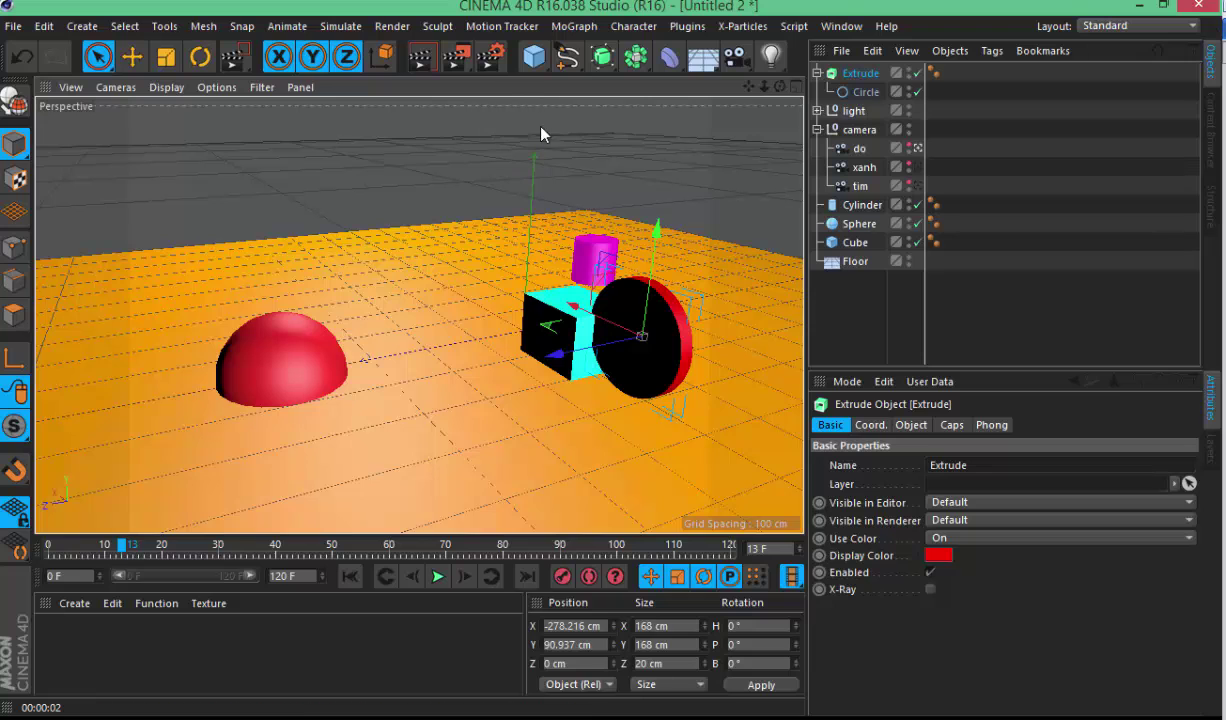
- Select and deselect the extruded disc, then bring up the generator list (Lathe, Sweep, Loft)
left_click(600, 161)
key("3")
left_click(584, 367)
key("3")
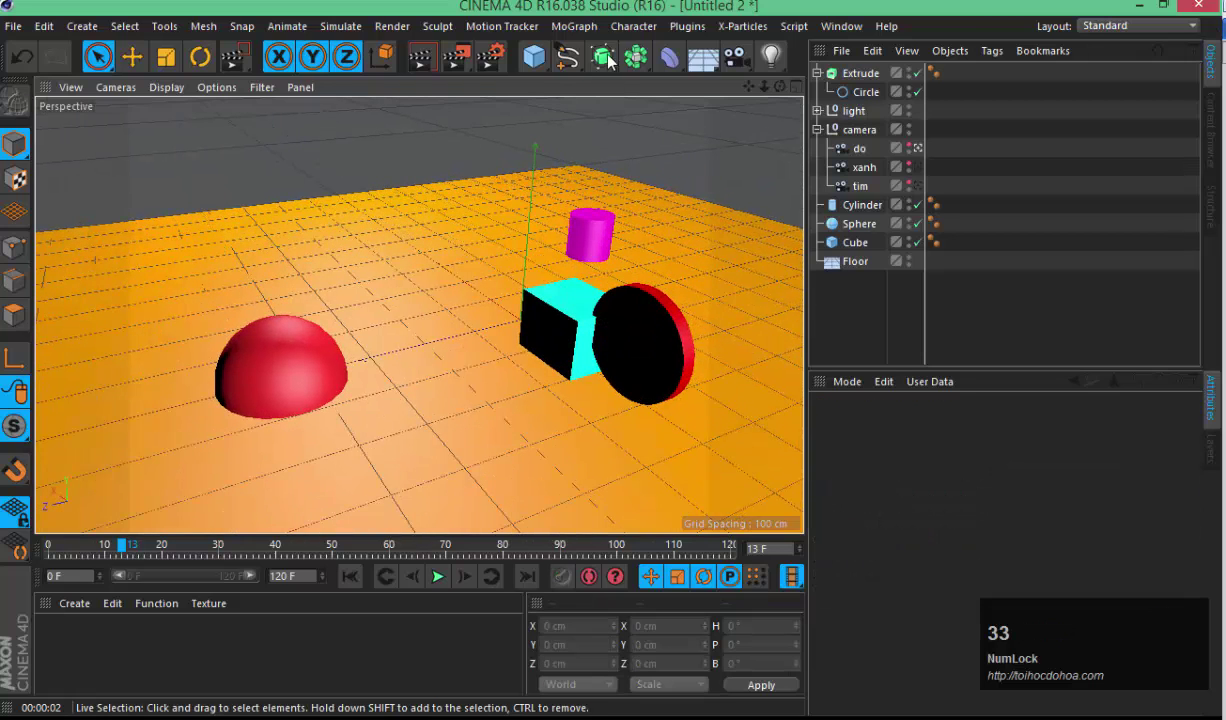
left_click(615, 83)
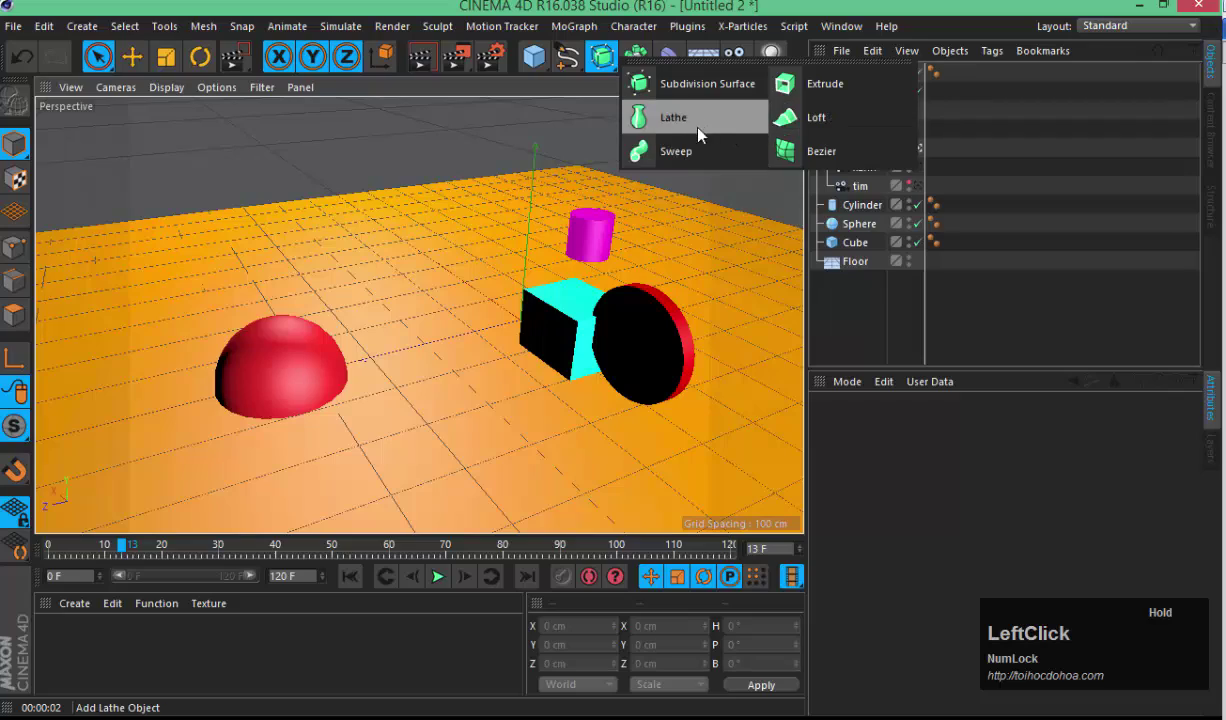
type("3")
left_click(518, 248)
type("33333333")
left_click(561, 239)
type("3")
left_click(521, 219)
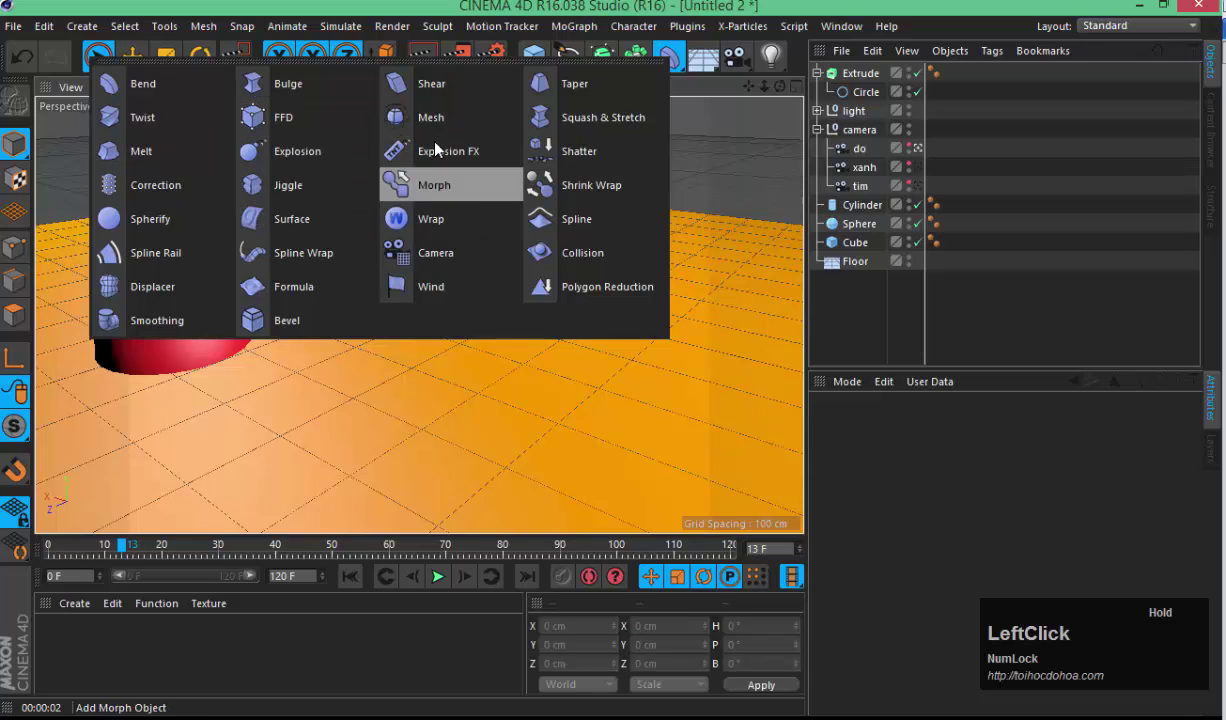
key("3")
left_click(467, 317)
key("3")
left_click(669, 193)
key("3")
left_click(548, 235)
key("3")
left_click(669, 152)
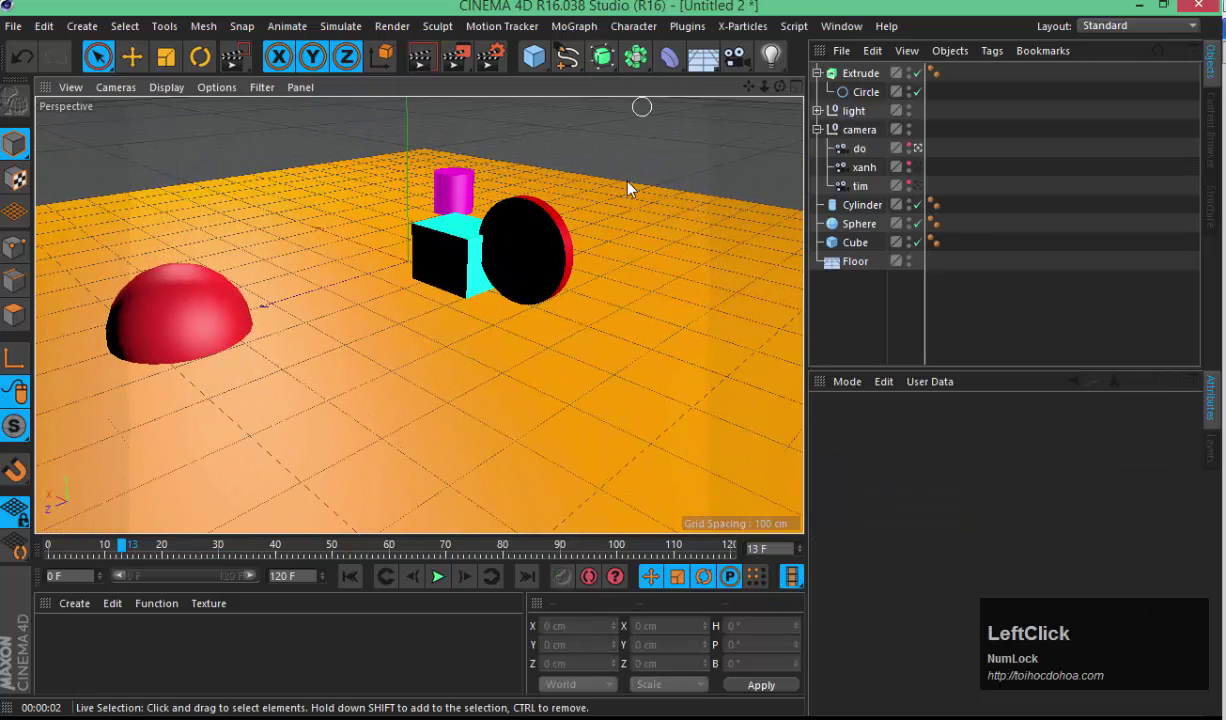
key("3")
left_click(565, 221)
key("3")
left_click(662, 167)
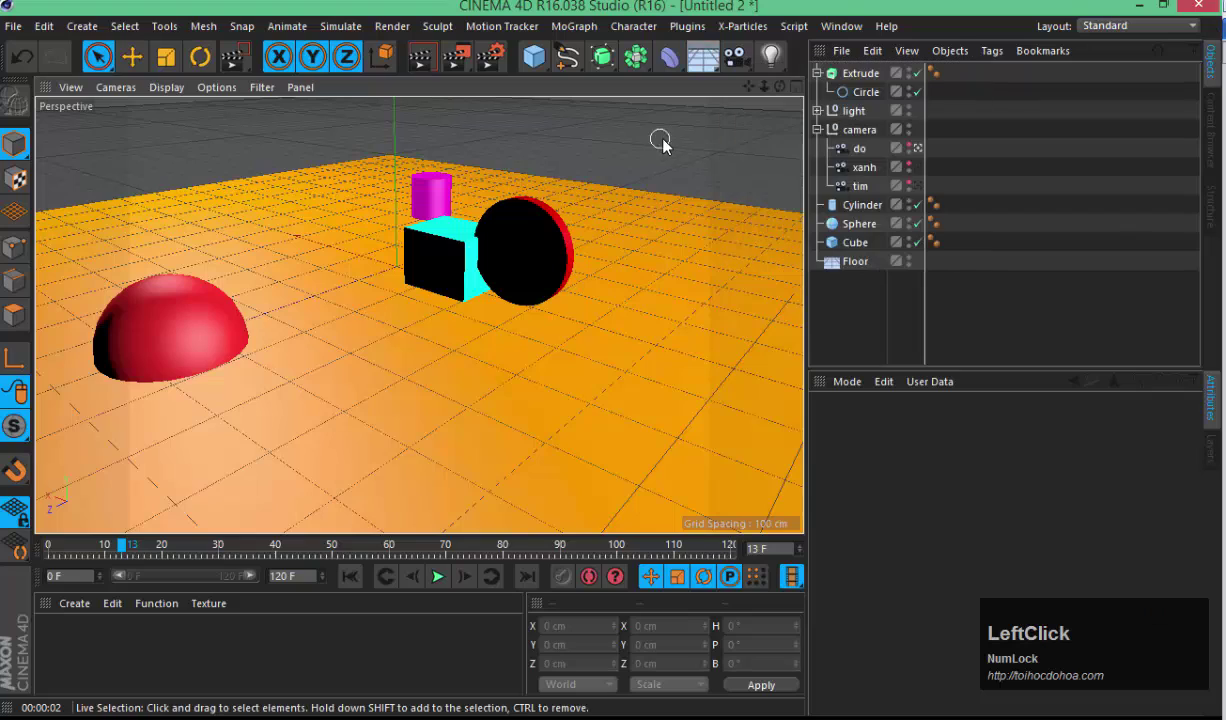
key("3")
left_click(611, 200)
key("3")
key("1")
left_click(547, 242)
key("1")
left_click(519, 241)
key("1")
left_click(517, 258)
key("3")
left_click(501, 255)
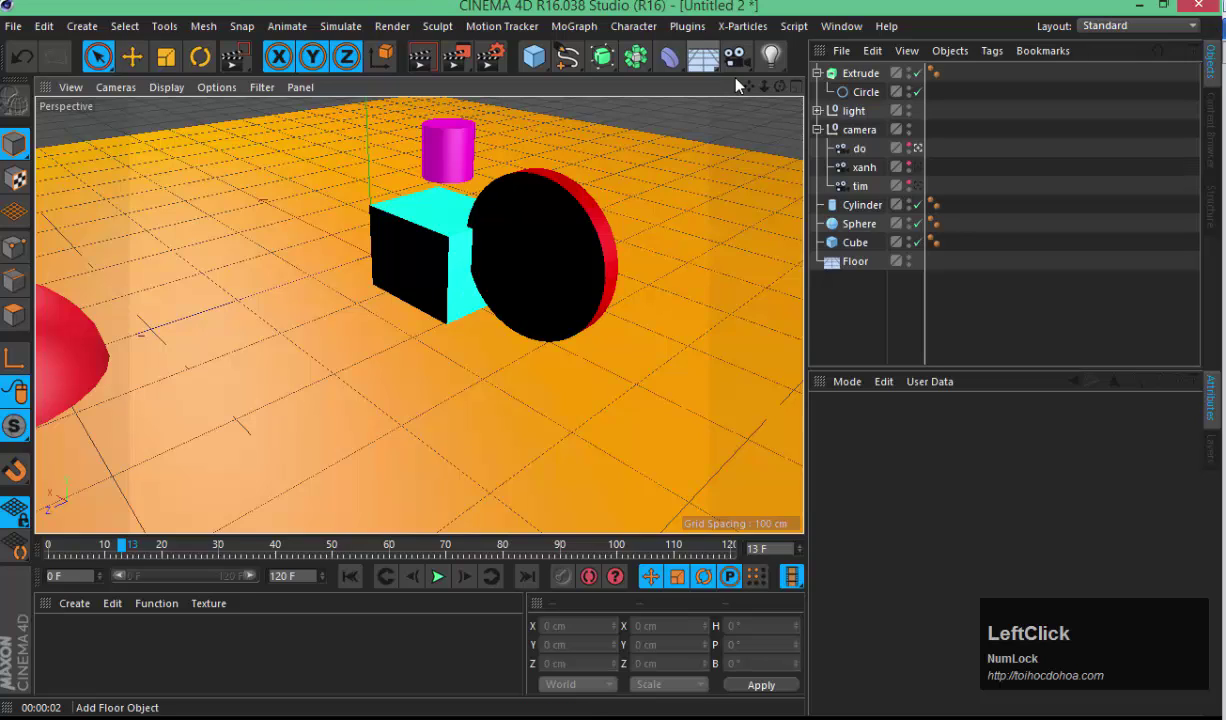
left_click(743, 65)
key("ctrl+z")
left_click(879, 167)
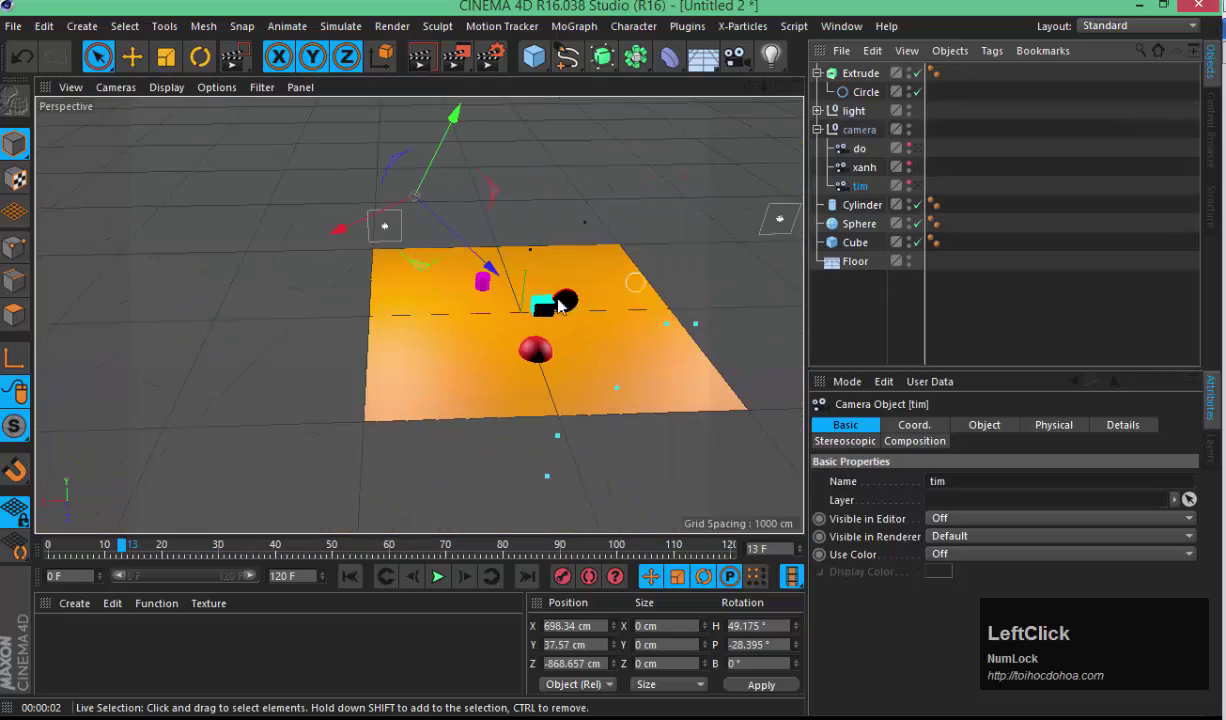
key("2")
left_click(603, 337)
key("2")
left_click(646, 317)
key("2")
left_click(653, 291)
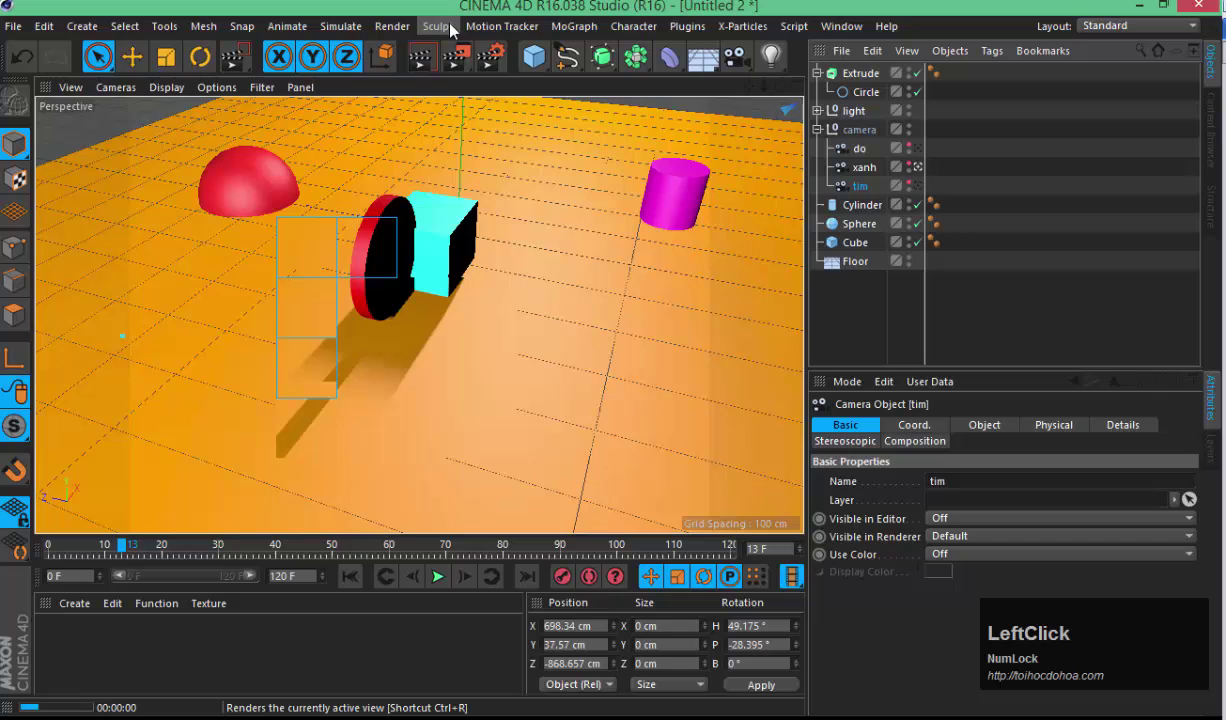
left_click(627, 333)
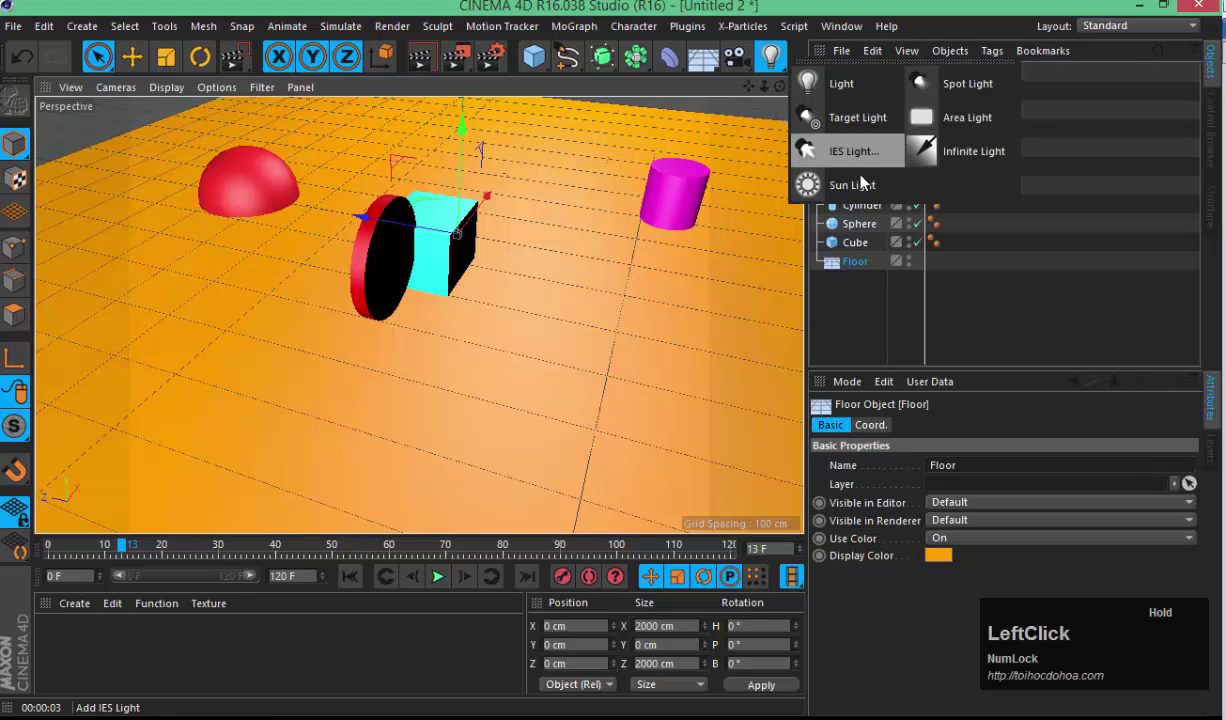
key("3")
left_click(505, 314)
type("333")
left_click(655, 295)
key("1")
left_click(661, 229)
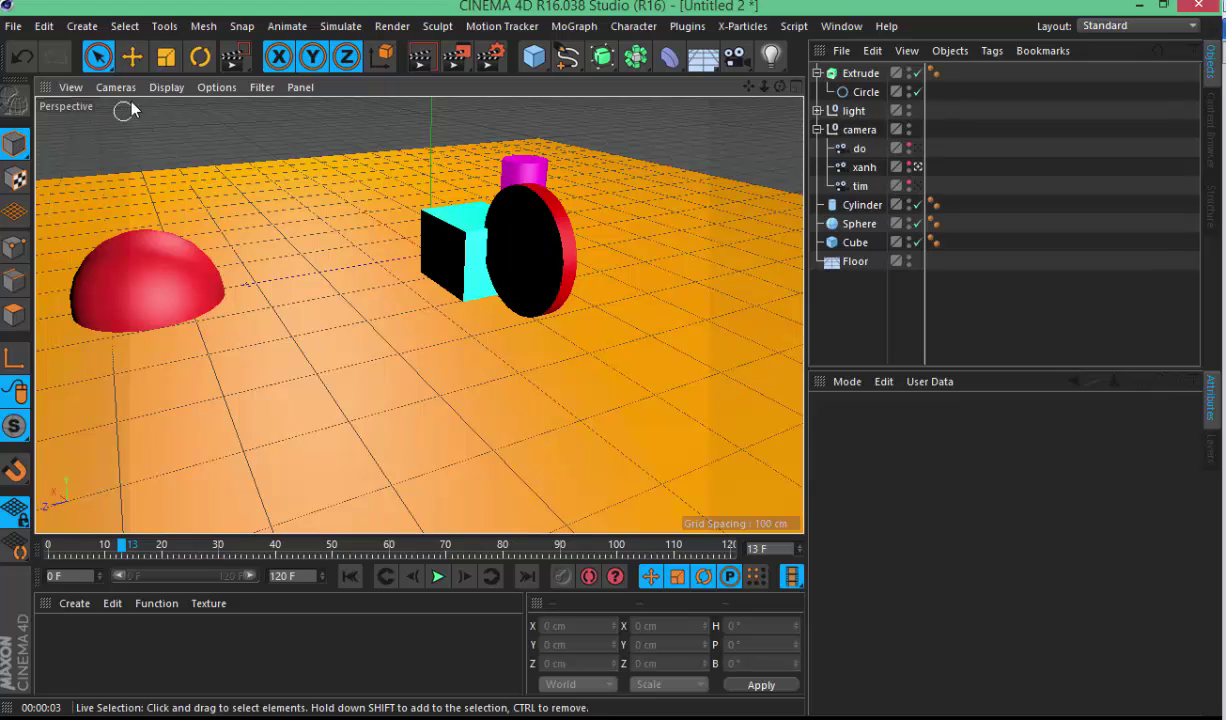
- Select the Cube and convert it into an editable Polygon Object with Make Editable
left_click(31, 158)
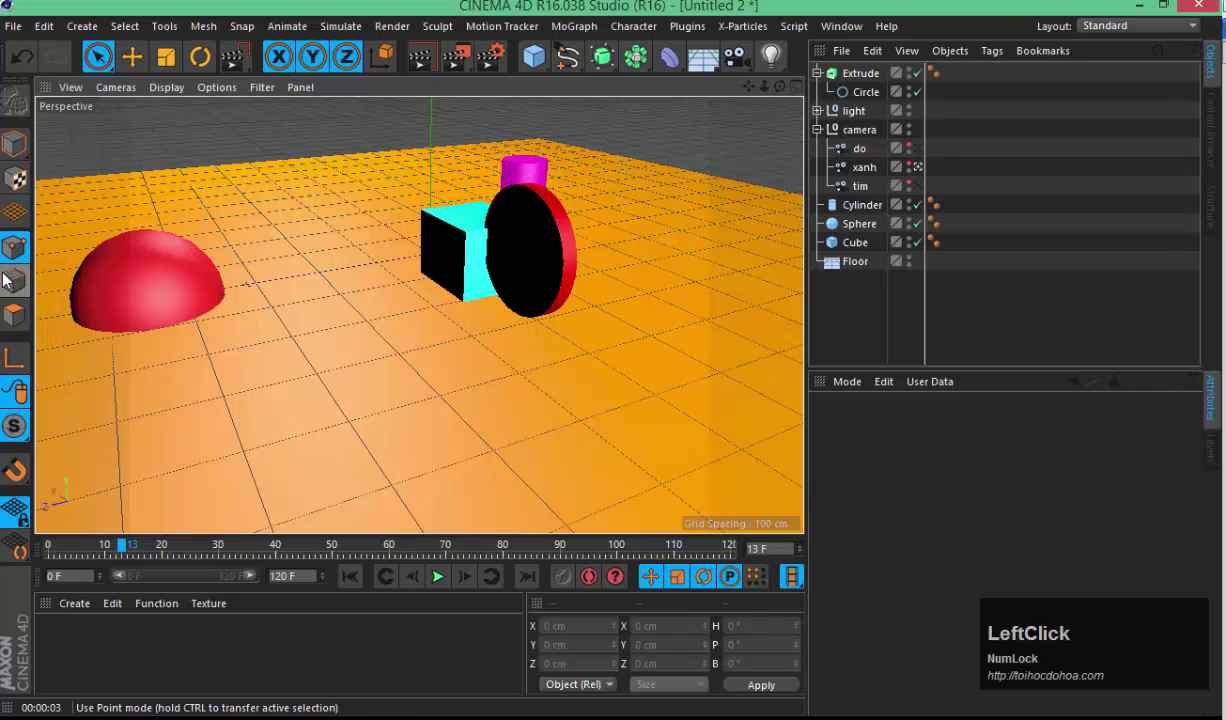
type("12")
left_click(346, 294)
left_click(405, 286)
left_click(334, 283)
left_click(23, 312)
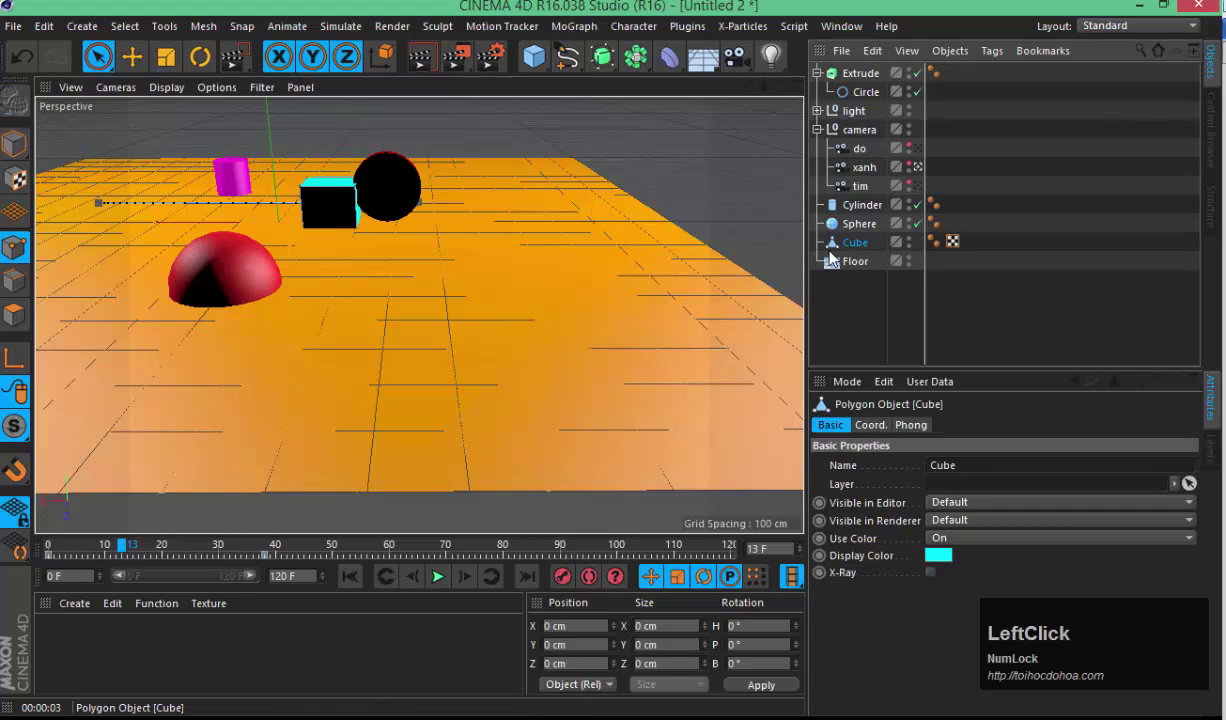
key("shift+Num_Lock")
key("ctrl+shift+d")
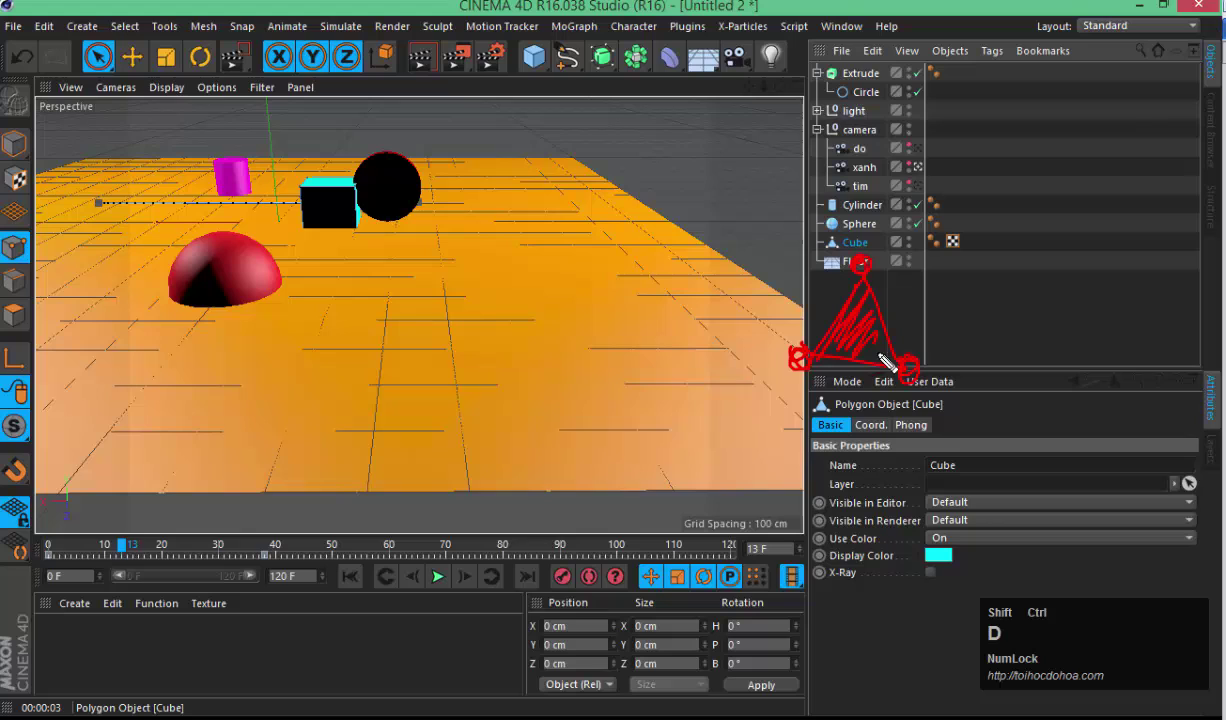
key("Escape")
left_click(864, 246)
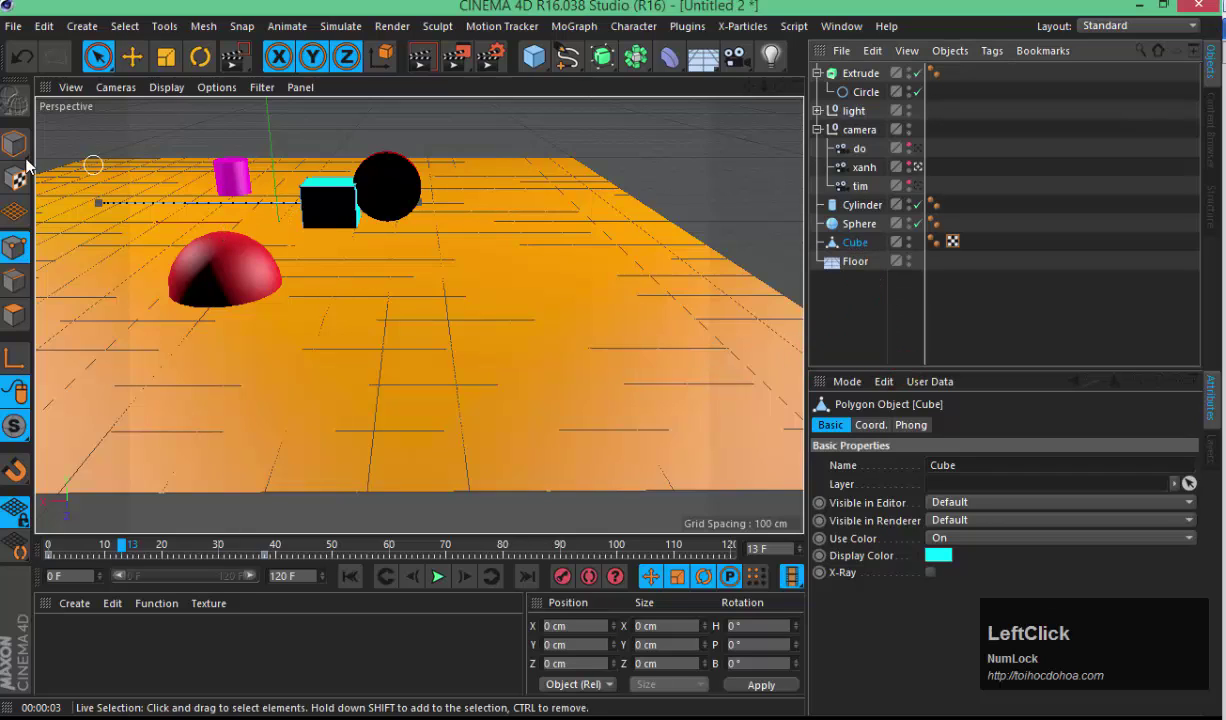
- Switch to Polygon mode and select a face of the editable cube
type("3")
left_click(207, 287)
type("3nb2")
left_click(290, 280)
key("2")
type("22")
left_click(424, 263)
type("1")
left_click(869, 258)
type("3")
left_click(363, 266)
type("333333")
left_click(76, 555)
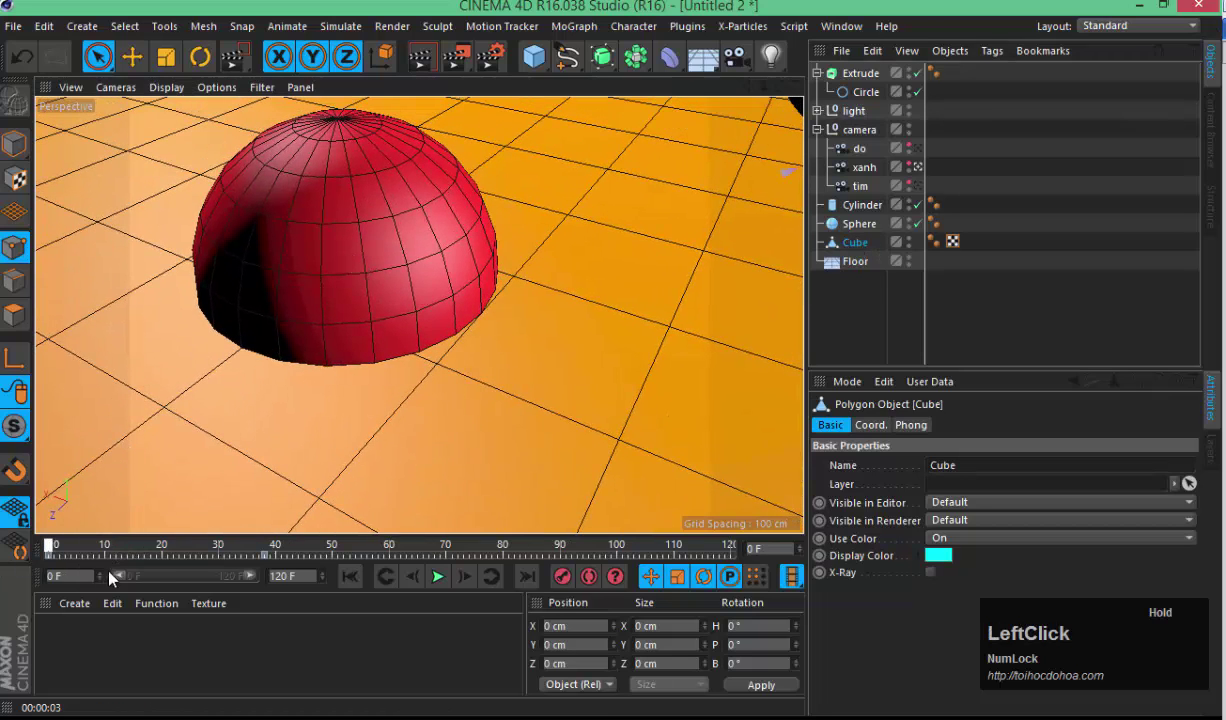
type("3")
left_click(611, 207)
- Drag the selected face with the Move tool, undoing a couple of unwanted moves
type("3s2")
key("3")
left_click(437, 255)
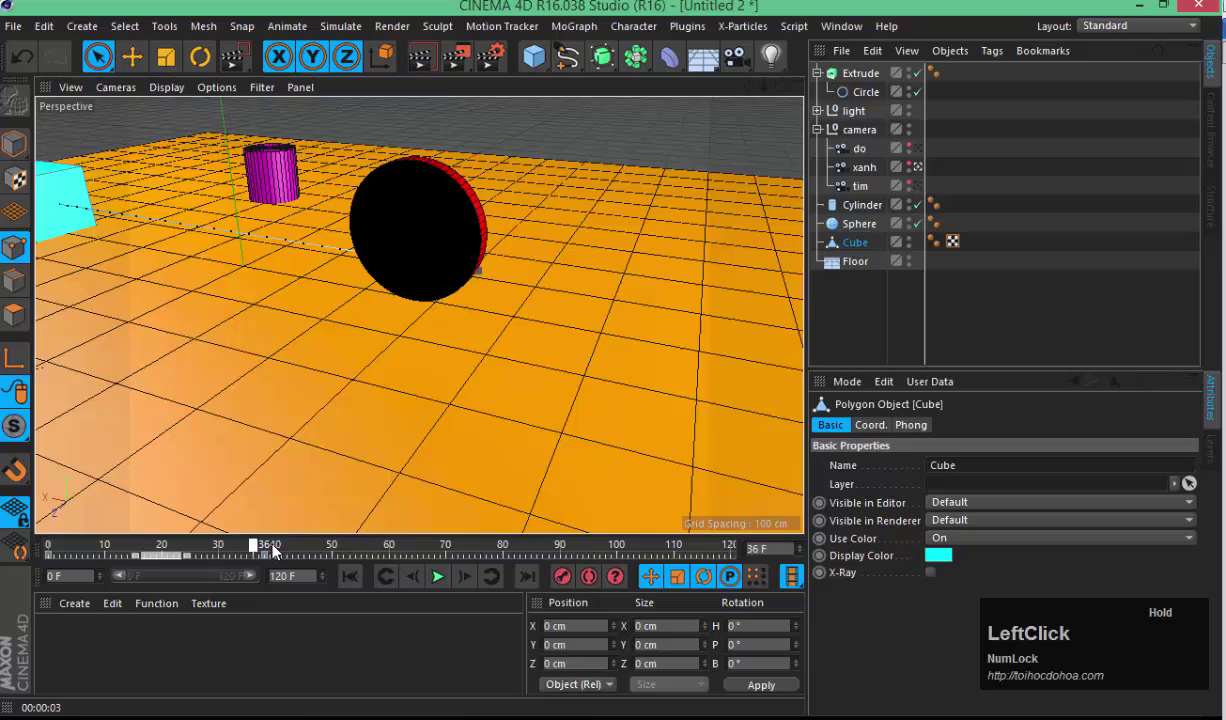
left_click(377, 379)
left_click(309, 234)
left_click(492, 258)
key("3")
left_click(543, 255)
key("3")
left_click(337, 277)
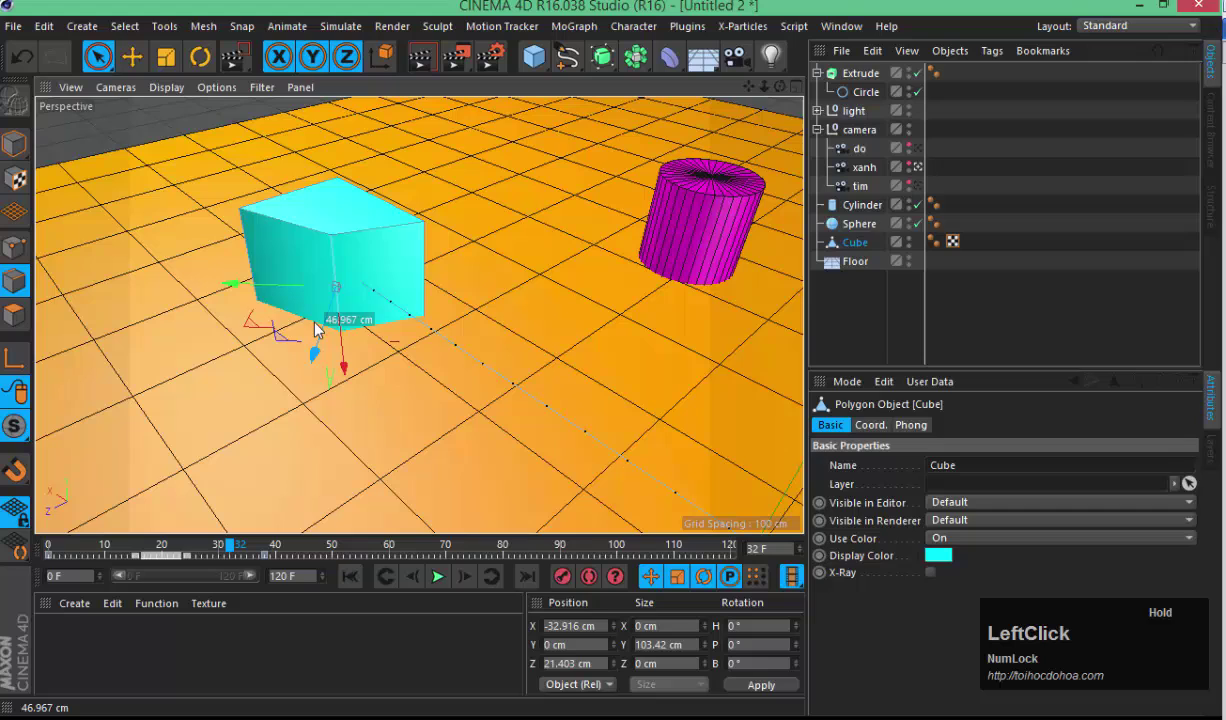
key("ctrl+z")
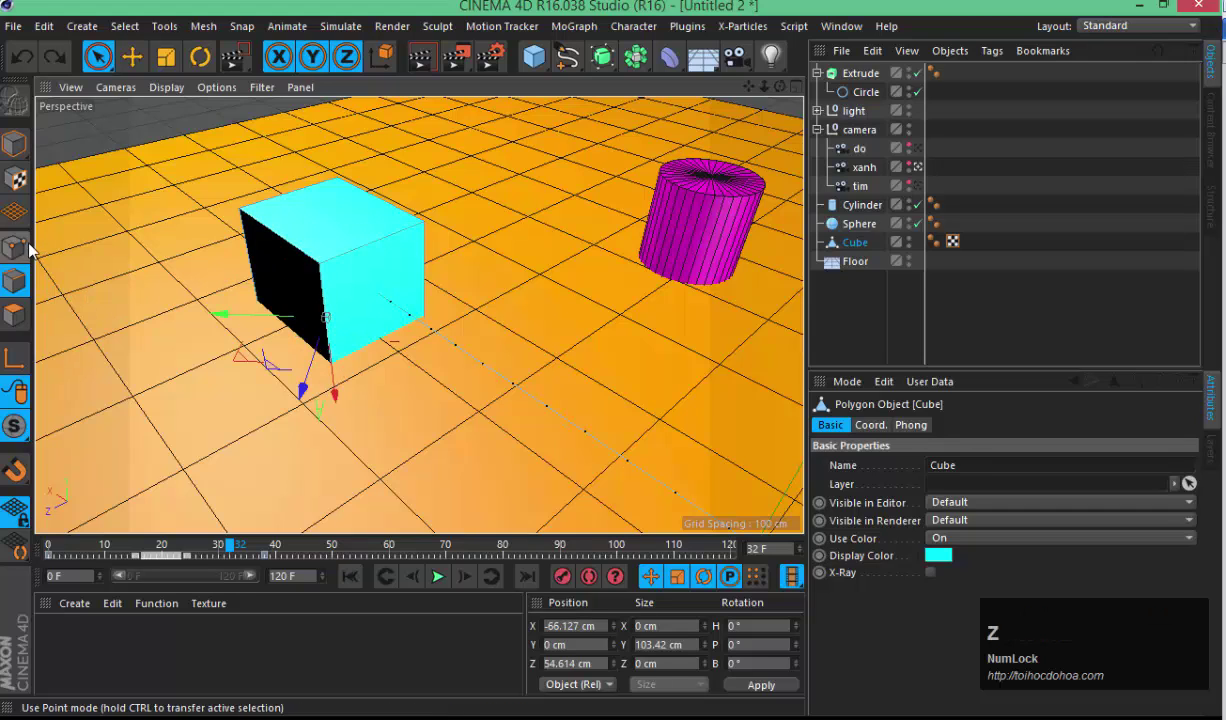
key("Return")
left_click(401, 281)
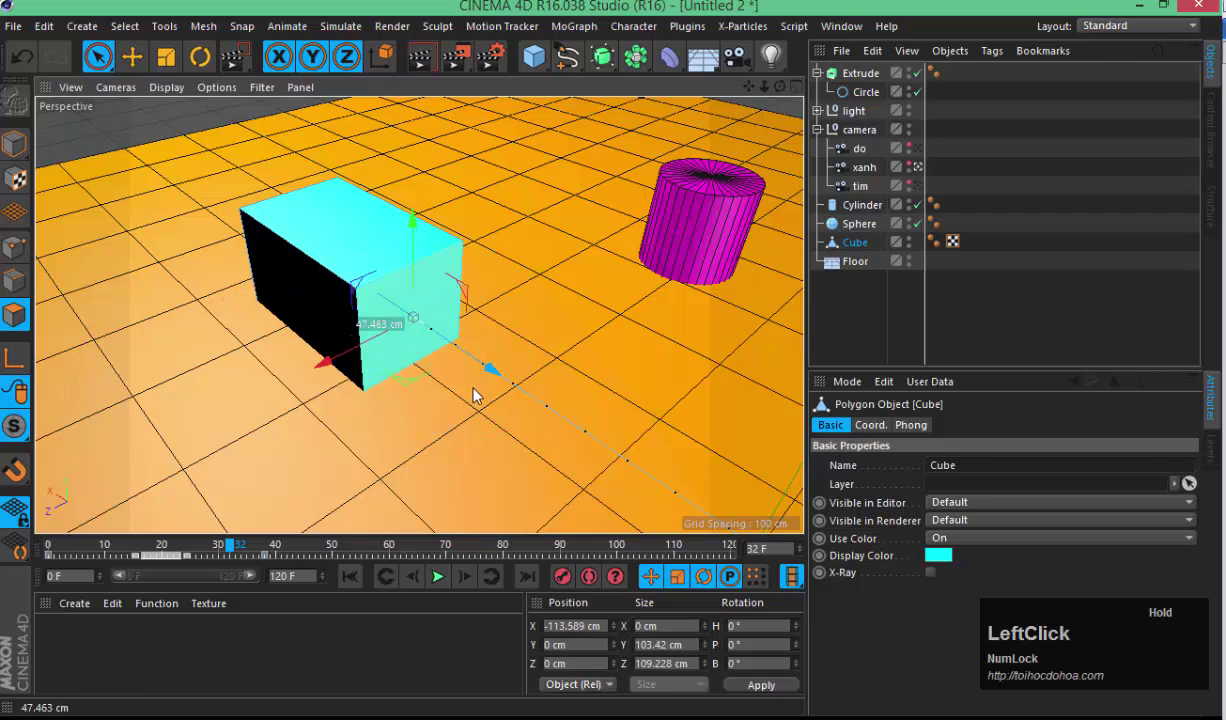
key("ctrl+z")
key("Return")
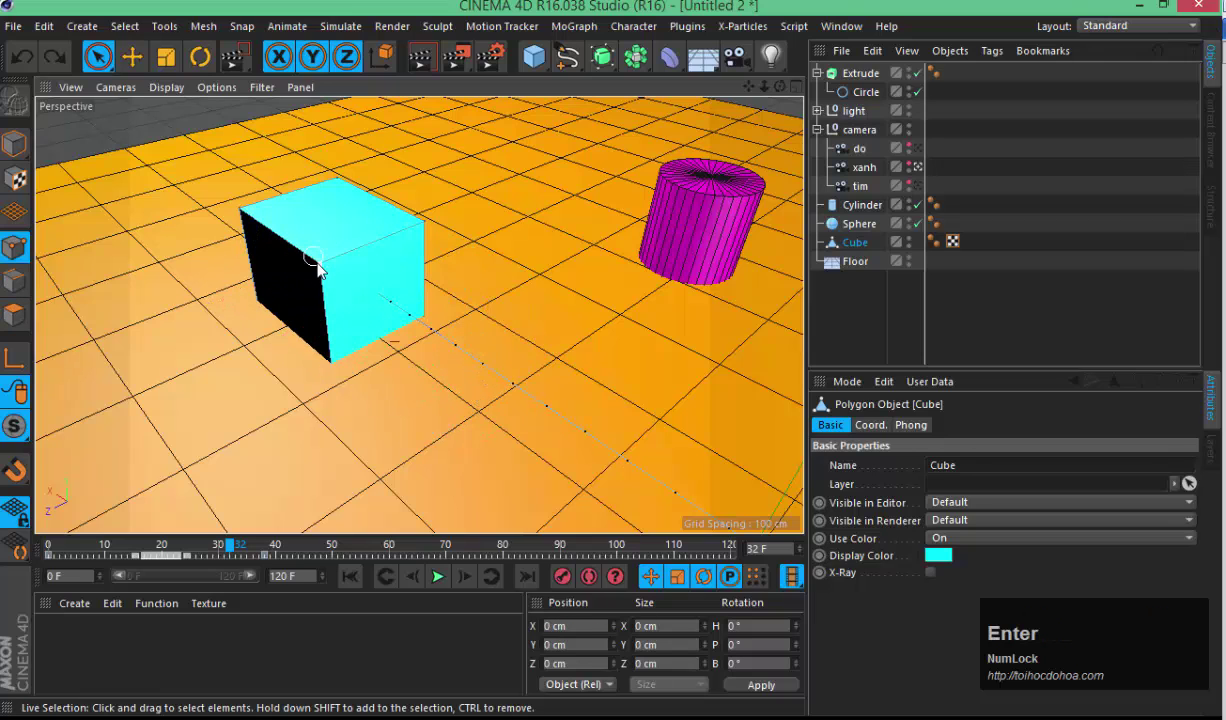
- Pull the face so the cube becomes a slanted, wedge-like block
left_click(294, 287)
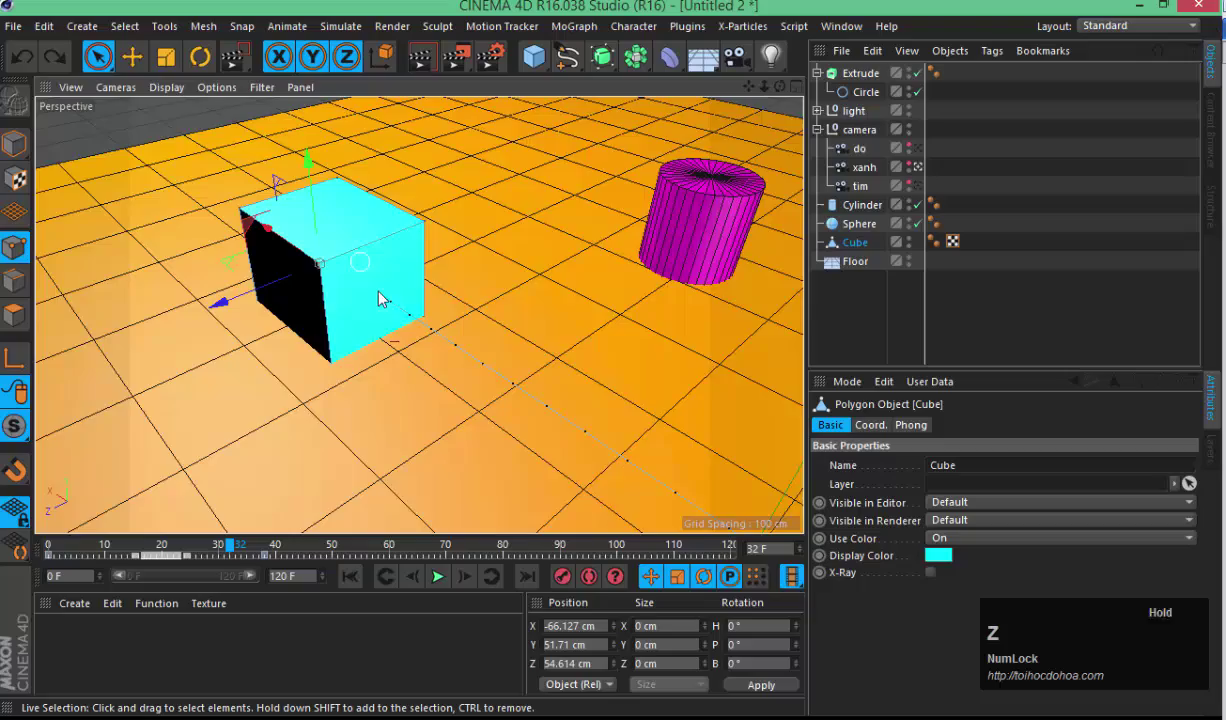
left_click(432, 305)
key("3")
type("3333333")
left_click(478, 285)
key("2")
left_click(607, 281)
key("3")
left_click(540, 271)
type("1")
left_click(462, 303)
type("13")
left_click(239, 254)
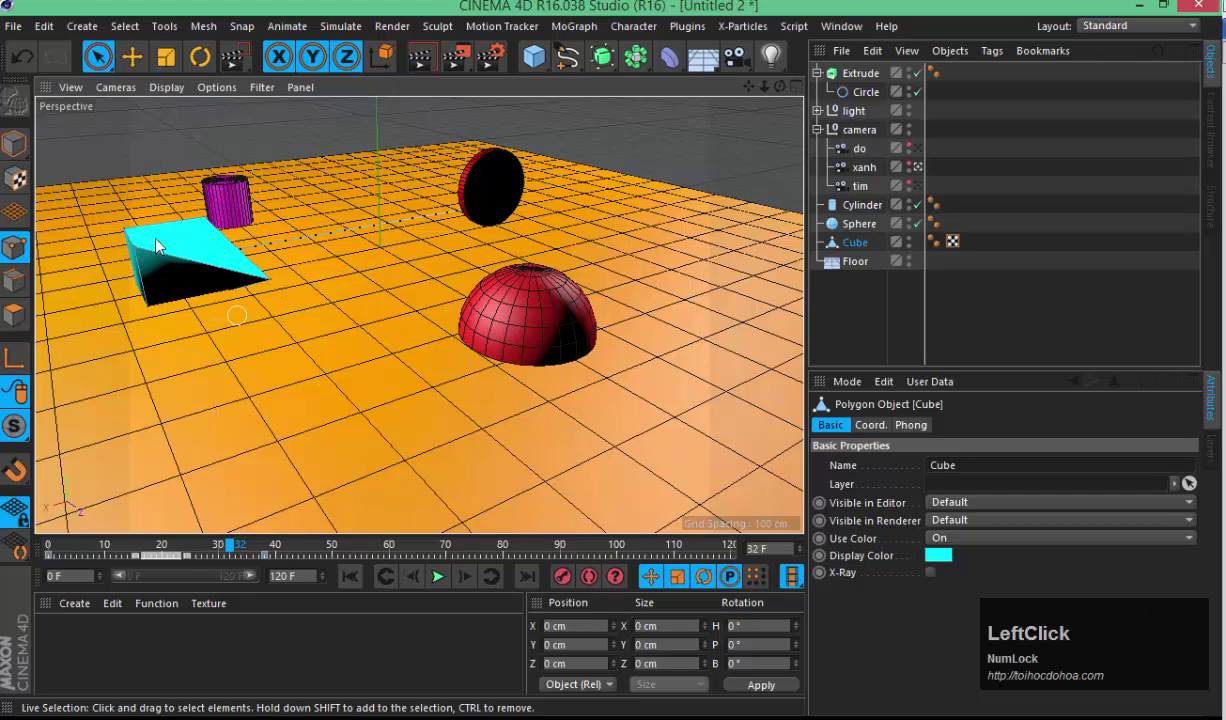
- With the Move tool, drag the cube's end outward to lengthen the wedge
type("3")
left_click(412, 300)
type("33")
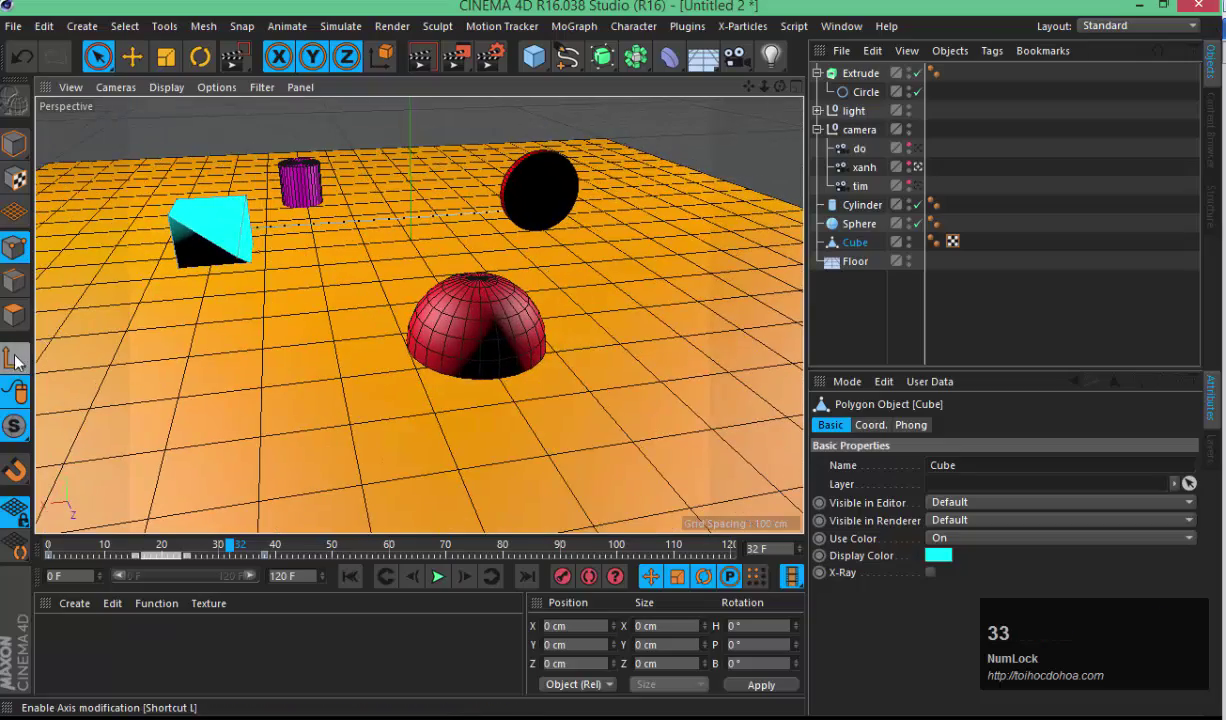
left_click(21, 364)
type("3")
left_click(280, 280)
type("332")
left_click(191, 271)
type("1")
left_click(306, 313)
type("13")
left_click(303, 328)
type("3")
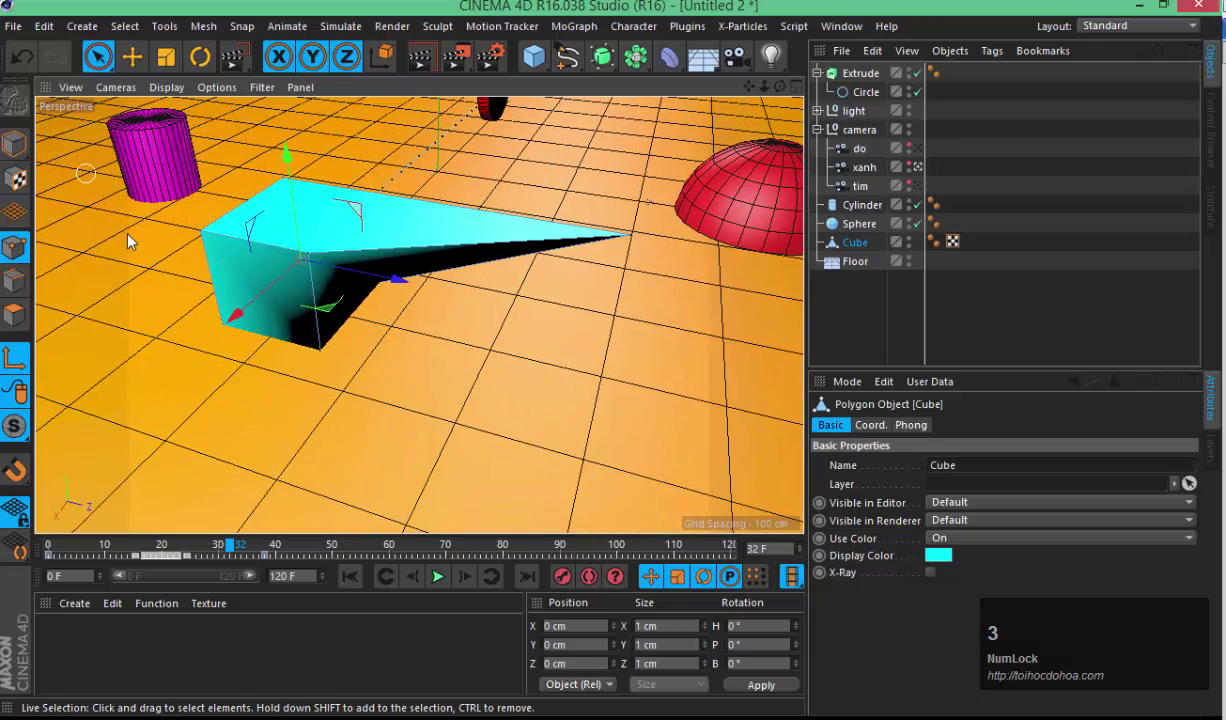
- Stretch the end further into a long pointed wedge, undoing one overshoot, and deselect
key("3")
left_click(235, 243)
type("3333333")
left_click(26, 363)
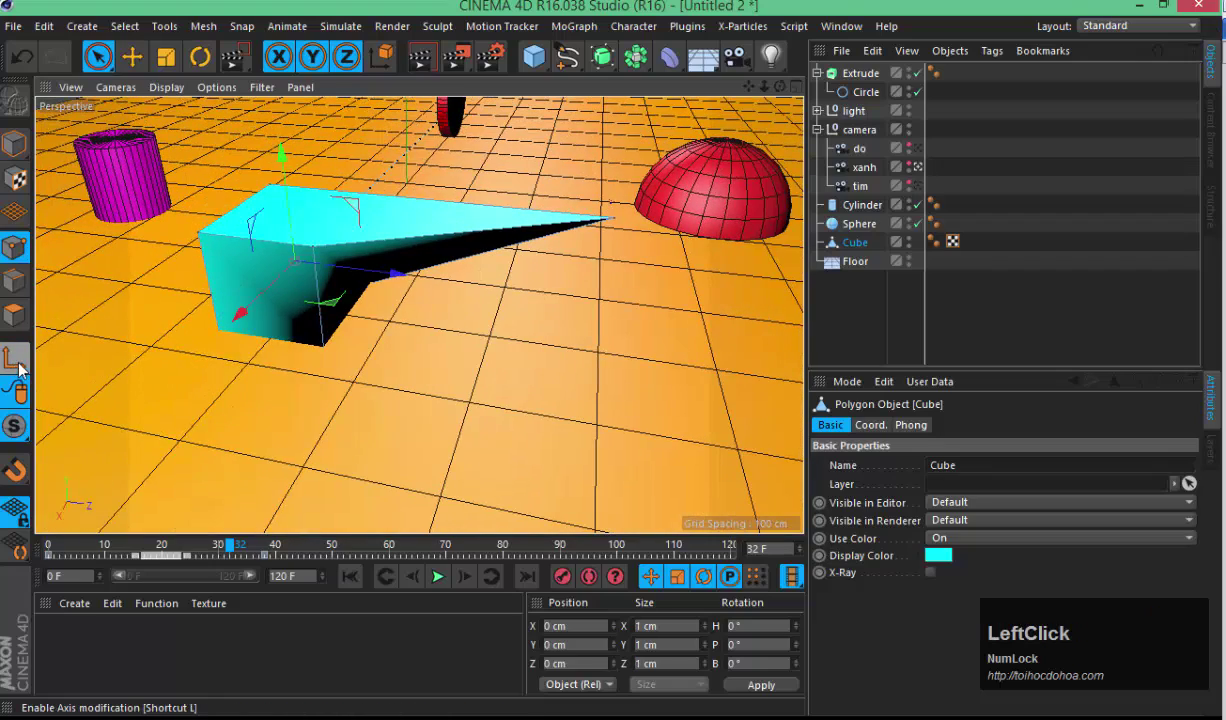
type("3")
left_click(249, 214)
type("33333")
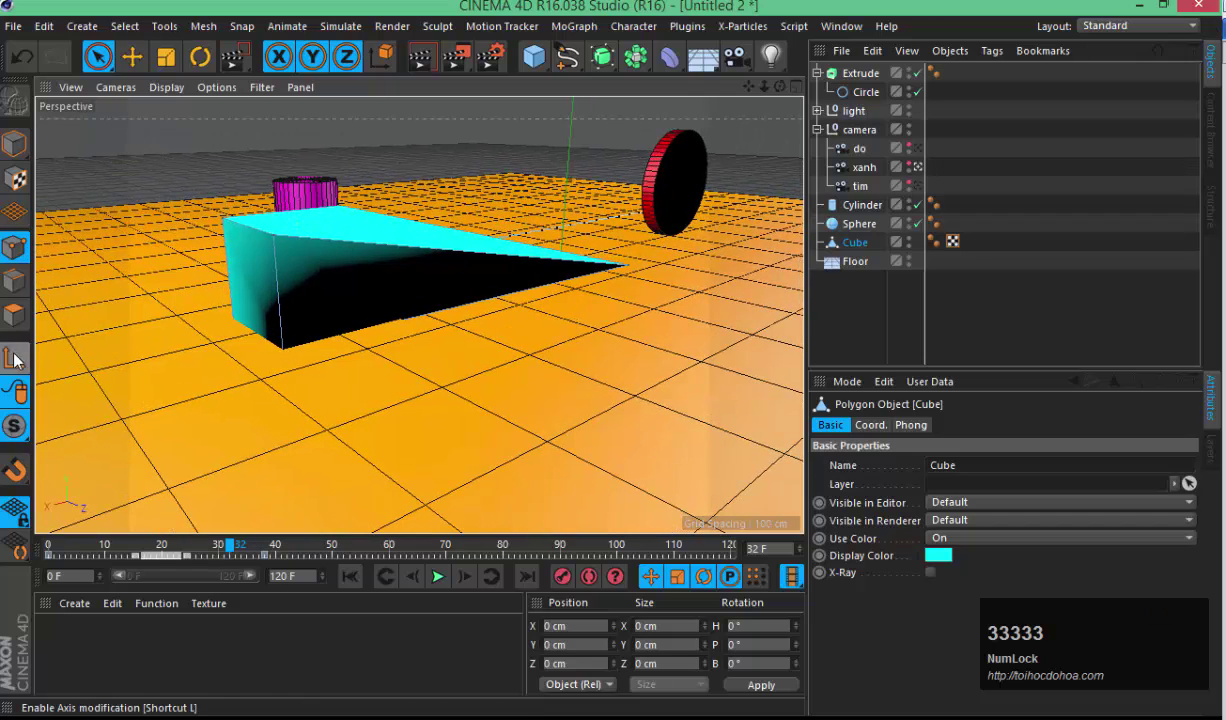
left_click(223, 230)
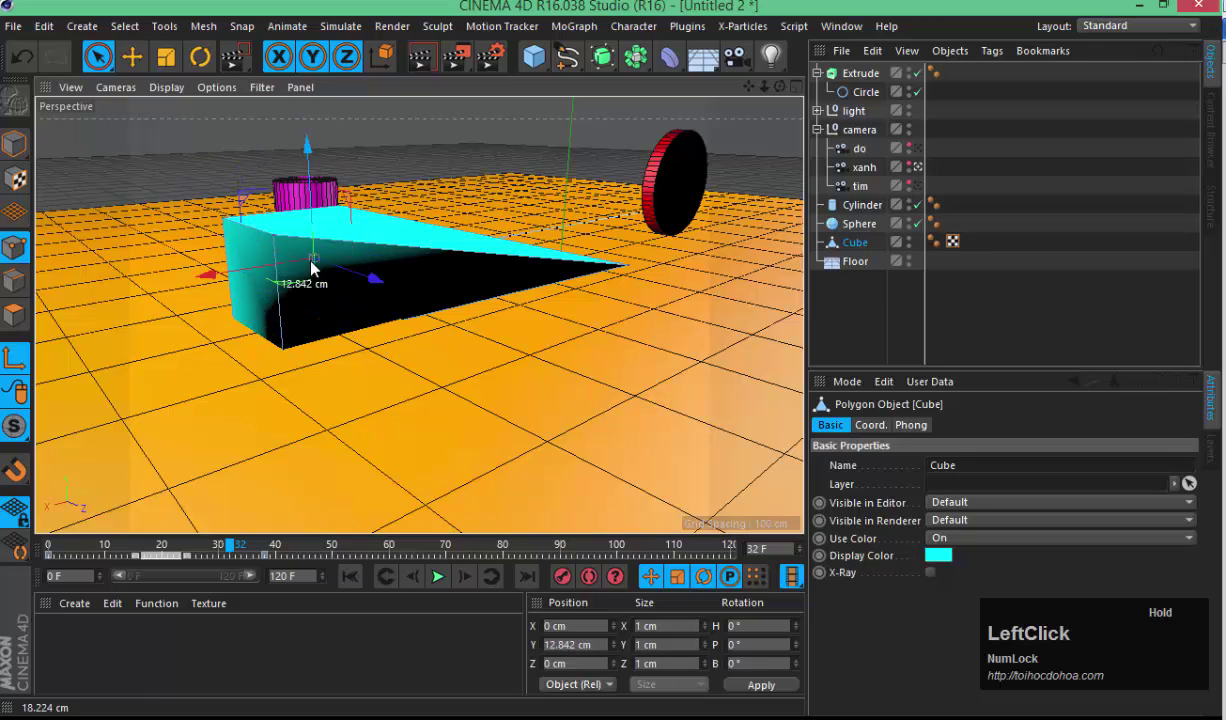
key("ctrl+z")
left_click(159, 295)
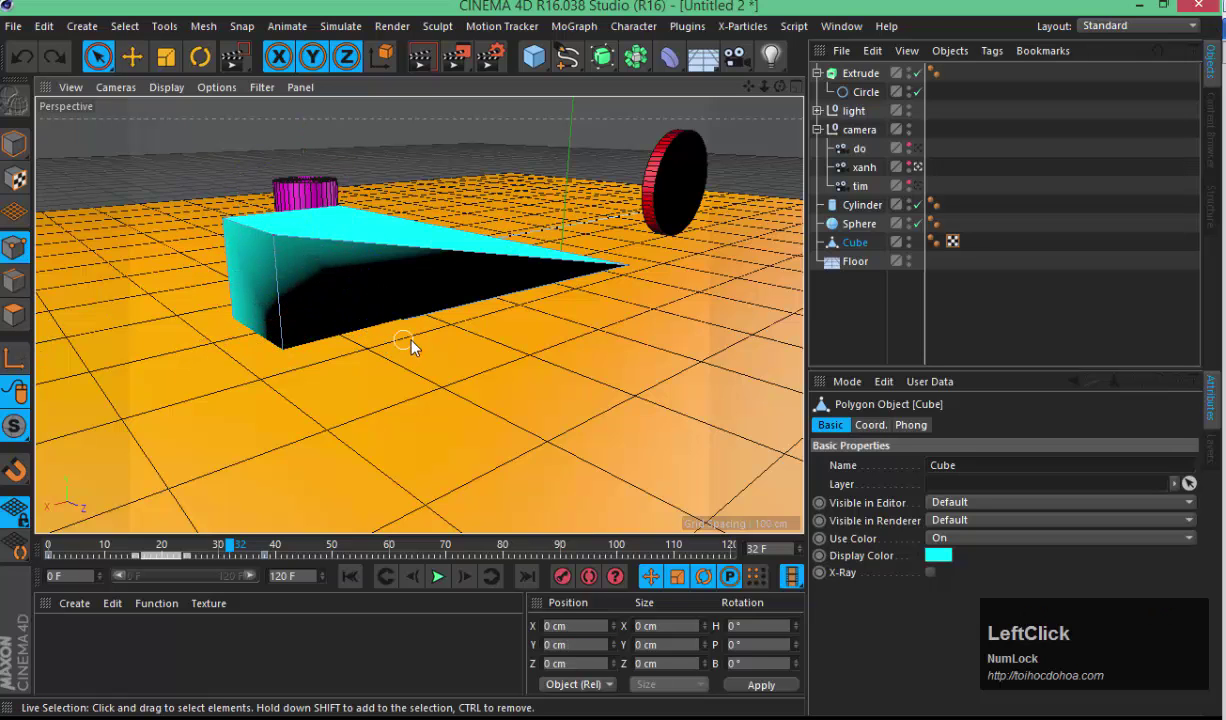
type("3")
left_click(431, 395)
type("3333")
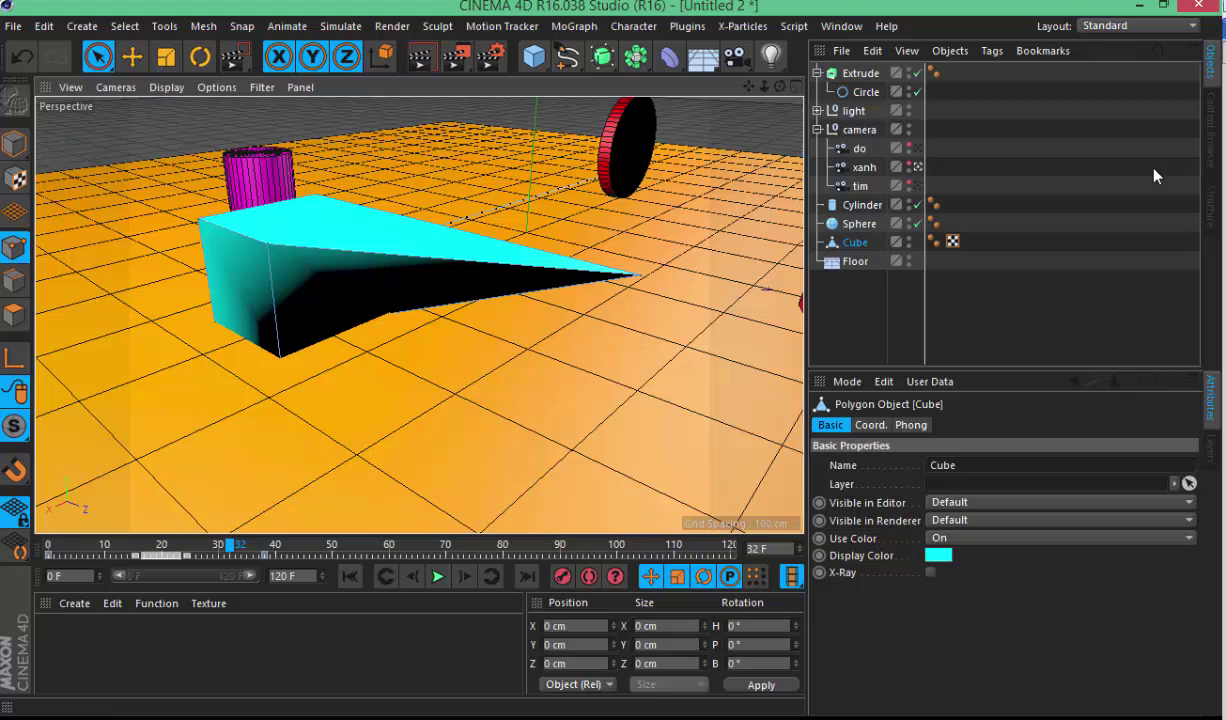
key("ctrl+shift+d")
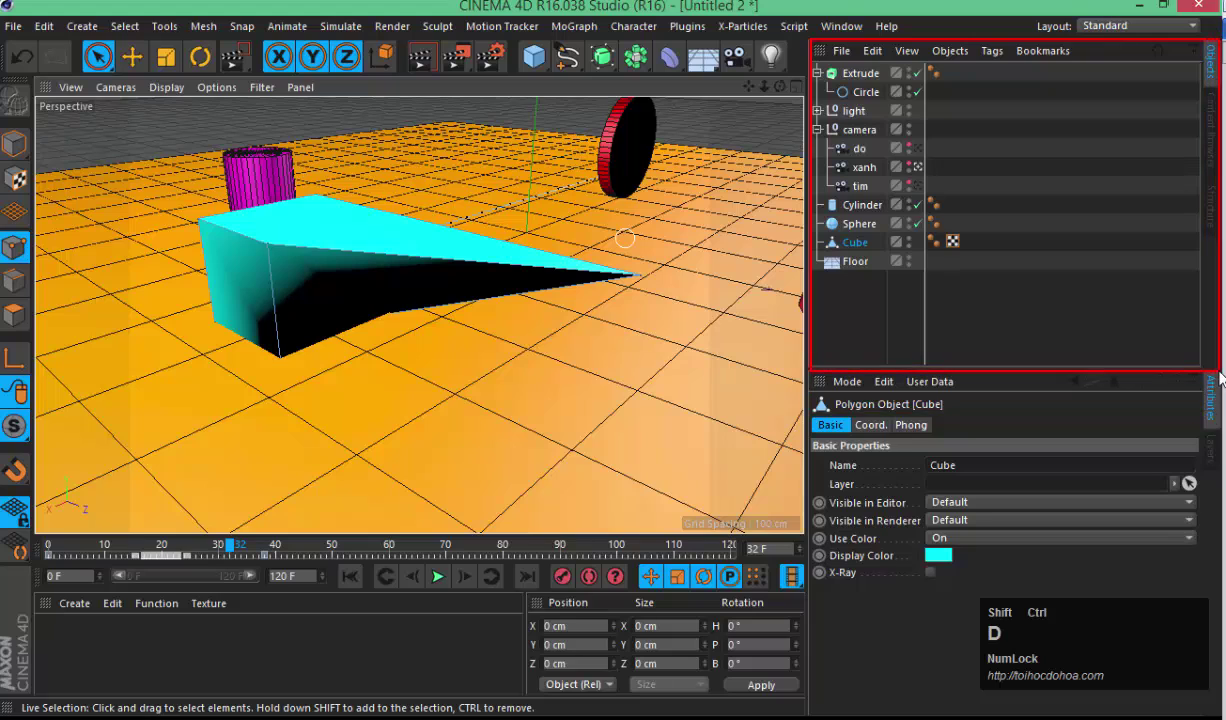
- Fold the object groups, unfold the camera null and look through the cameras do, xanh and tim
key("Escape")
left_click(867, 97)
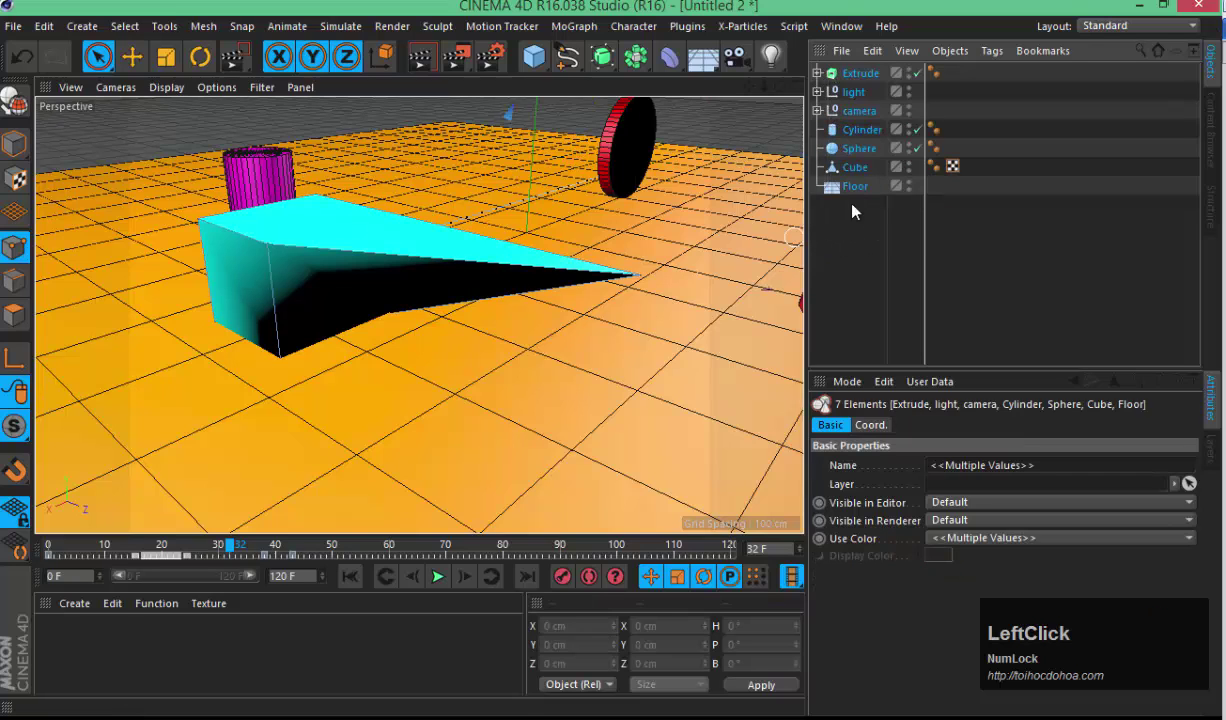
key("3")
left_click(627, 267)
type("333")
left_click(783, 166)
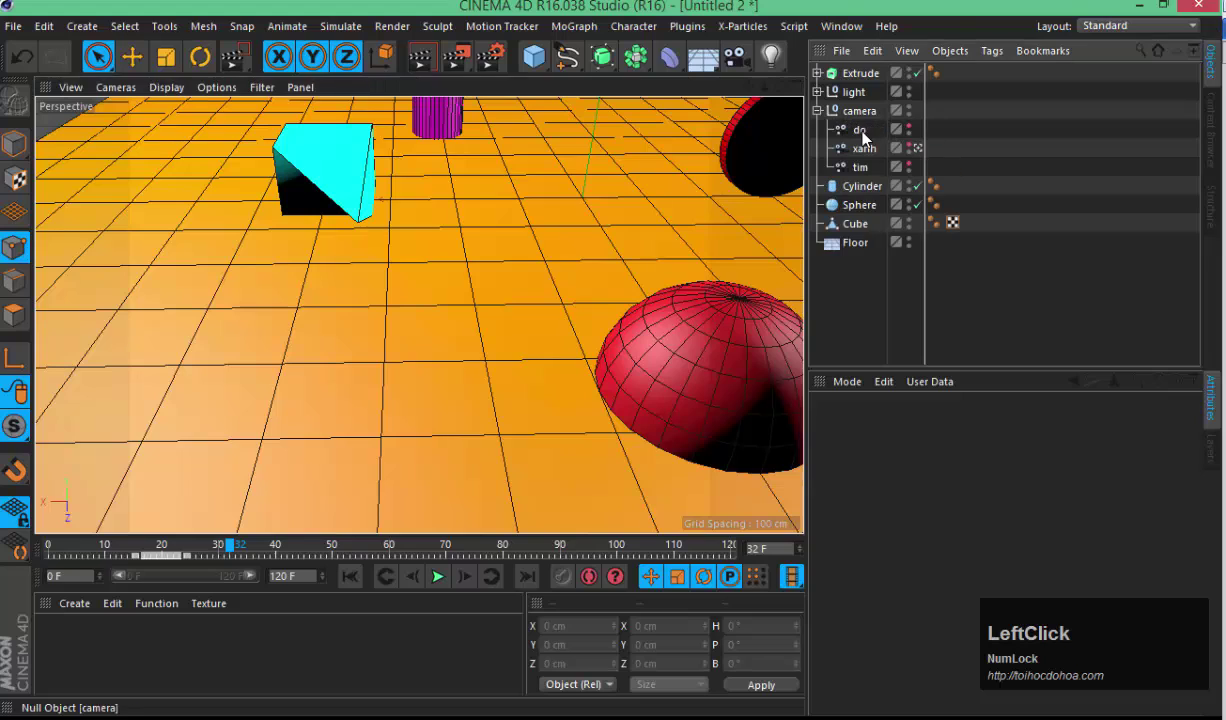
left_click(862, 140)
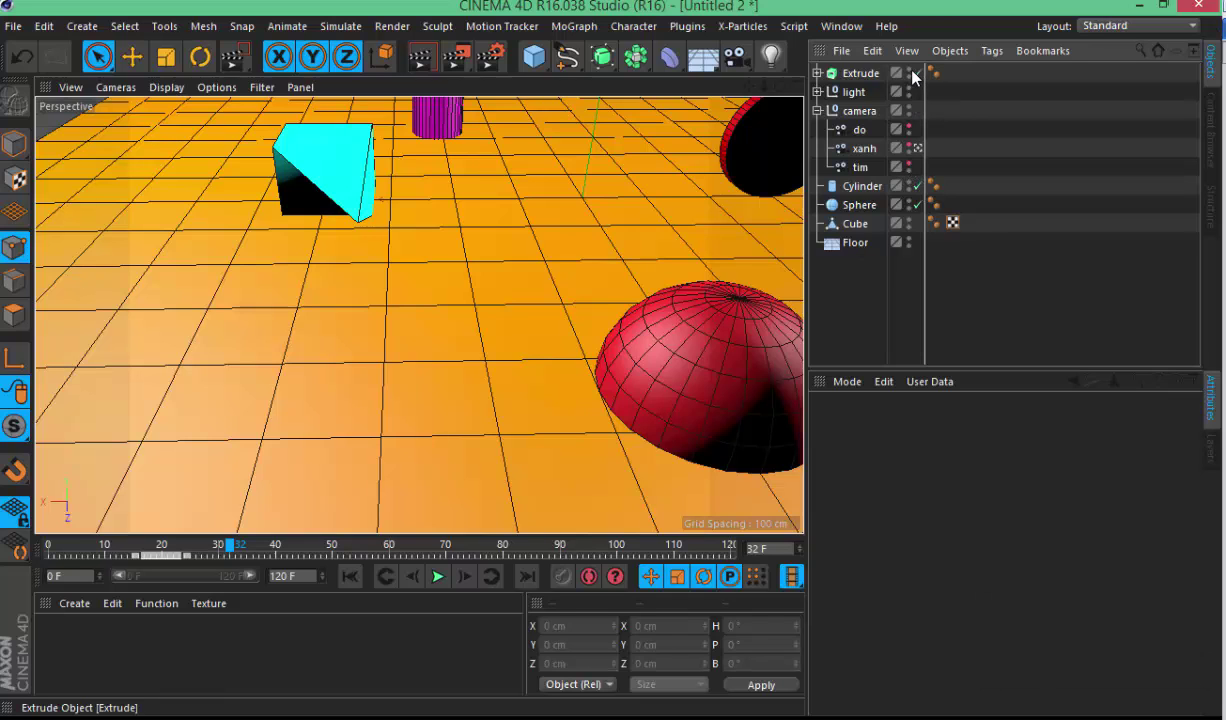
left_click(917, 77)
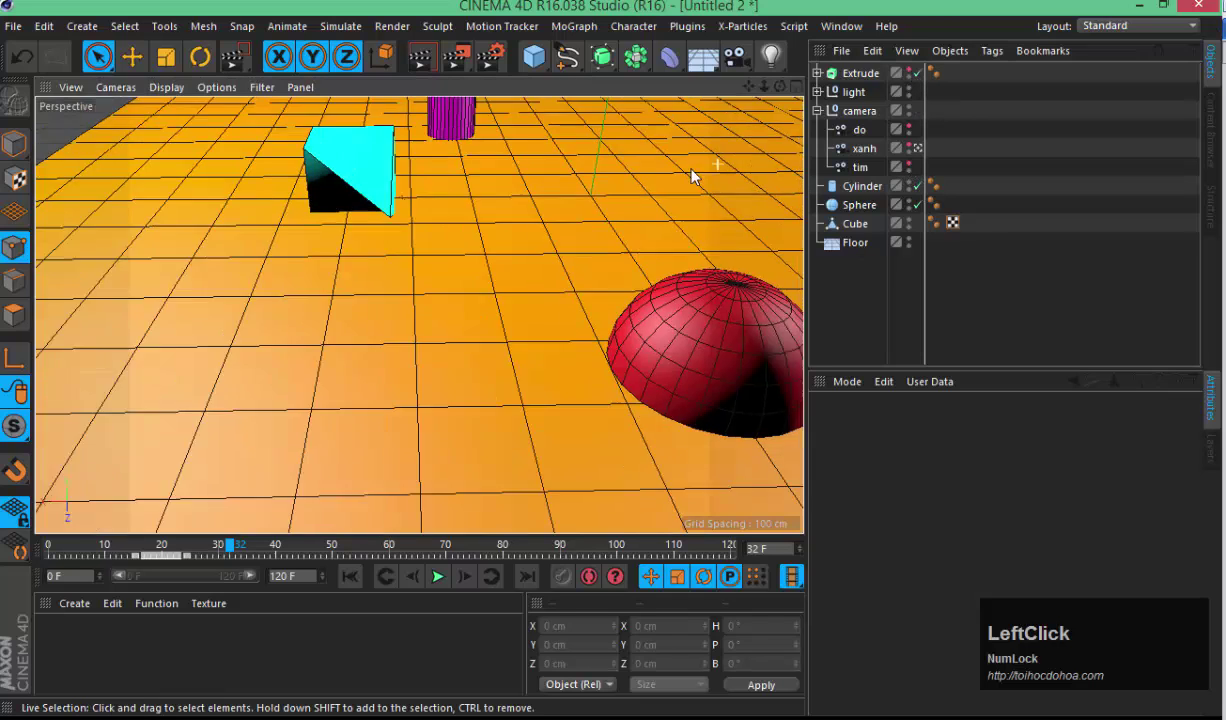
- Reselect the Cube to show its polygon properties, leaving the wedge unchanged
key("1")
left_click(653, 218)
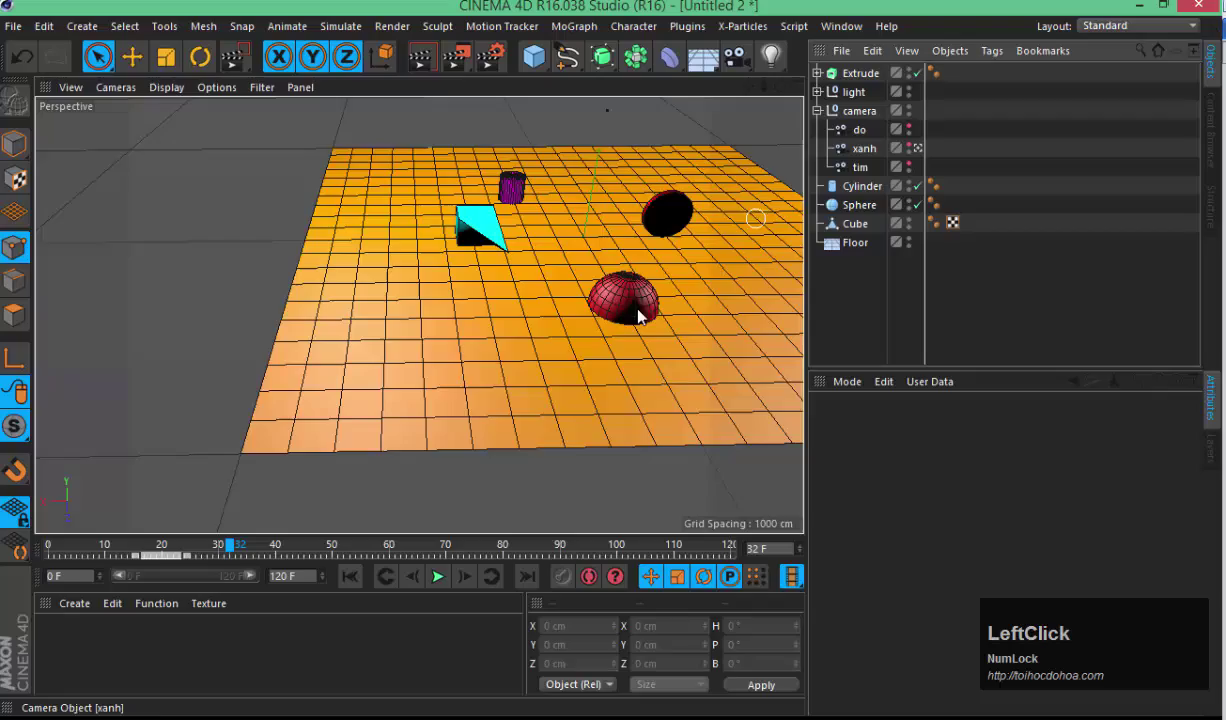
key("3")
left_click(659, 311)
key("2")
left_click(687, 287)
key("1")
left_click(625, 298)
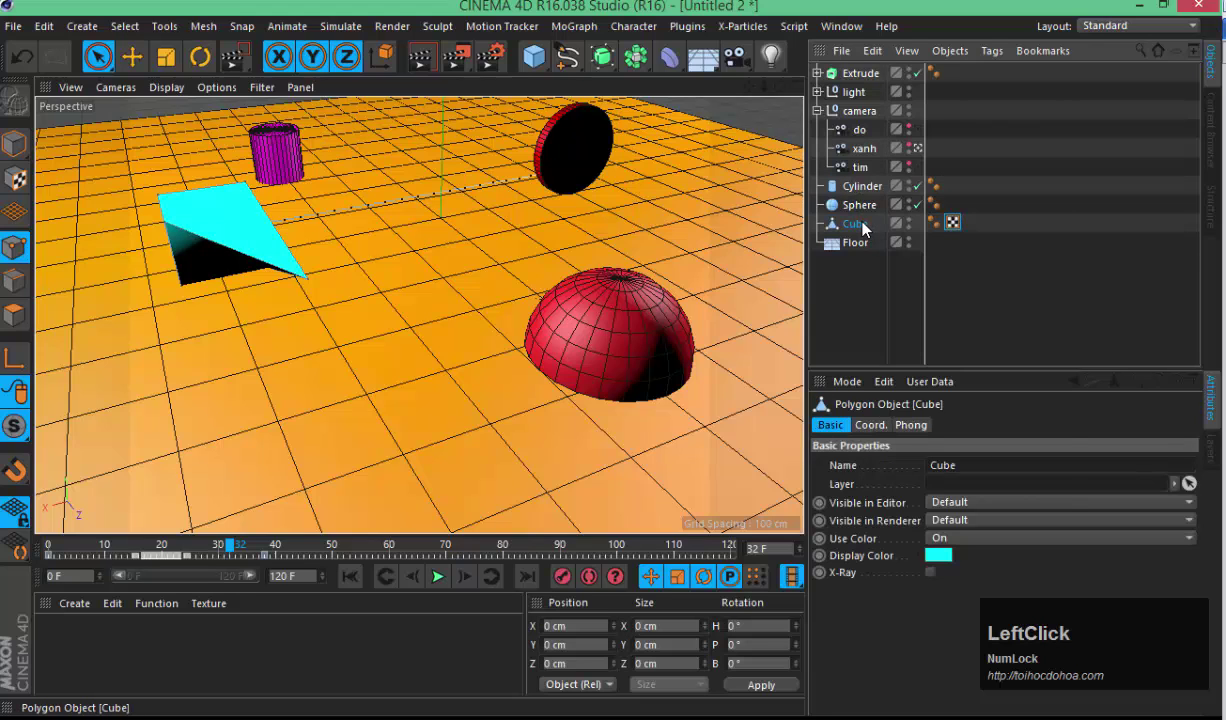
right_click(874, 223)
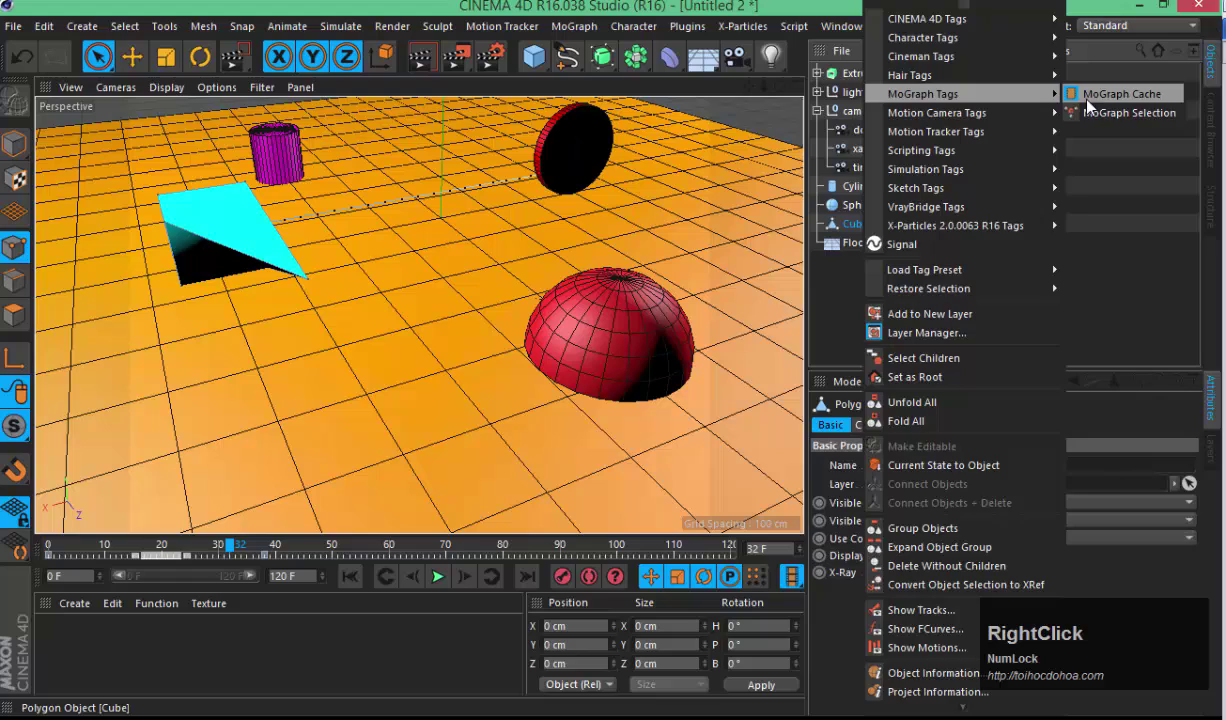
left_click(1093, 114)
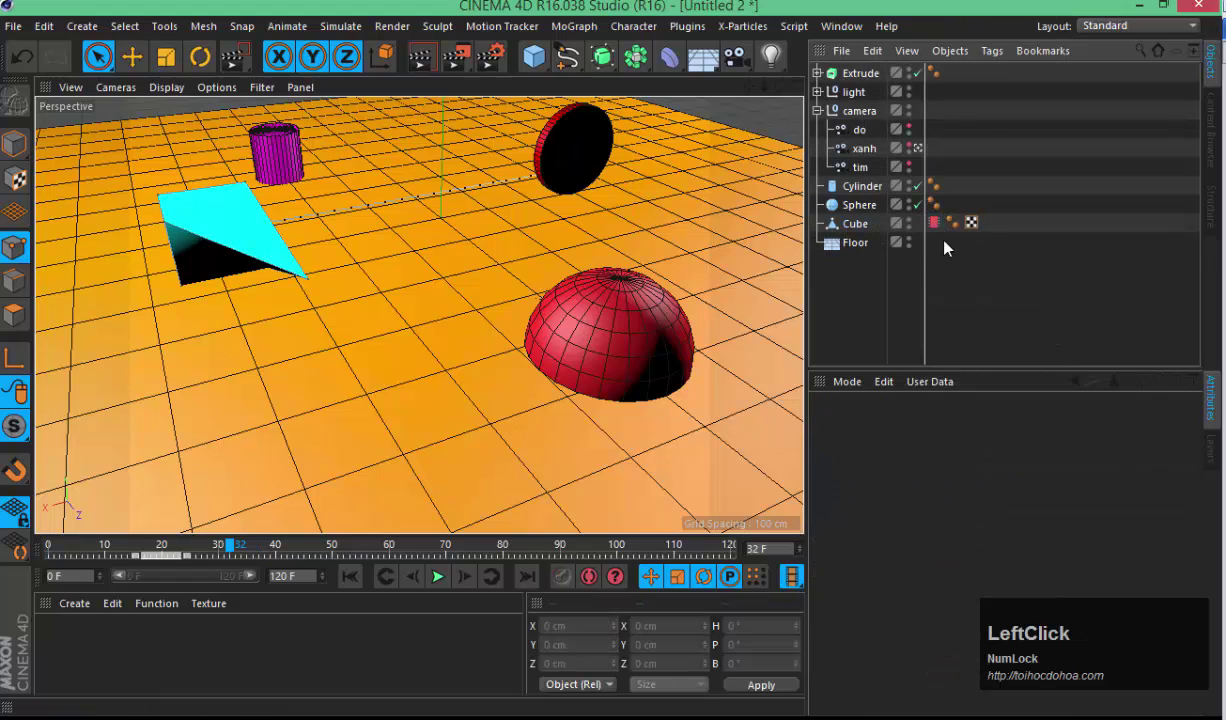
key("Delete")
- Enable Only Select Visible Elements for Live Selection, keeping its radius at 81
left_click(954, 251)
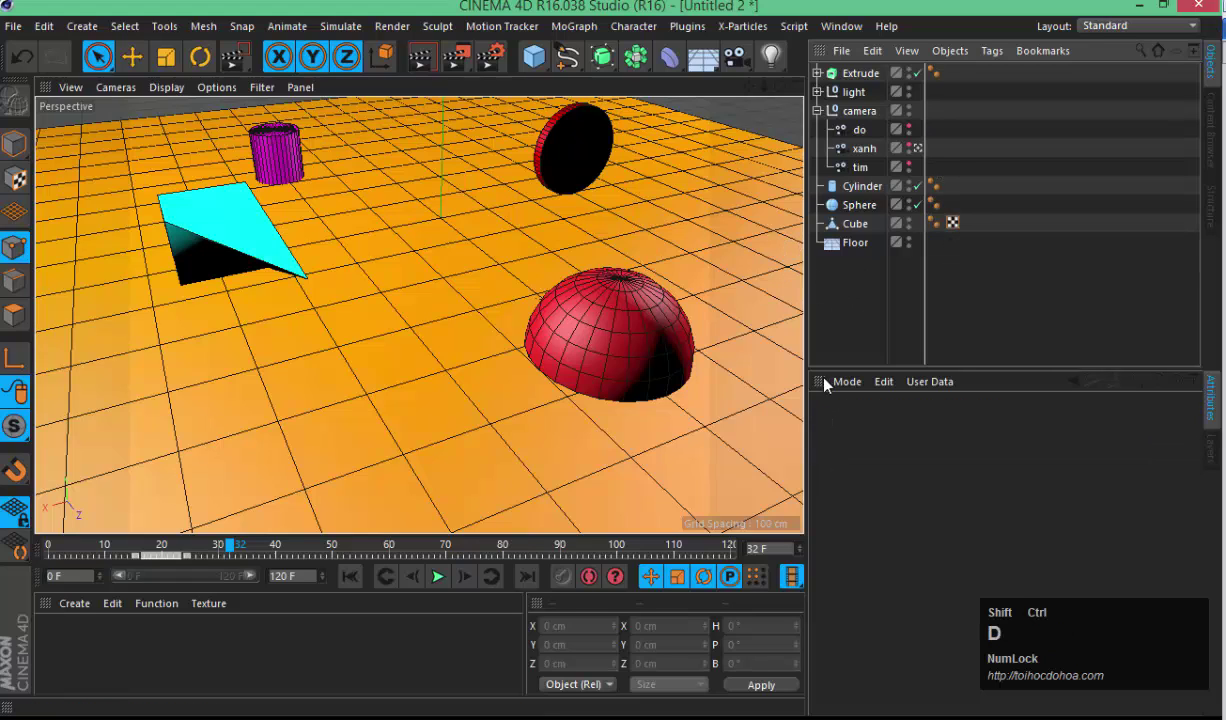
key("ctrl+shift+d")
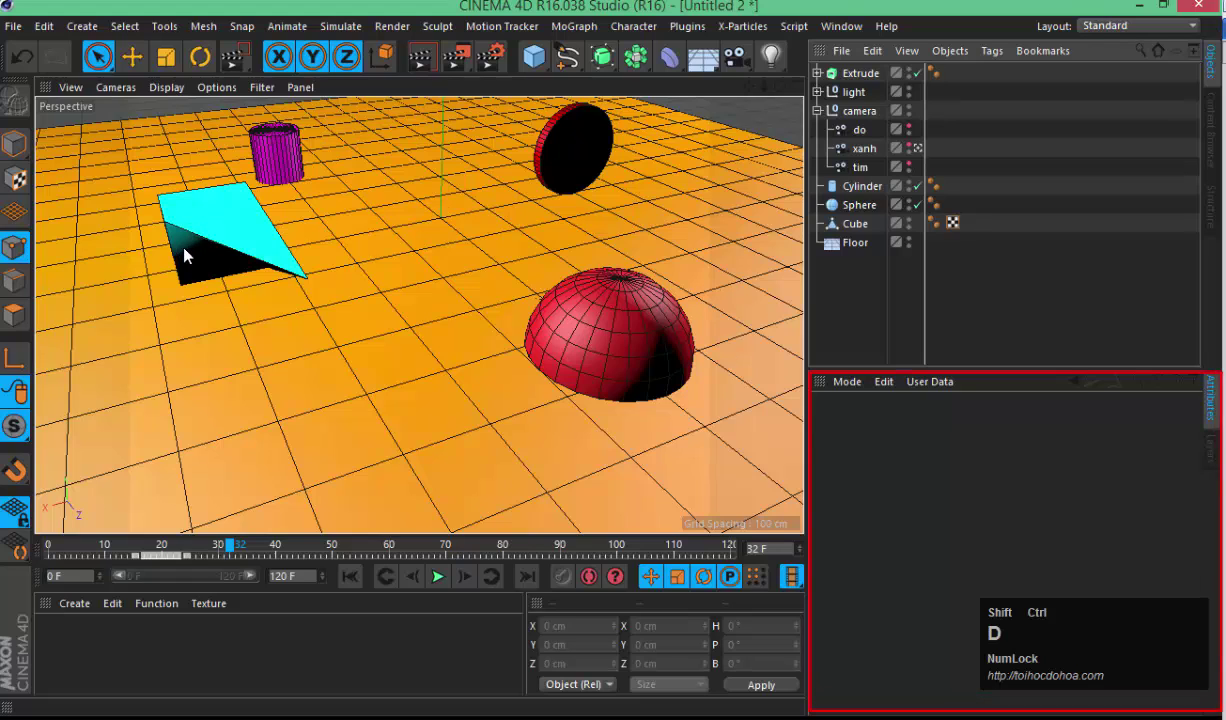
key("Escape")
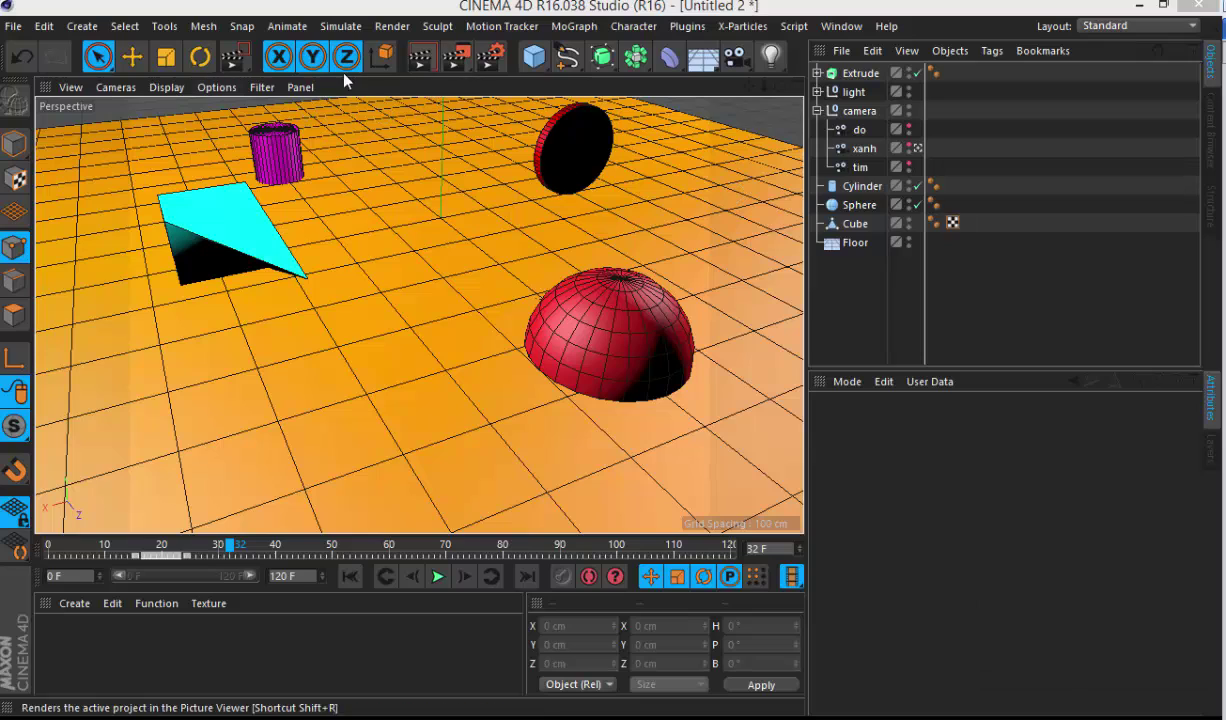
left_click(101, 62)
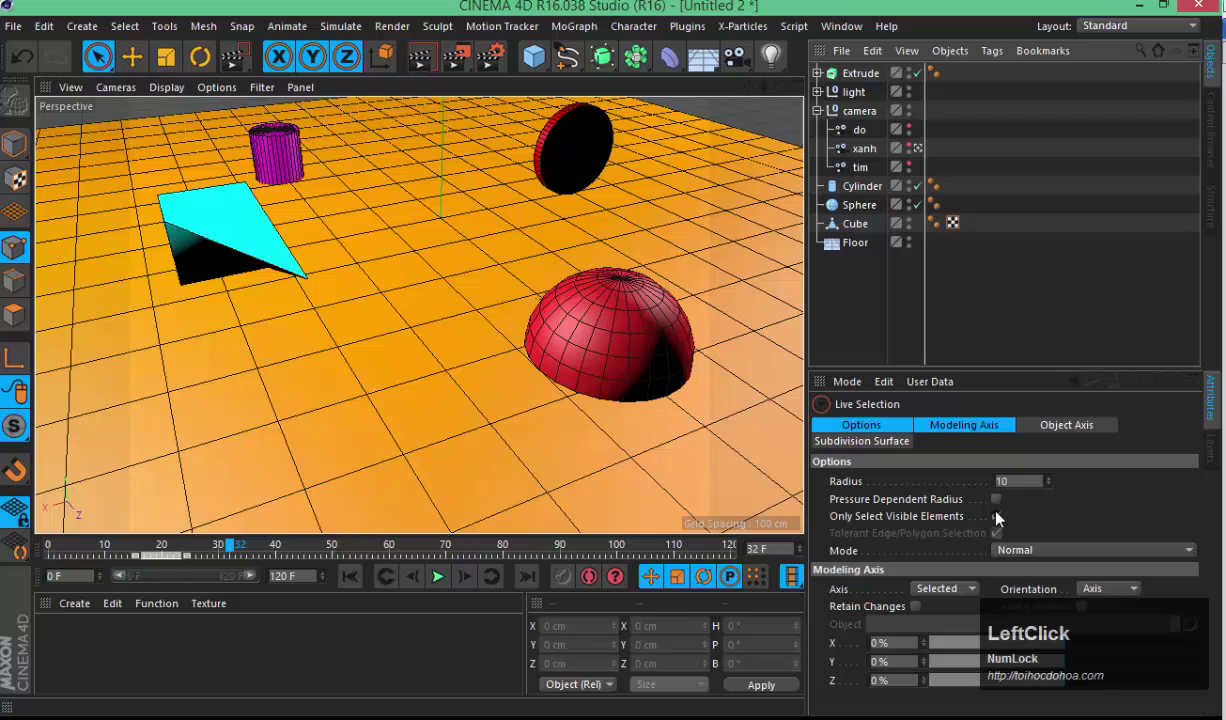
left_click(1004, 527)
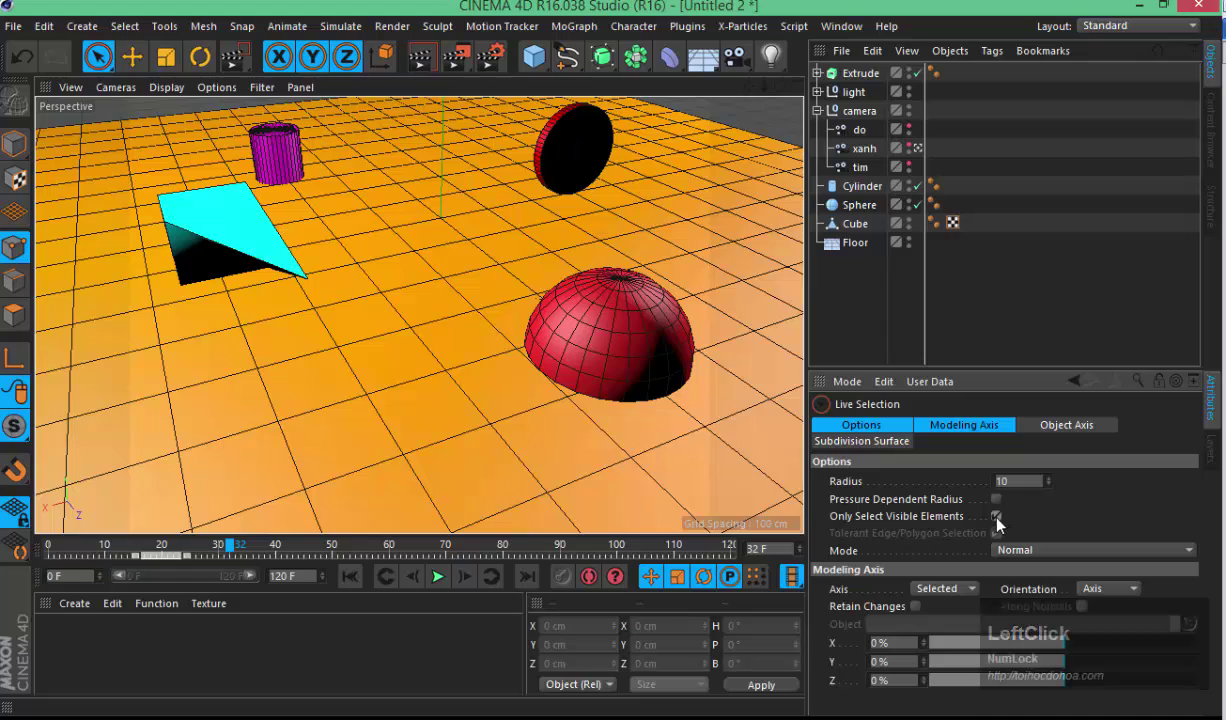
- Switch to the Move tool, select camera tim and view its focal length and projection settings
left_click(1043, 516)
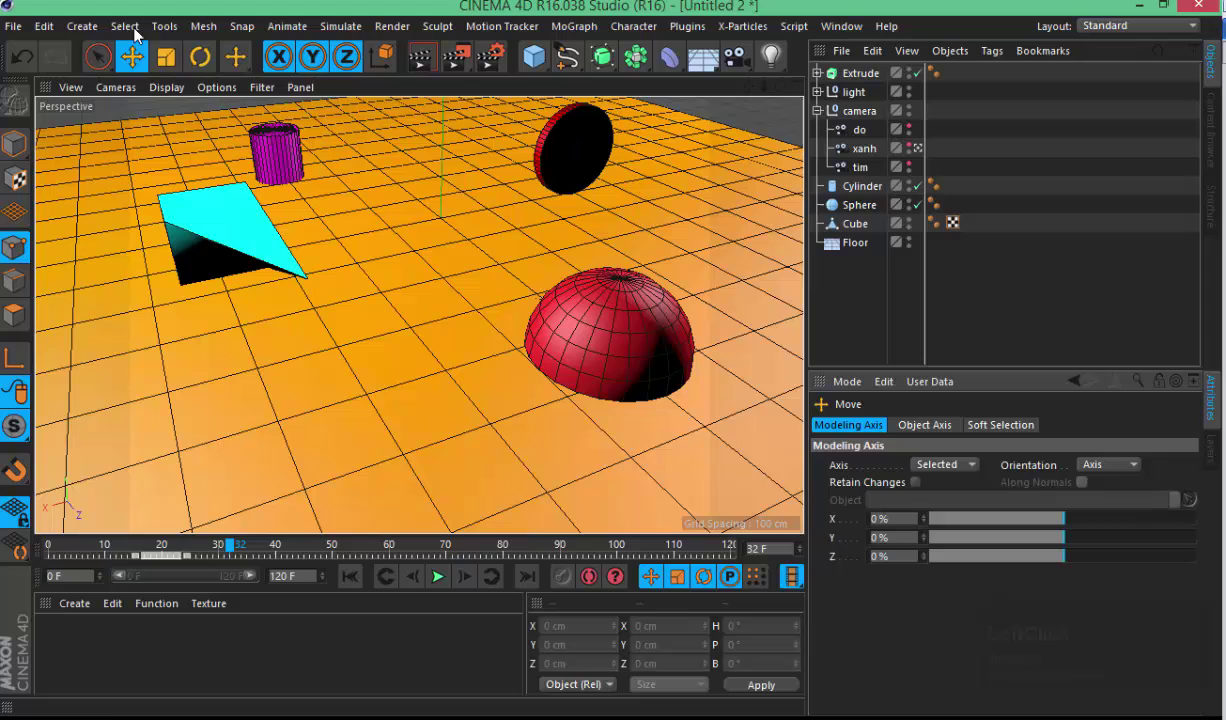
left_click(173, 58)
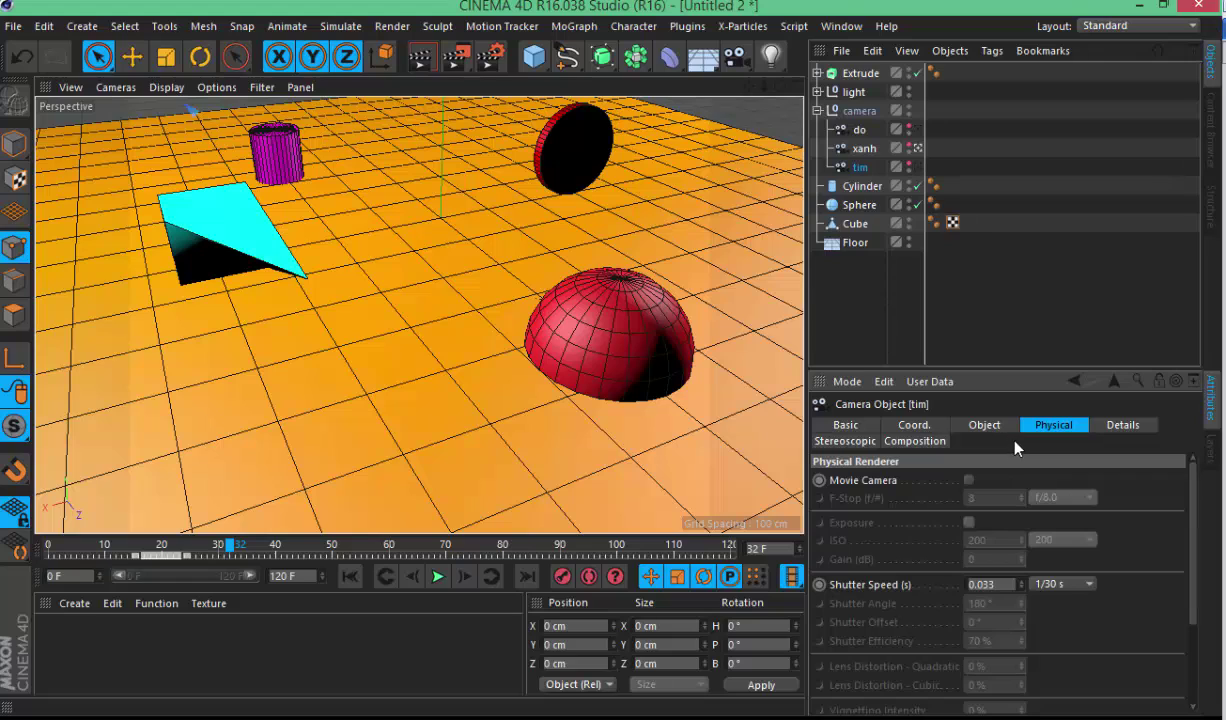
left_click(993, 431)
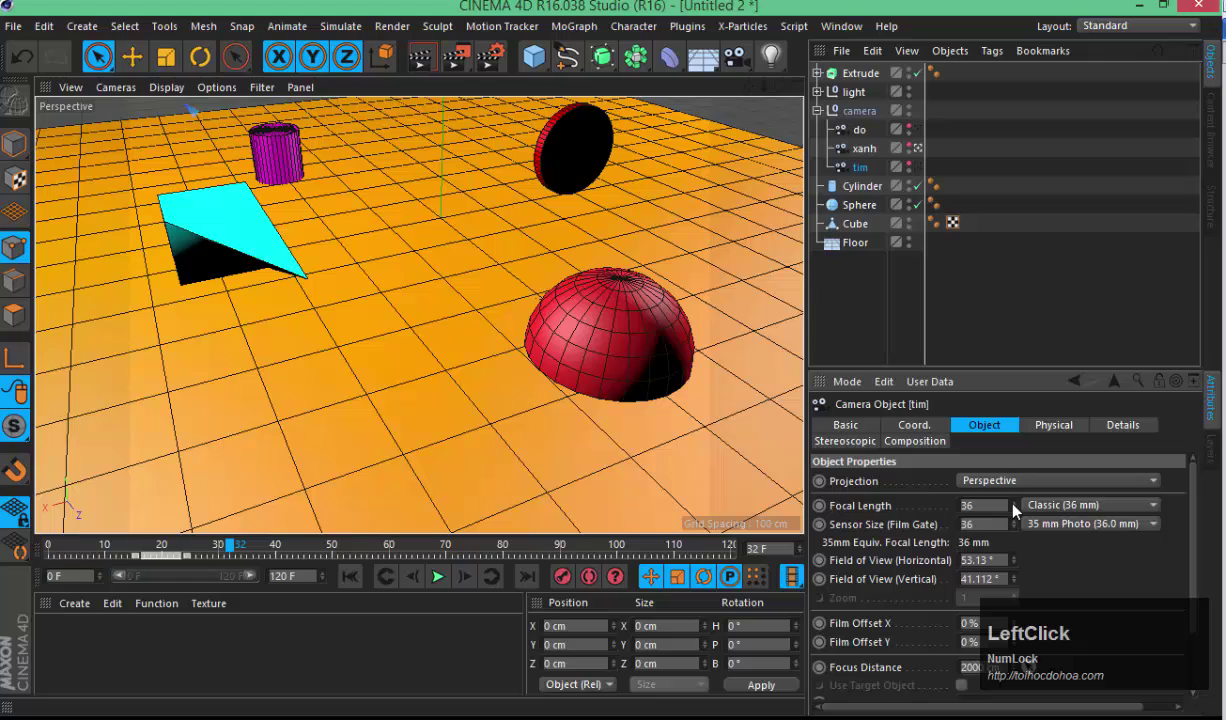
- Frame the Cylinder and set Radius 39 cm, Height 200 cm and 19 height segments
left_click(1022, 536)
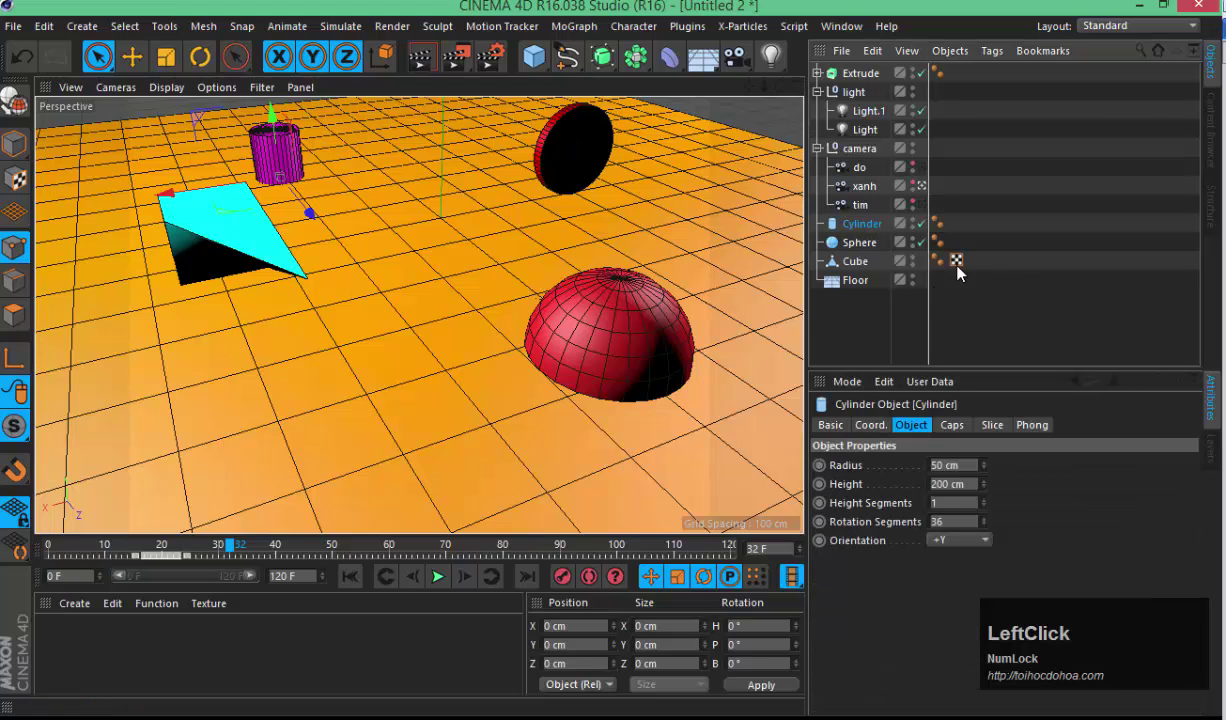
key("s")
left_click(525, 239)
key("1")
left_click(545, 271)
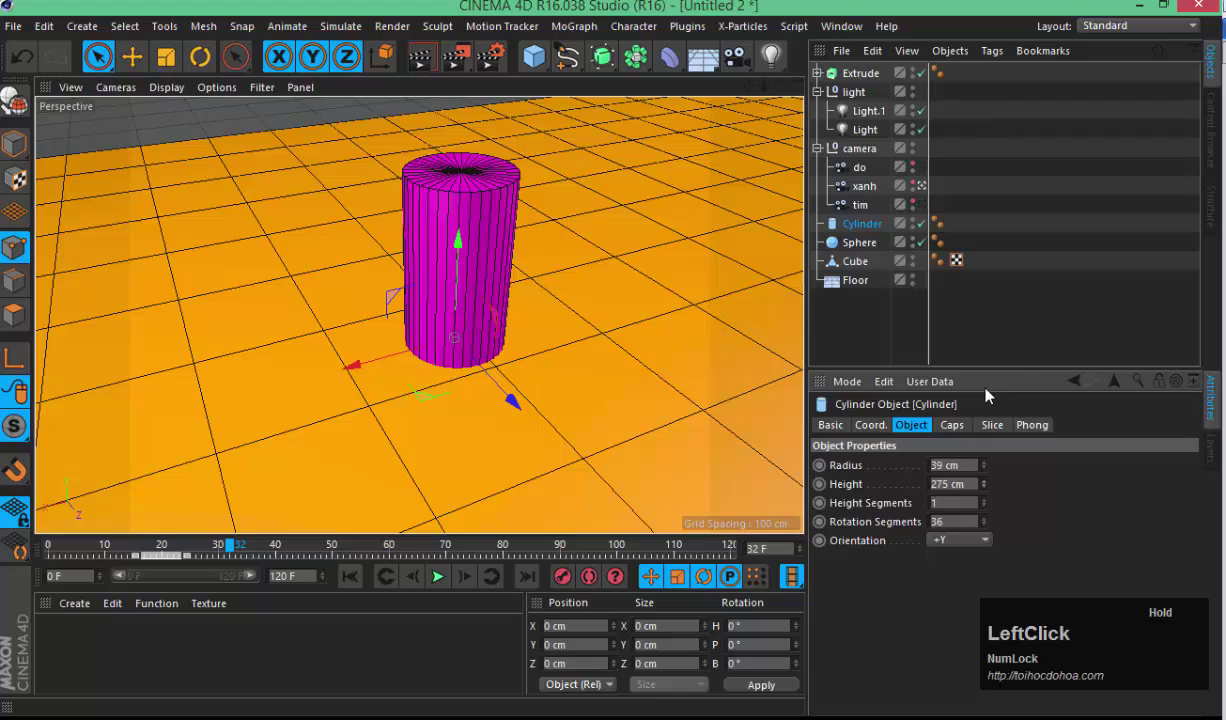
left_click(990, 496)
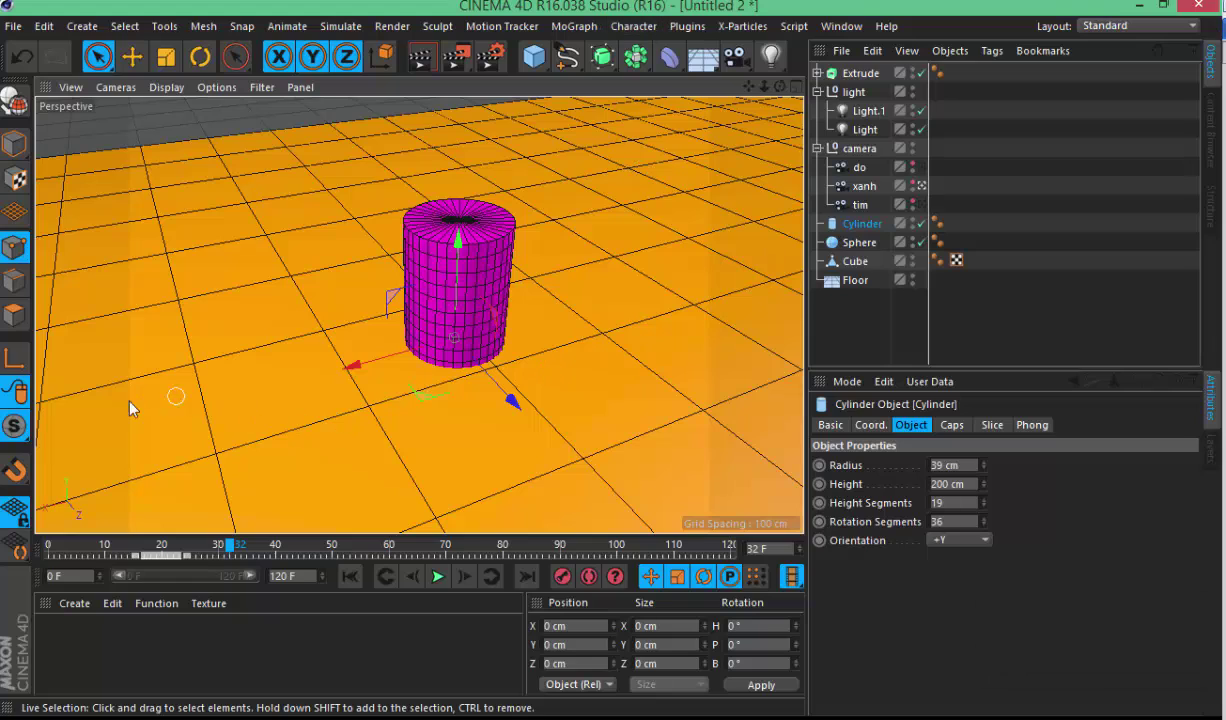
key("ctrl+shift+Num_Lock")
key("ctrl+shift+d")
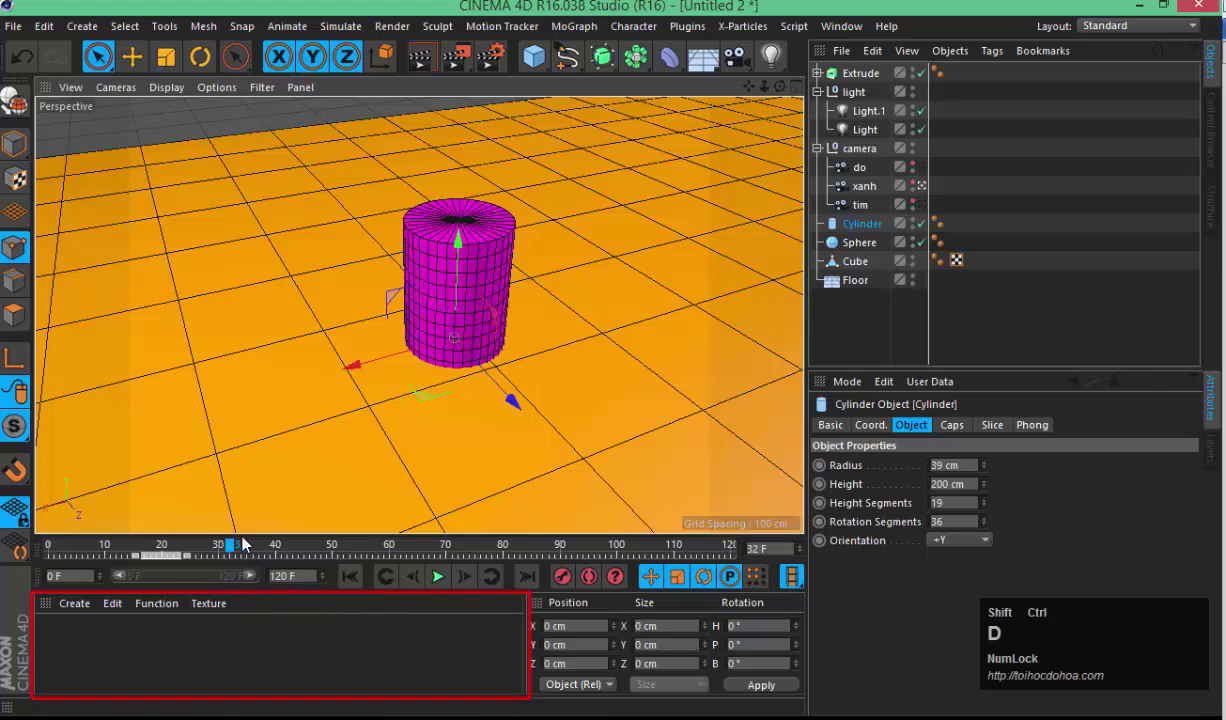
key("Escape")
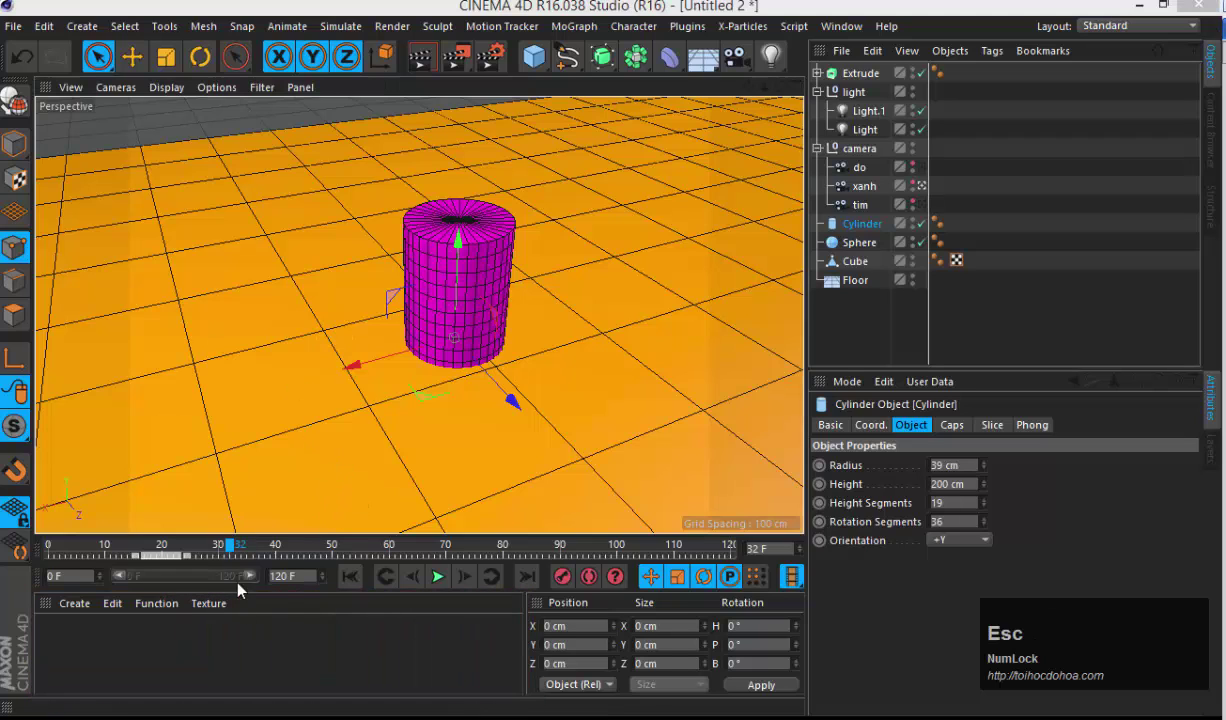
- Load the Broadcast Ground Grass preset, apply it to the Cylinder and preview a render
left_click(253, 650)
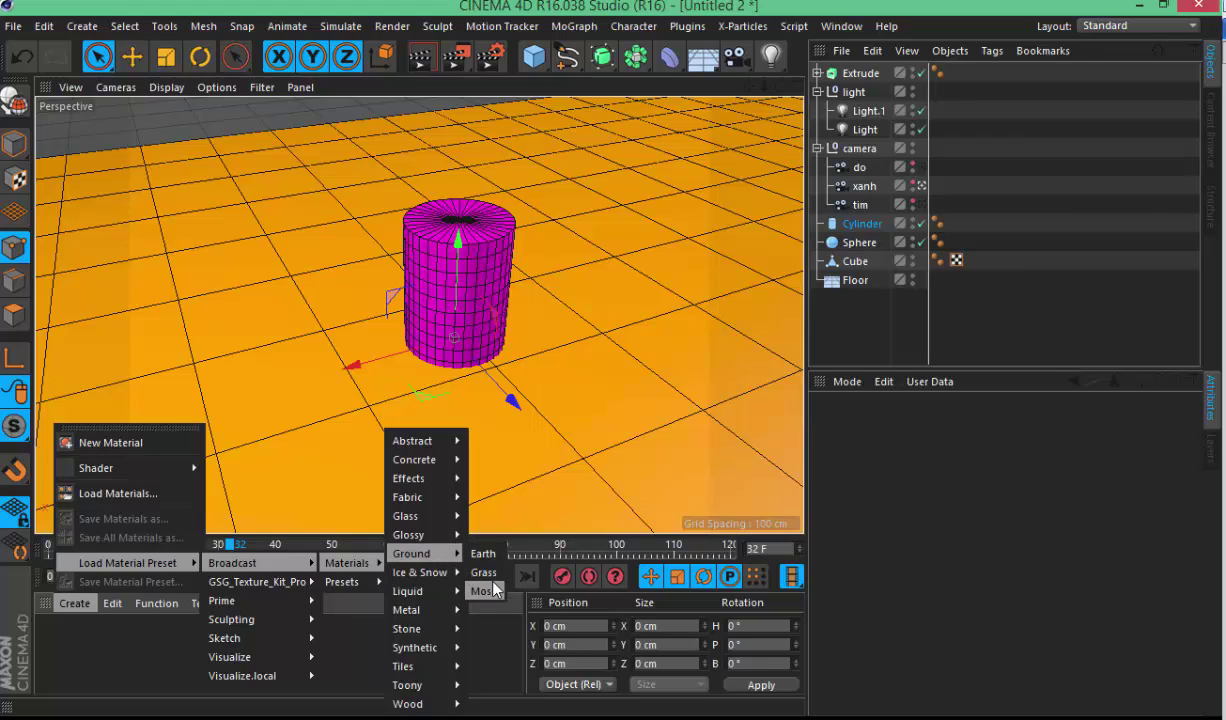
left_click(469, 589)
left_click(205, 651)
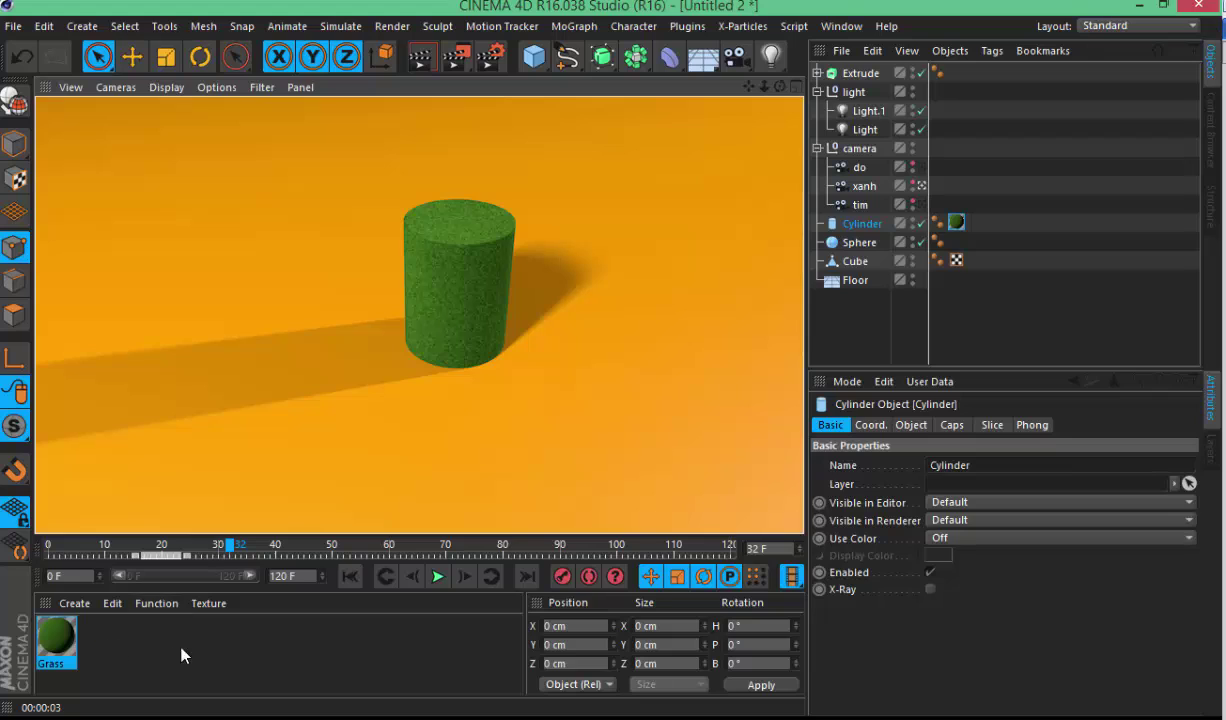
left_click(93, 608)
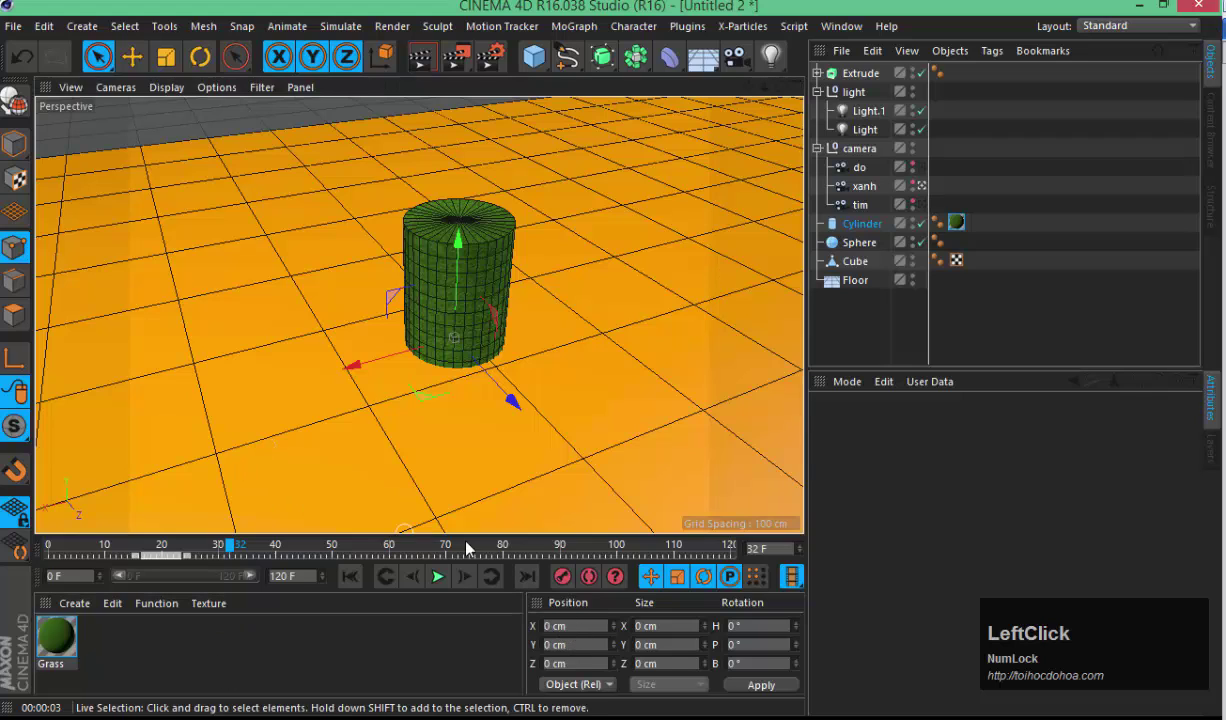
key("ctrl+shift+d")
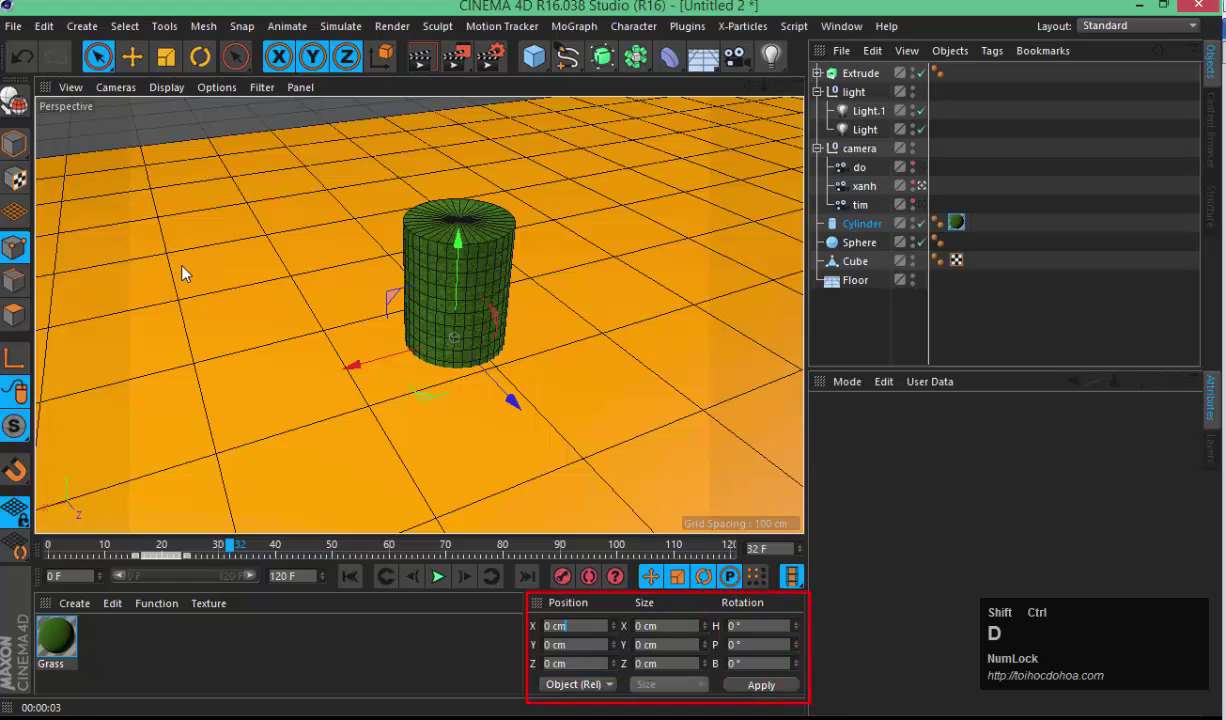
key("Escape")
left_click(351, 331)
key("3")
type("33")
left_click(627, 262)
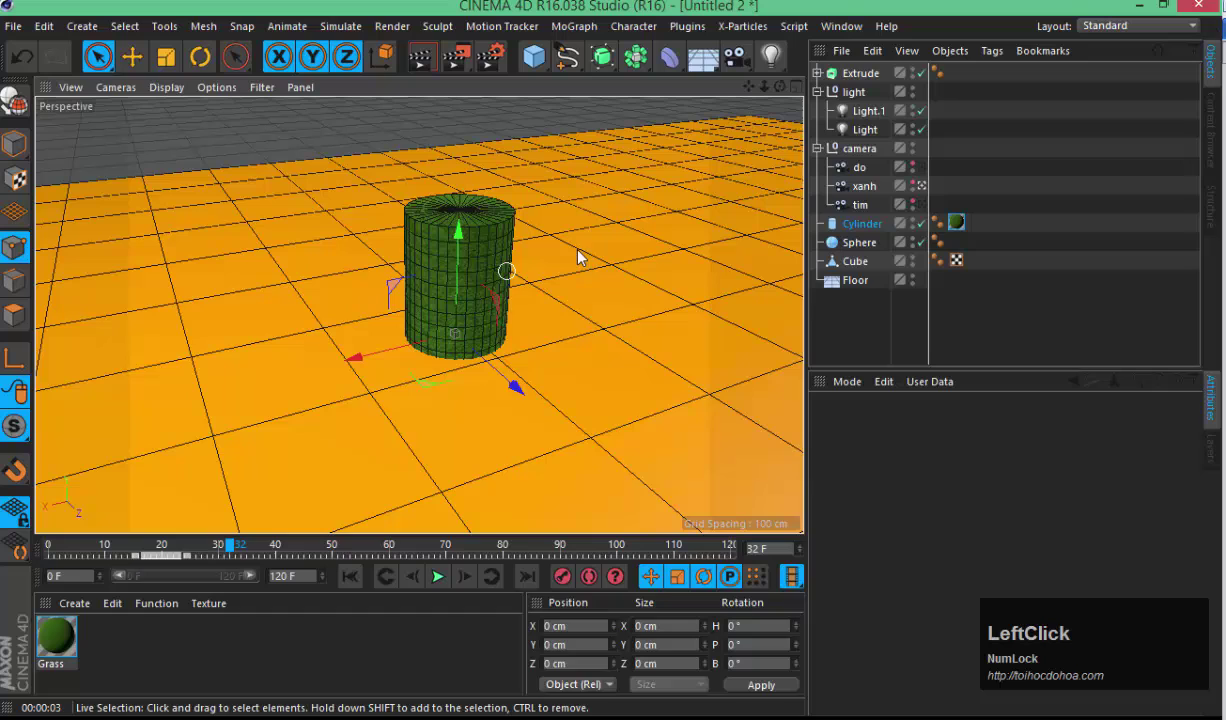
key("s")
left_click(579, 631)
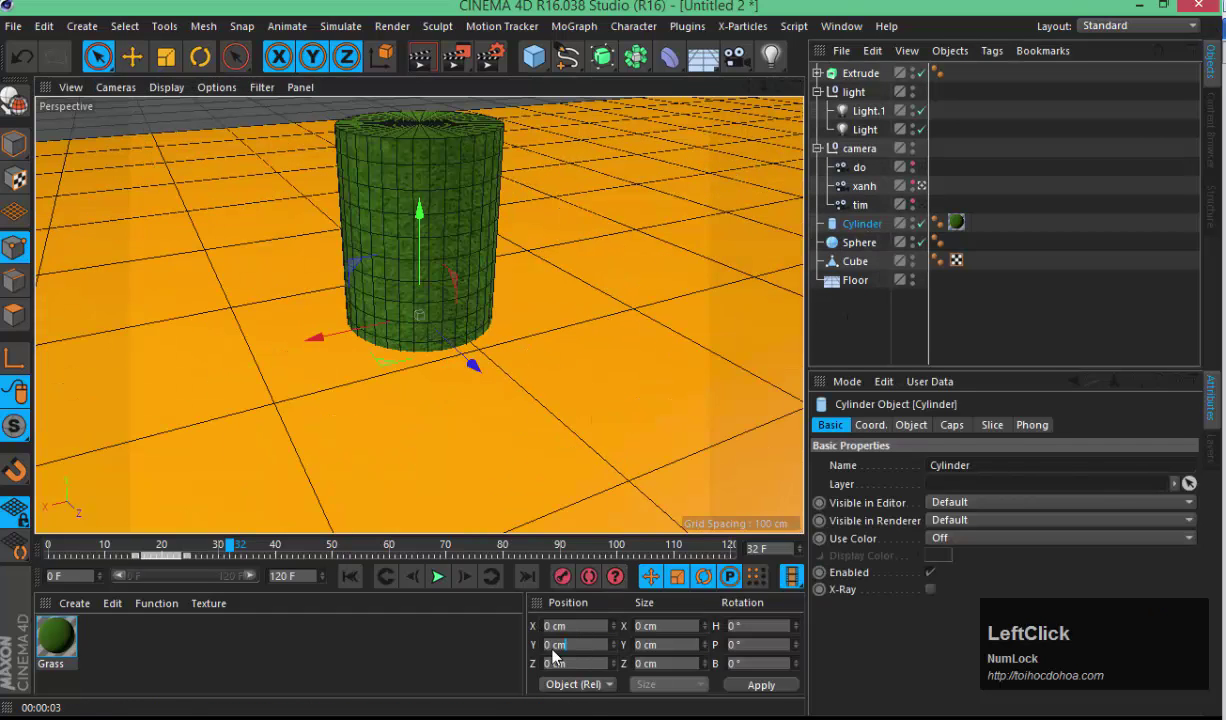
key("2")
left_click(387, 301)
key("1")
left_click(442, 363)
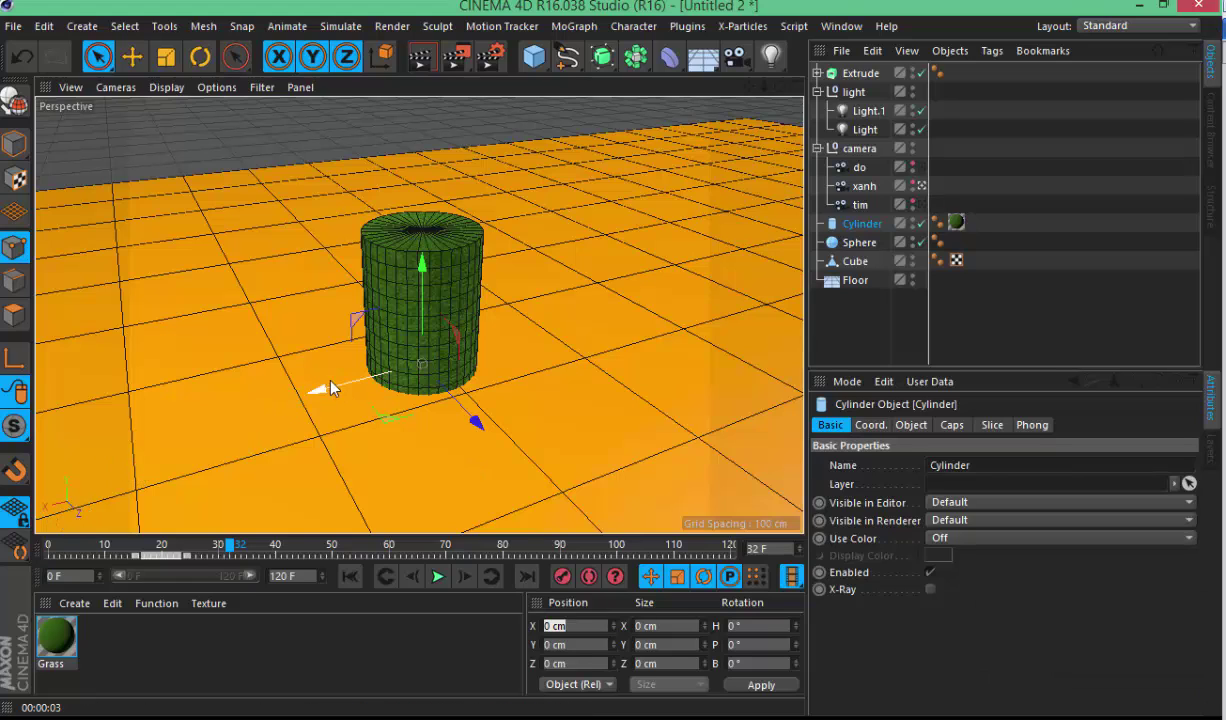
left_click(581, 631)
key("Home")
key("5")
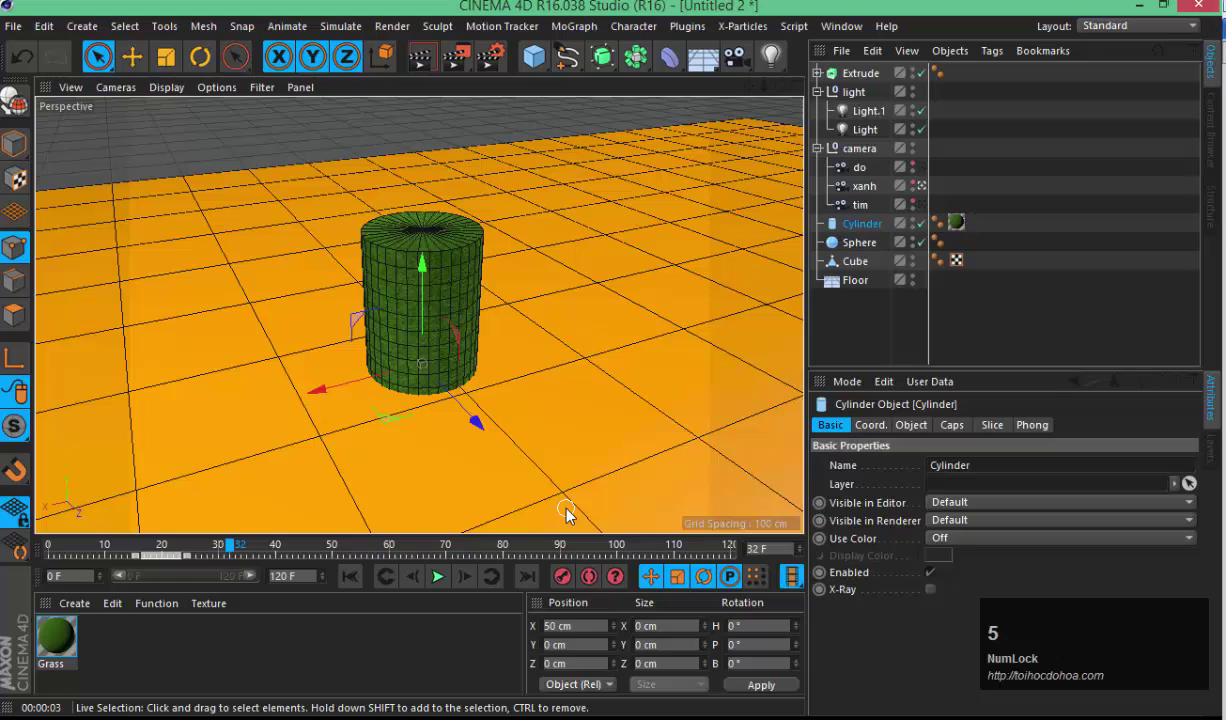
key("Return")
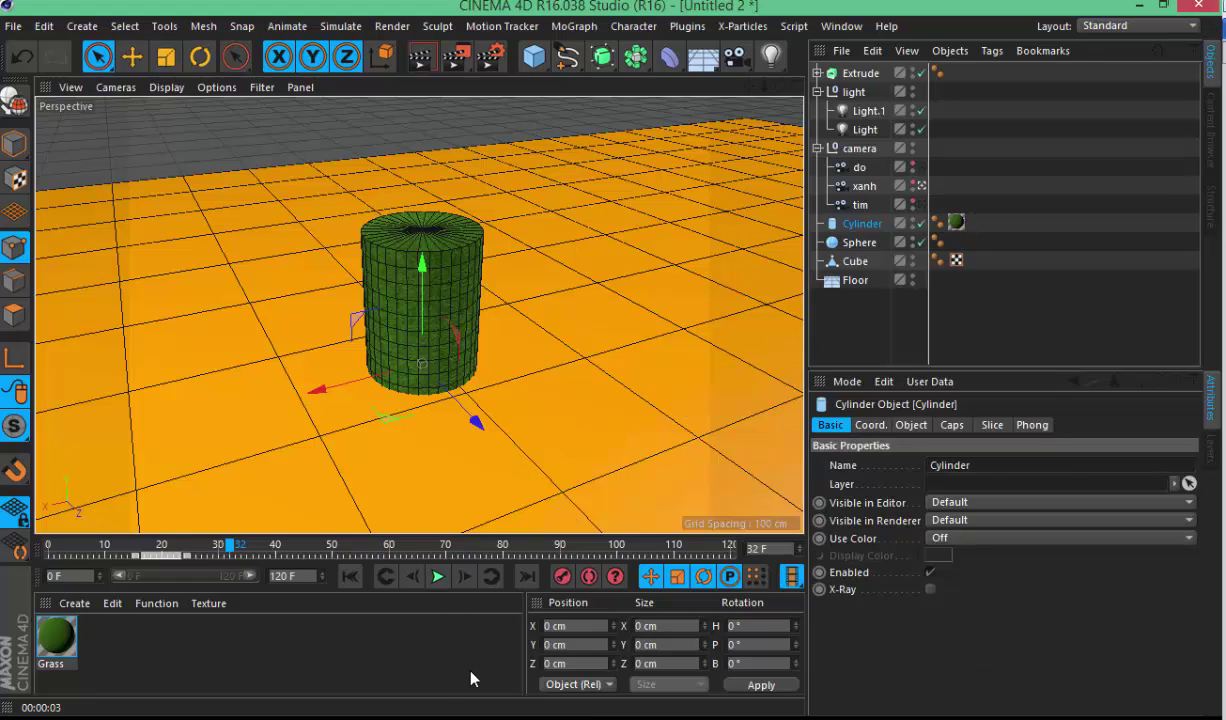
left_click(23, 149)
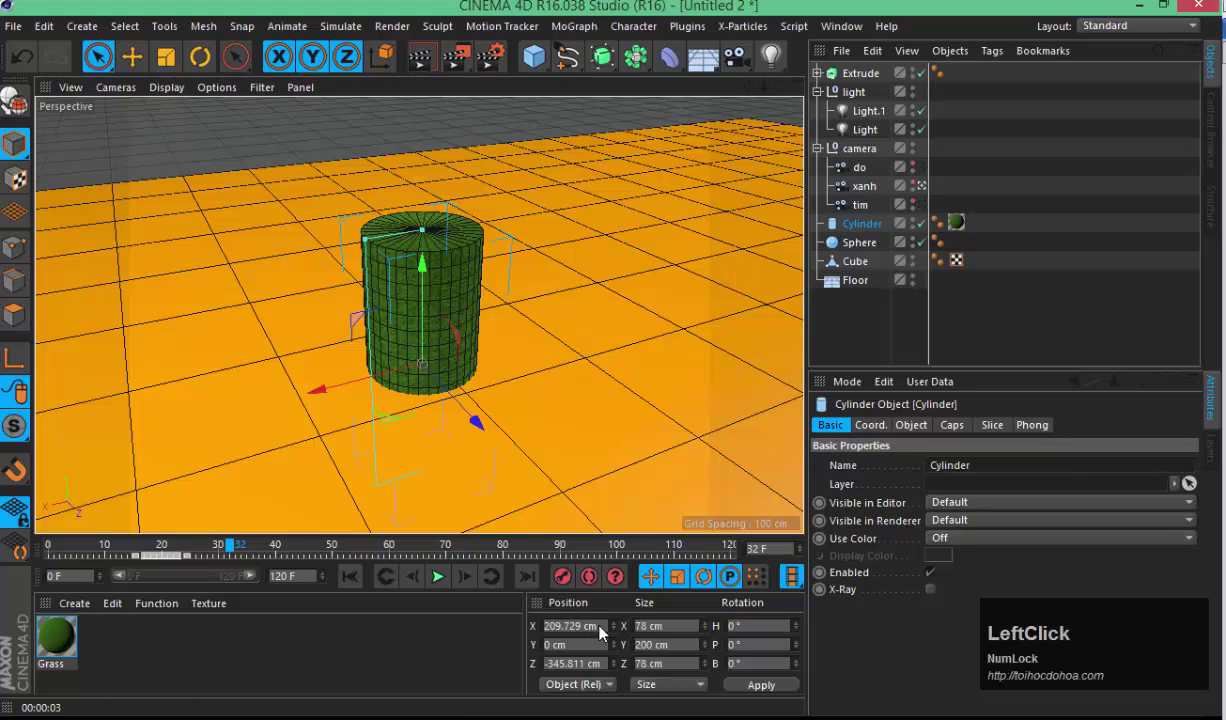
- Add Cube.1, a 200 cm primitive cube, at the scene origin
key("3")
type("32")
left_click(543, 444)
type("23")
left_click(552, 479)
type("33")
left_click(491, 471)
type("333")
left_click(667, 521)
type("333")
left_click(593, 445)
type("3")
left_click(483, 379)
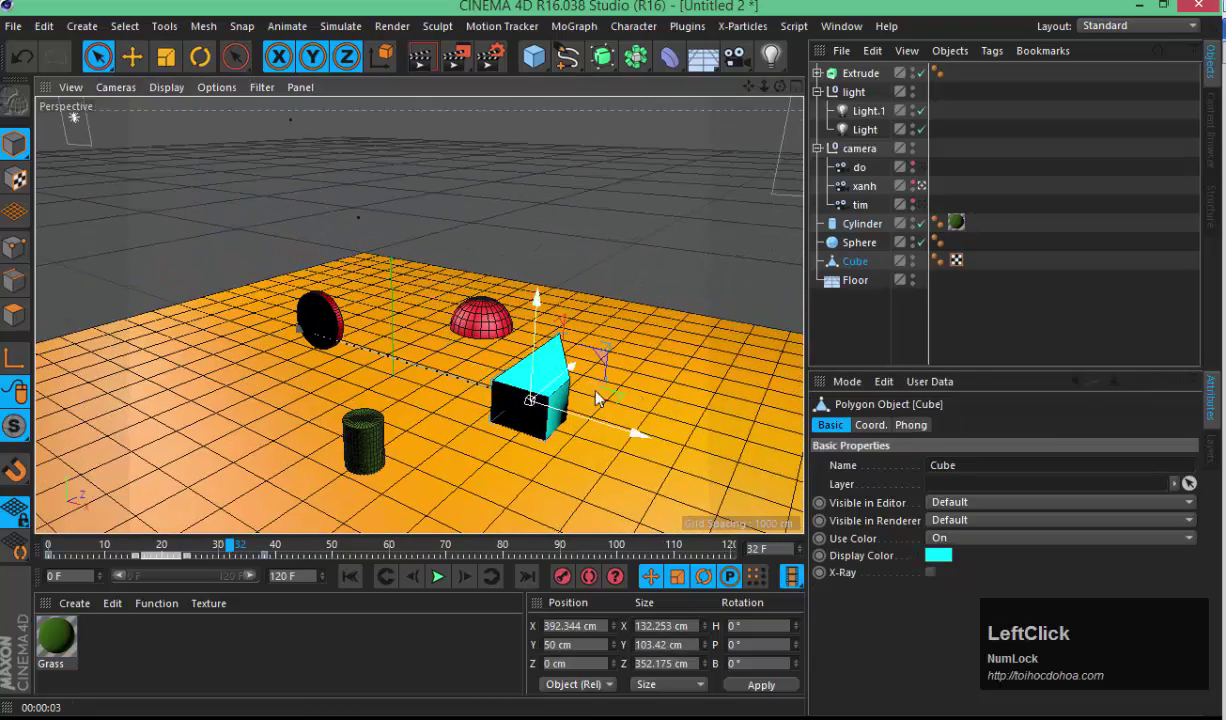
type("2")
left_click(477, 423)
type("22")
left_click(432, 390)
left_click(365, 407)
left_click(487, 384)
left_click(324, 411)
left_click(554, 367)
left_click(400, 394)
left_click(483, 363)
type("13")
left_click(398, 330)
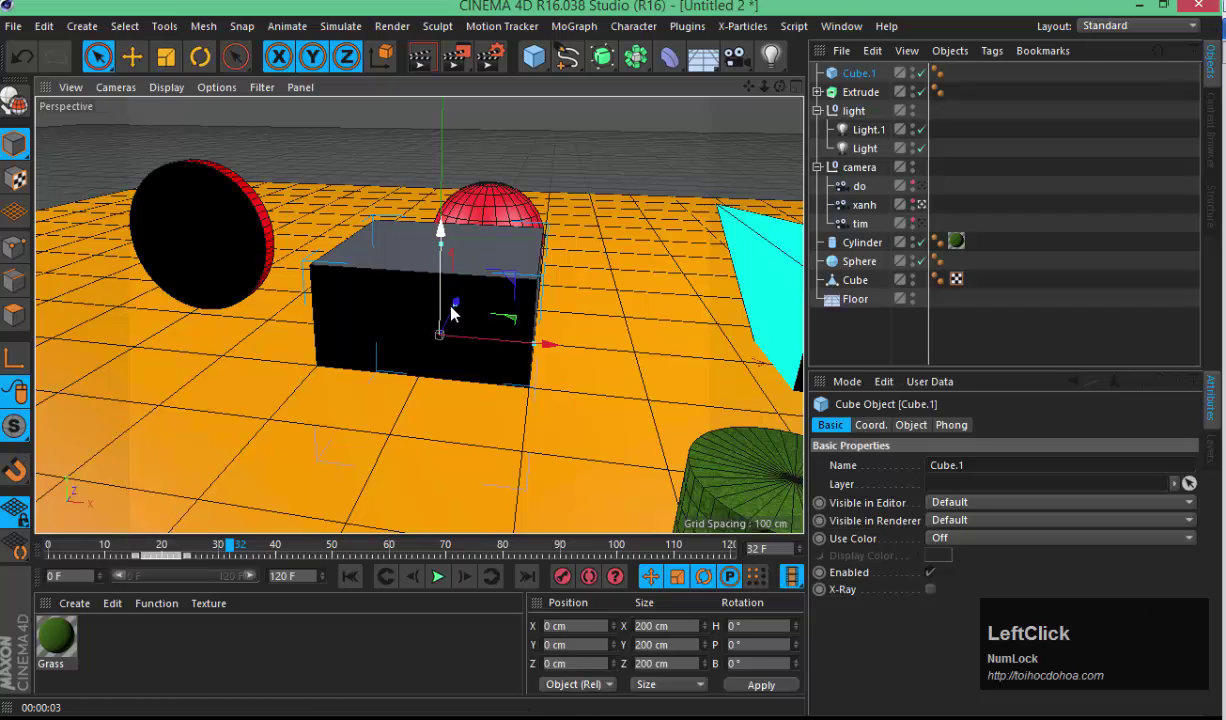
- Isolate Cube.1 so only the new cube shows in the viewport
key("2")
left_click(457, 381)
left_click(455, 297)
key("1")
left_click(585, 638)
key("3")
left_click(495, 413)
key("3")
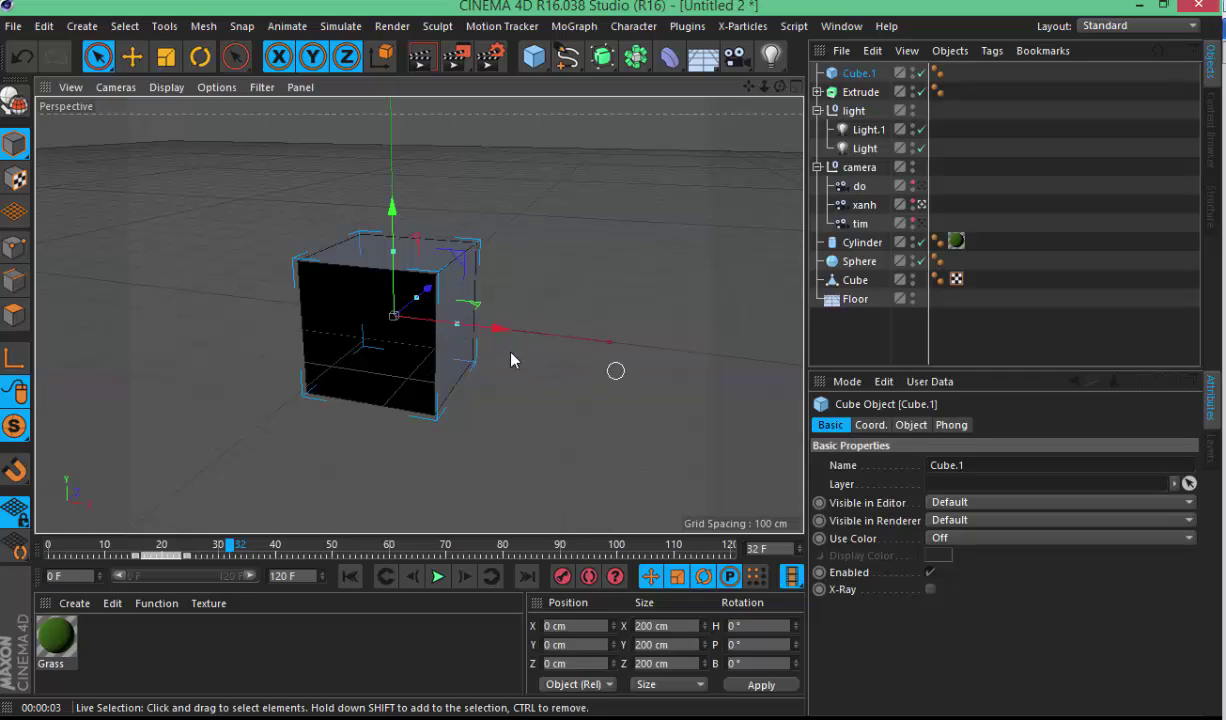
- Set Cube.1's X position to 250 cm in the Coordinates manager
left_click(597, 585)
key("Home")
key("5")
key("Return")
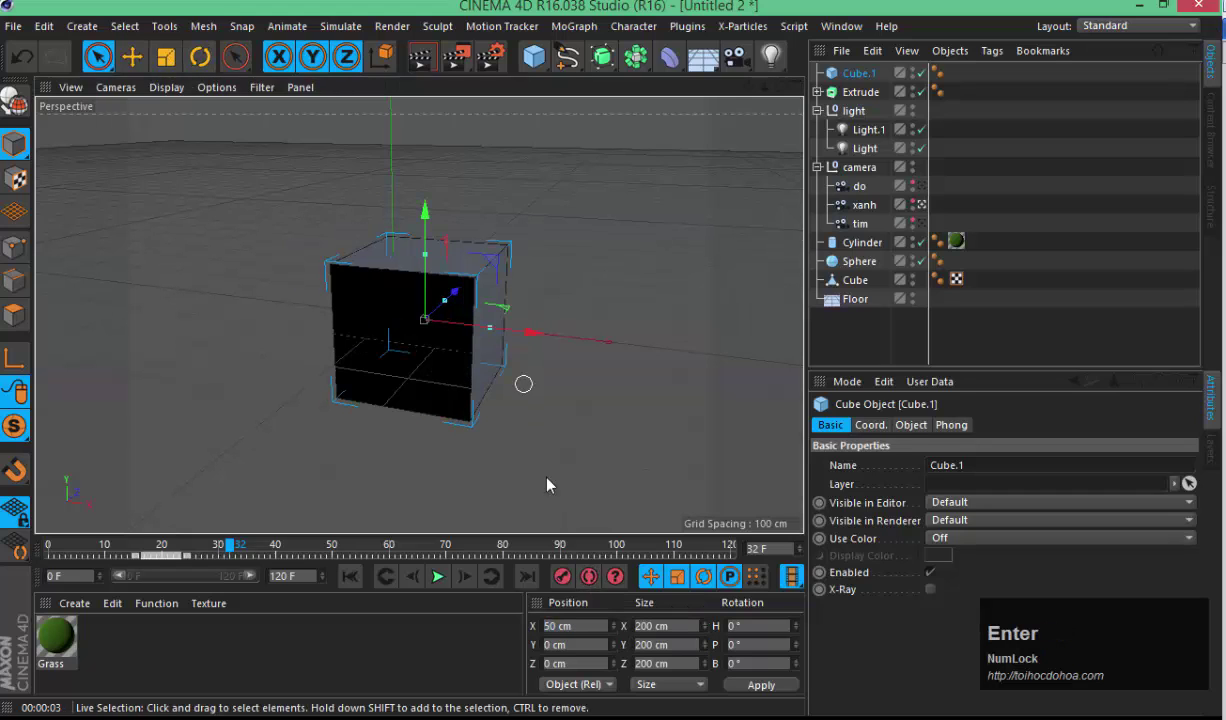
left_click(561, 608)
key("2")
key("Return")
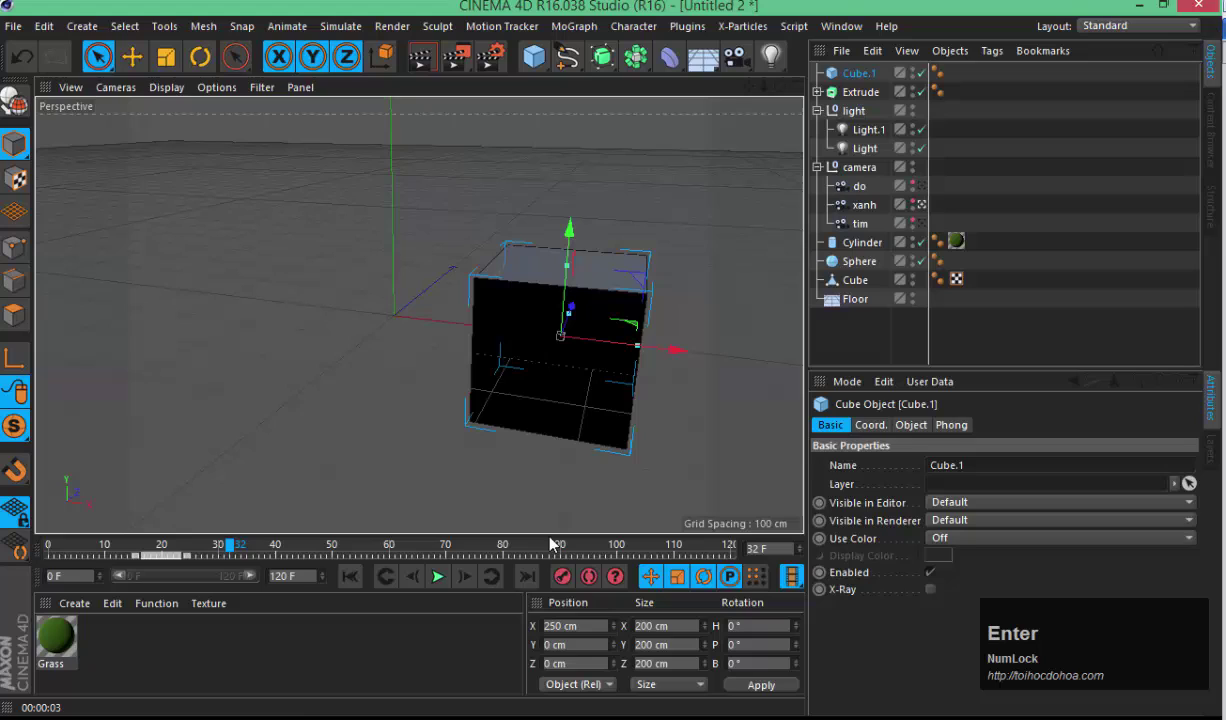
- Rotate Cube.1 to heading 45° and bank 51°, undoing a first 90° heading try
left_click(531, 638)
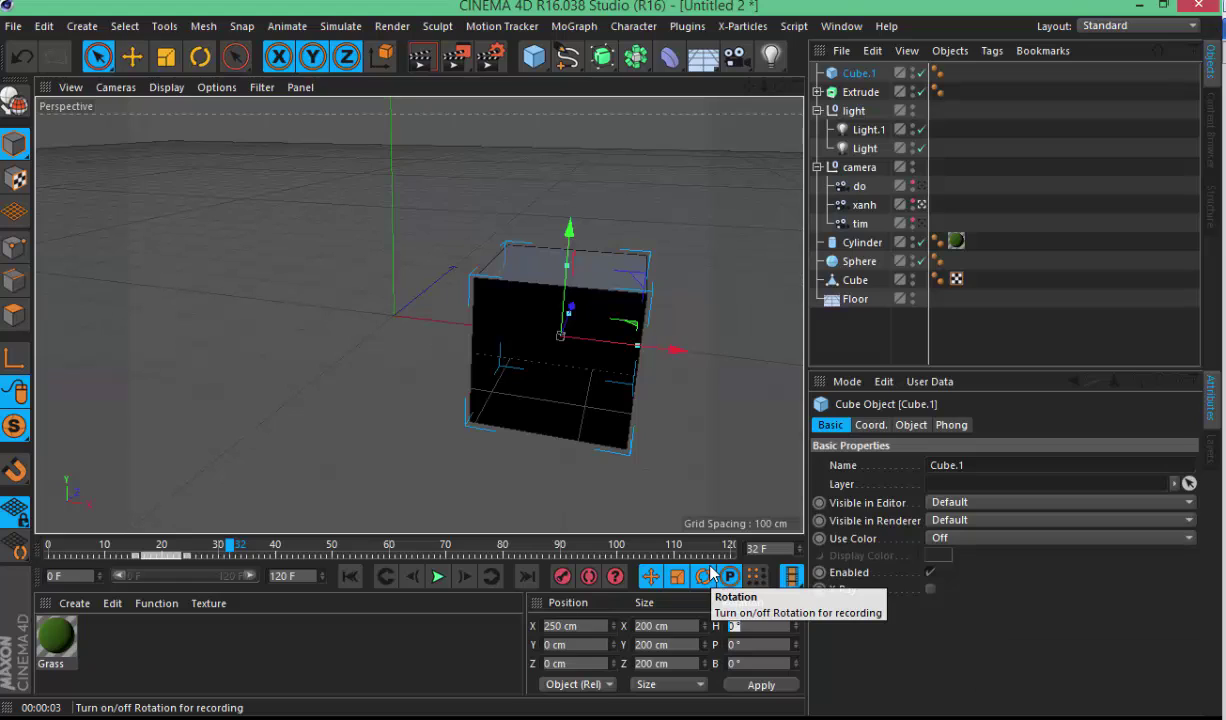
type("90")
key("Return")
key("ctrl+z")
left_click(664, 619)
type("45")
key("Return")
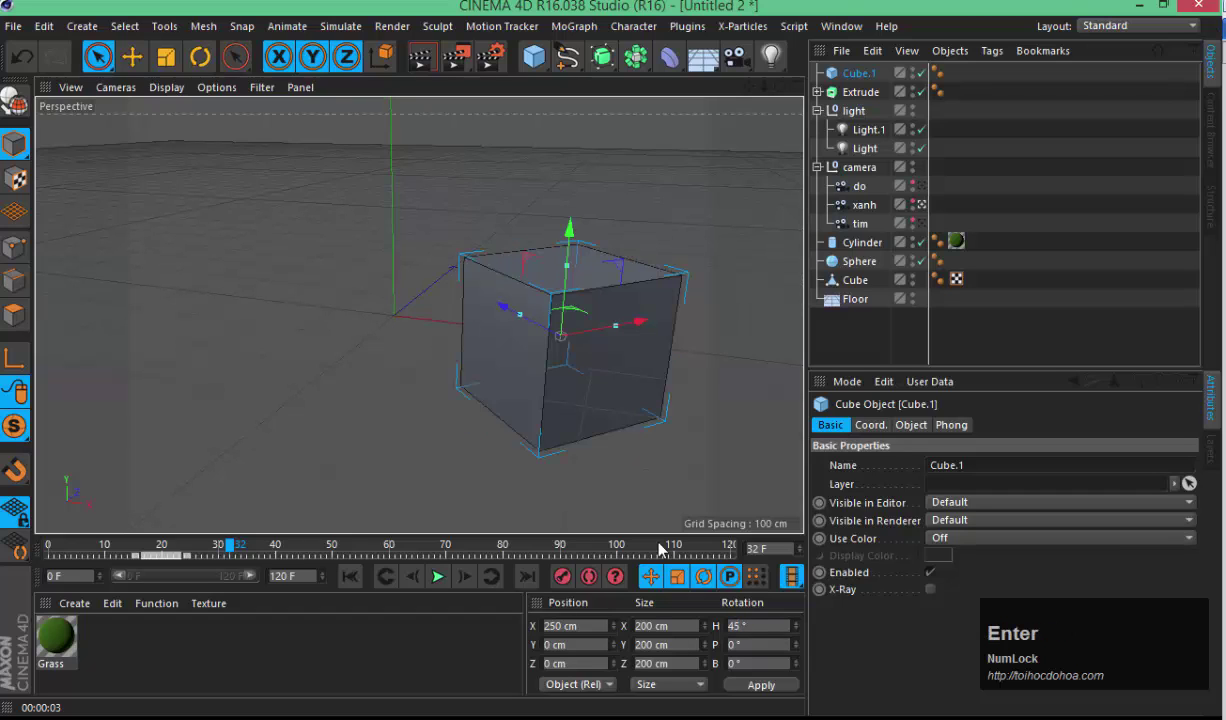
left_click(474, 416)
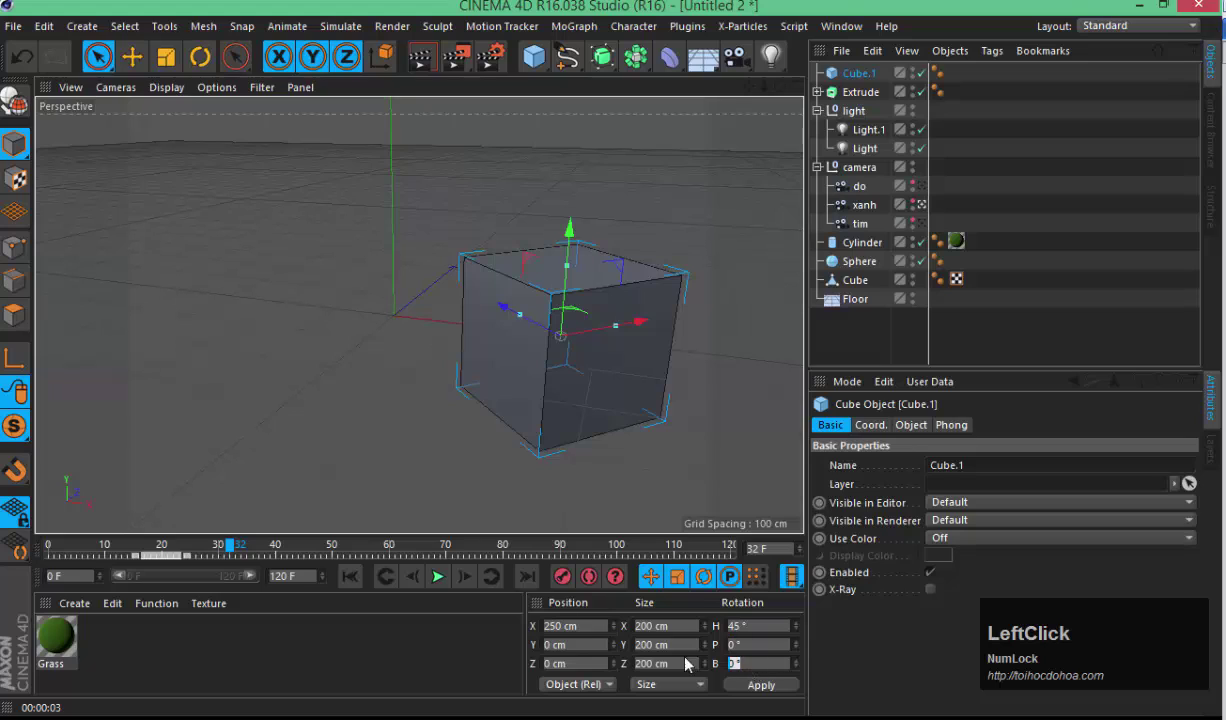
type("45")
key("Return")
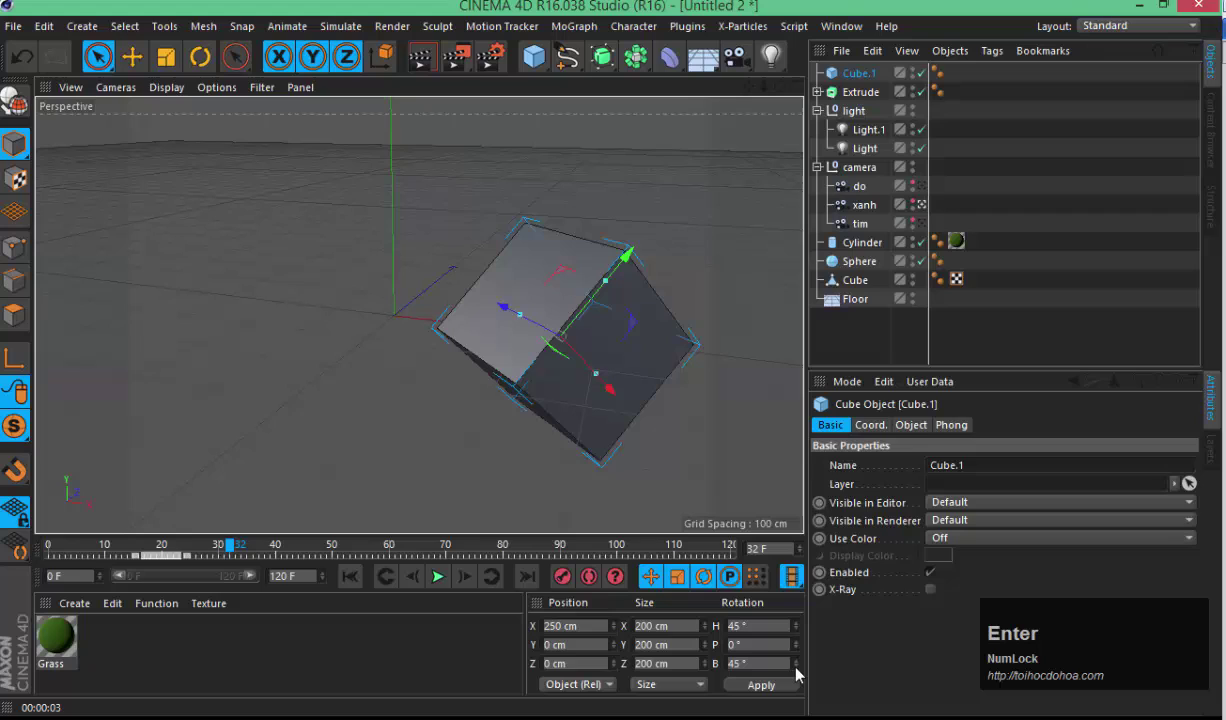
left_click(800, 666)
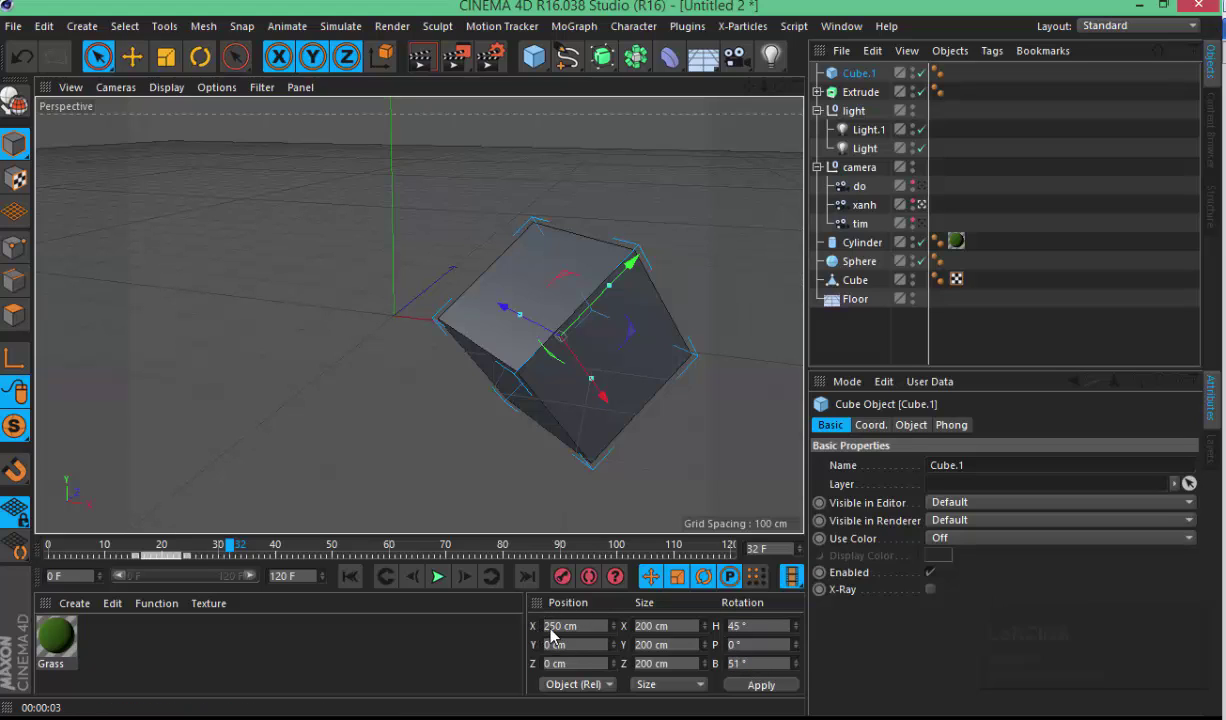
left_click(567, 641)
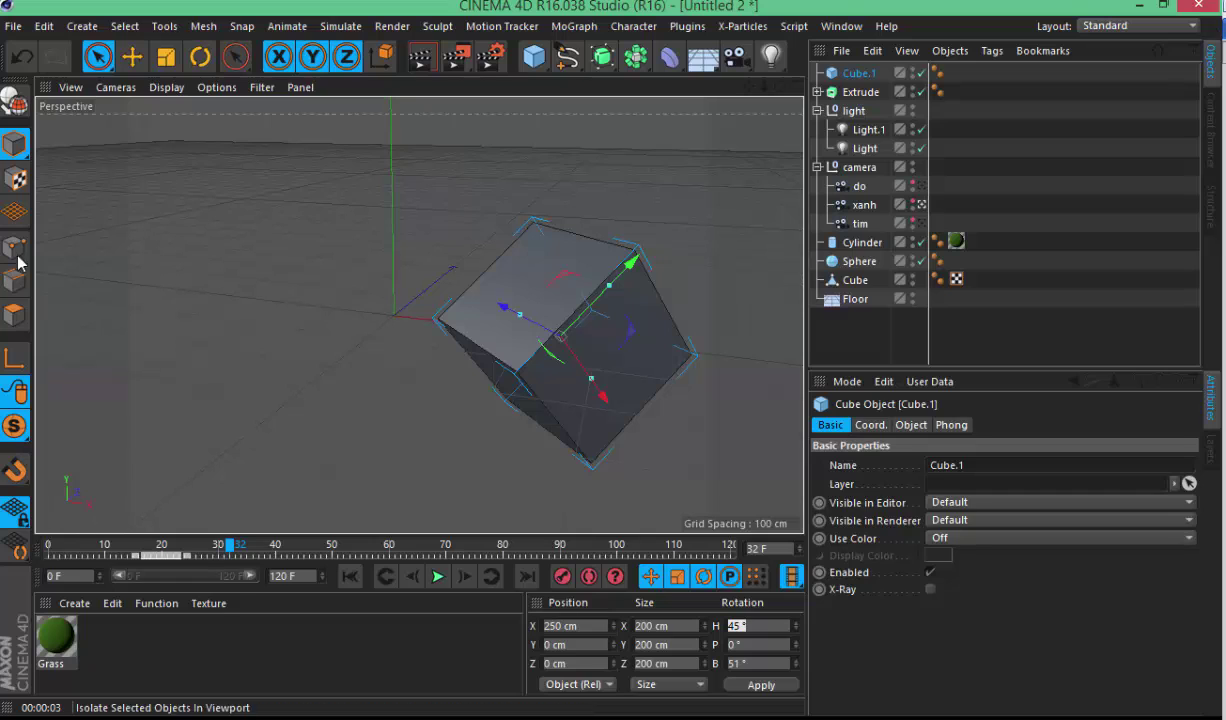
- Delete Cube.1 and reselect the original Cube in the Object Manager
left_click(151, 551)
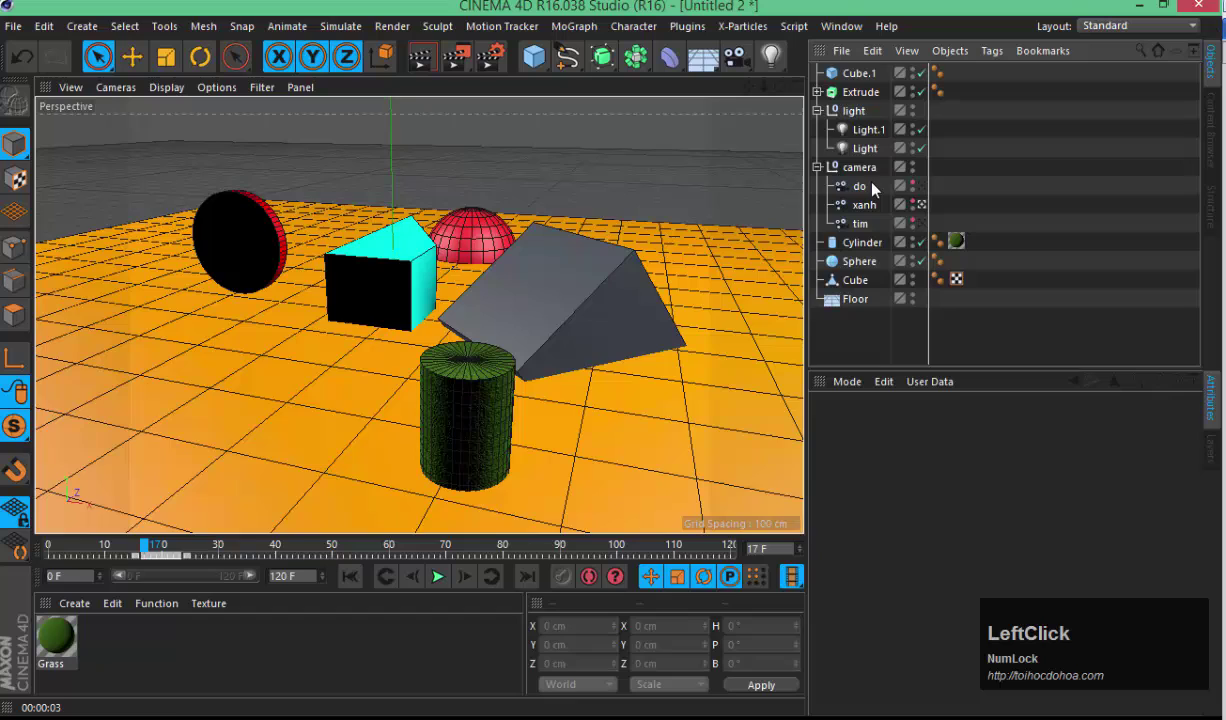
key("Delete")
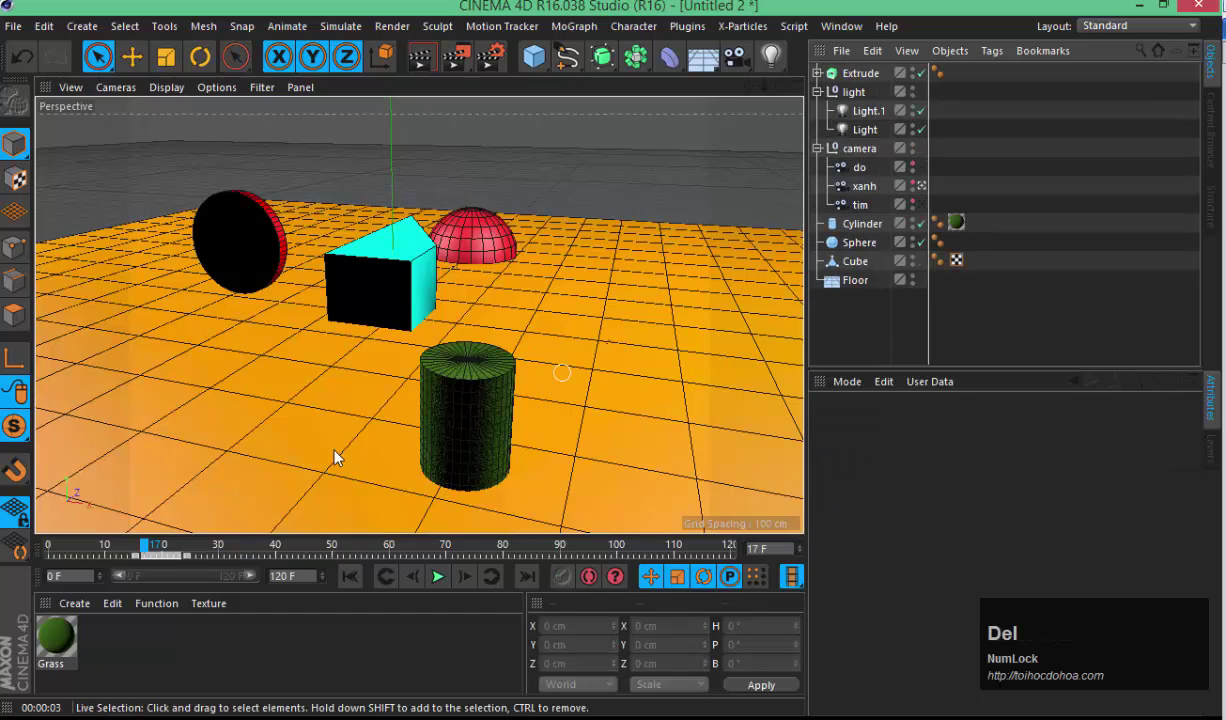
left_click(117, 553)
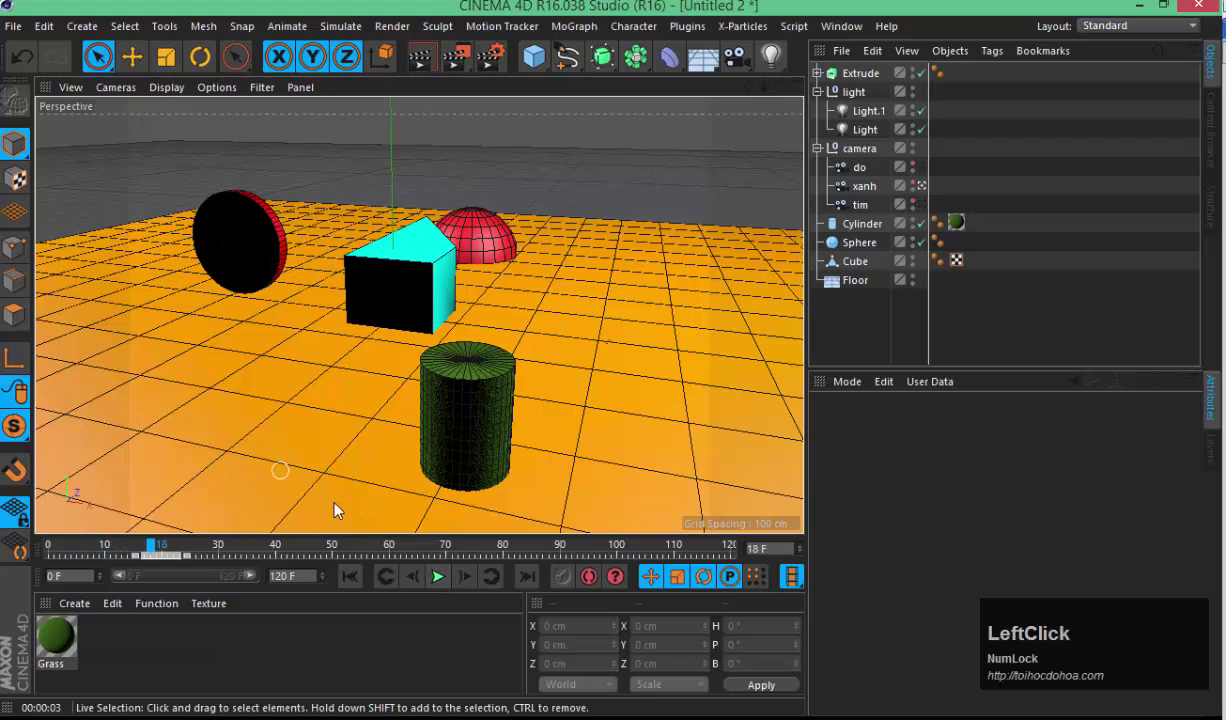
key("ctrl+shift+d")
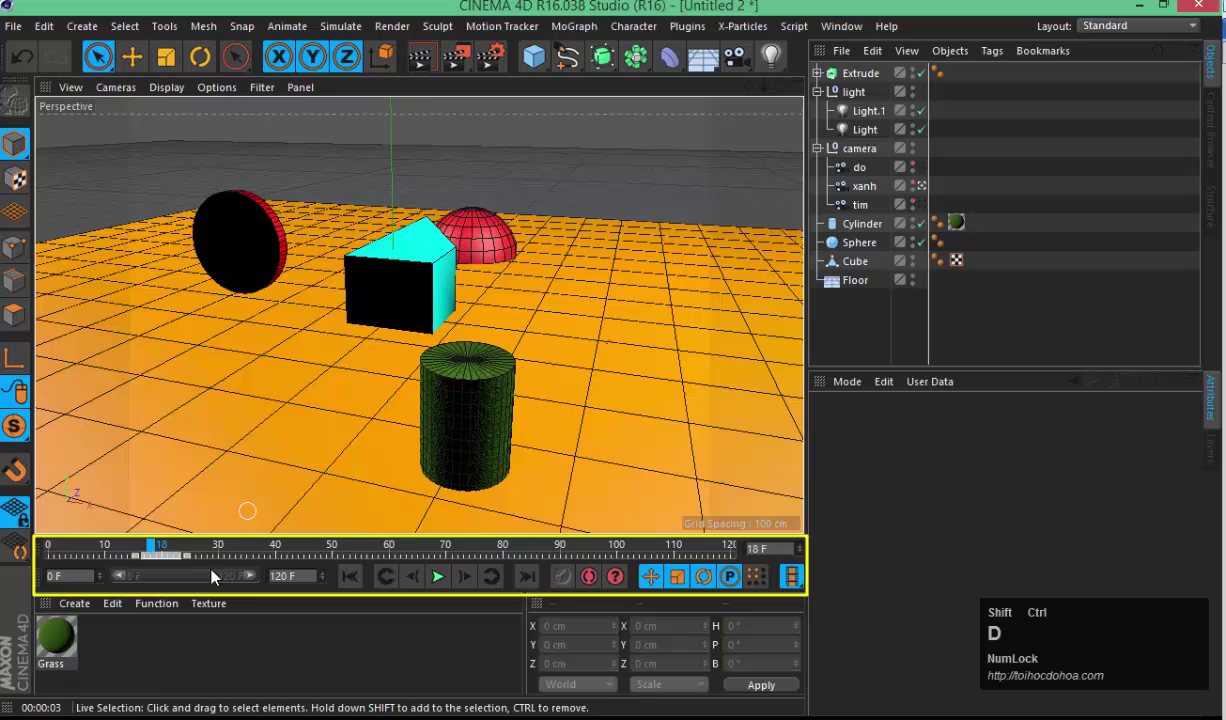
- Change the animation's end frame from 120 F to 150 F
key("Escape")
left_click(306, 580)
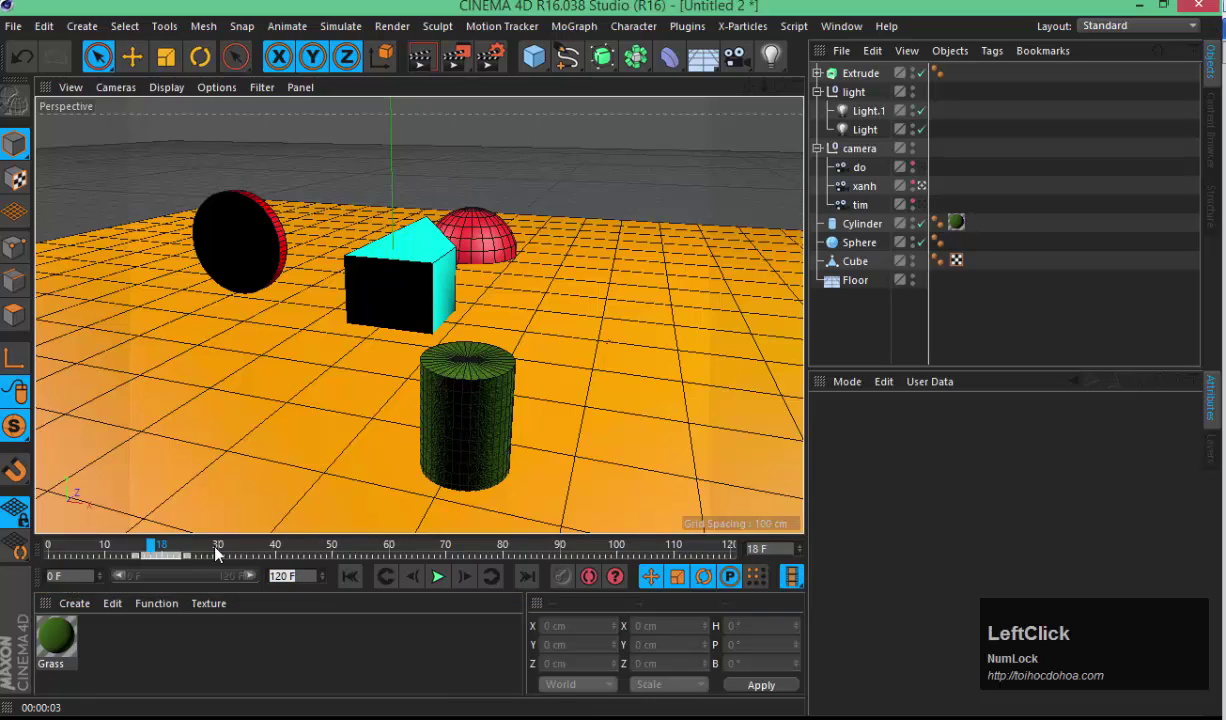
key("9")
key("Return")
left_click(280, 581)
type("15")
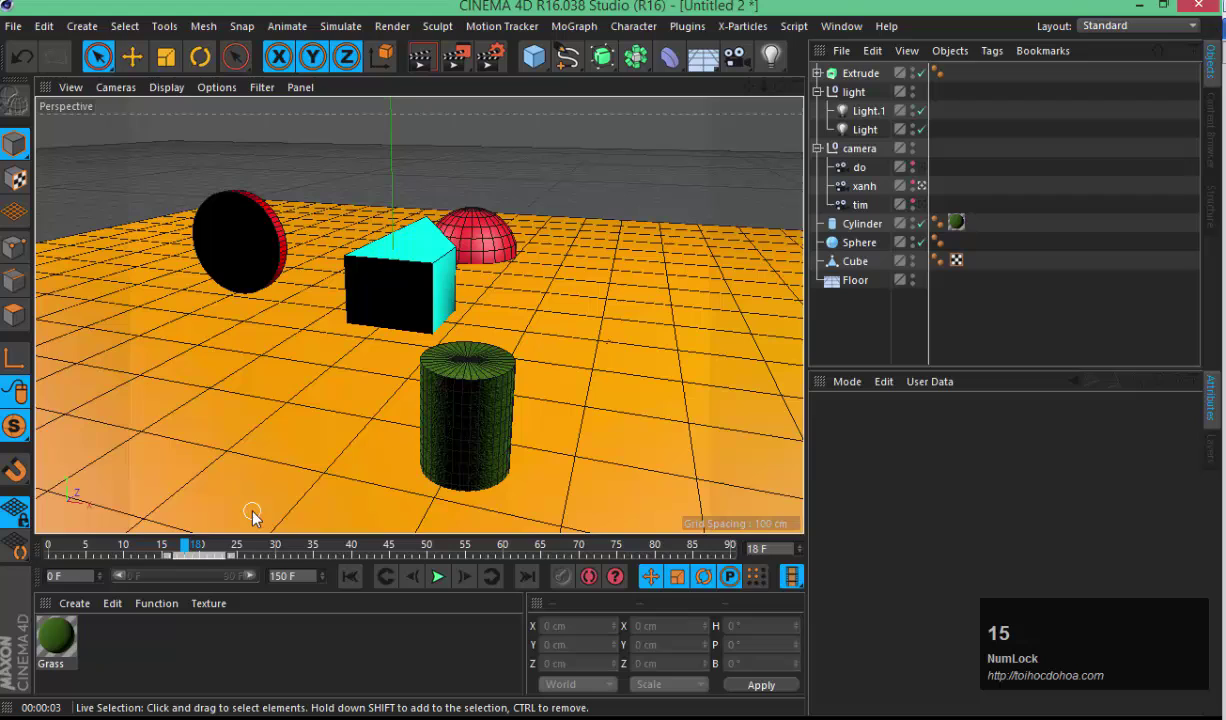
key("Return")
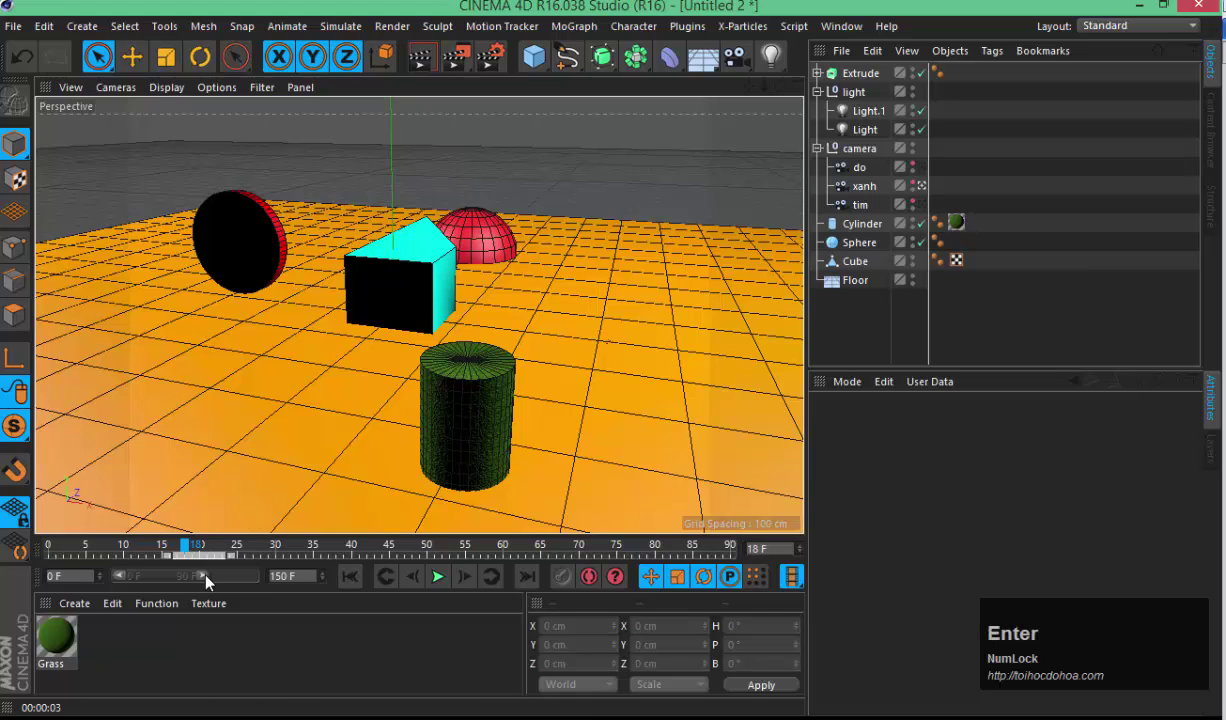
- Select a timeline keyframe and step through the cube's X animation to its end
left_click(221, 583)
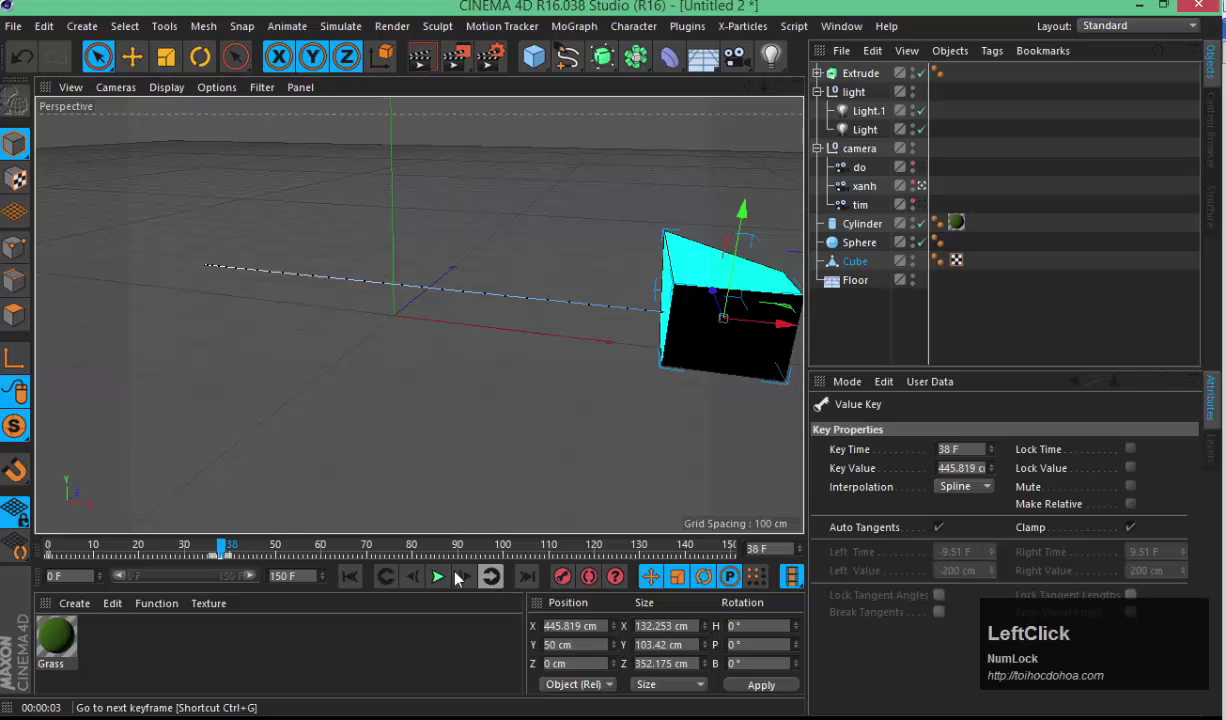
left_click(281, 553)
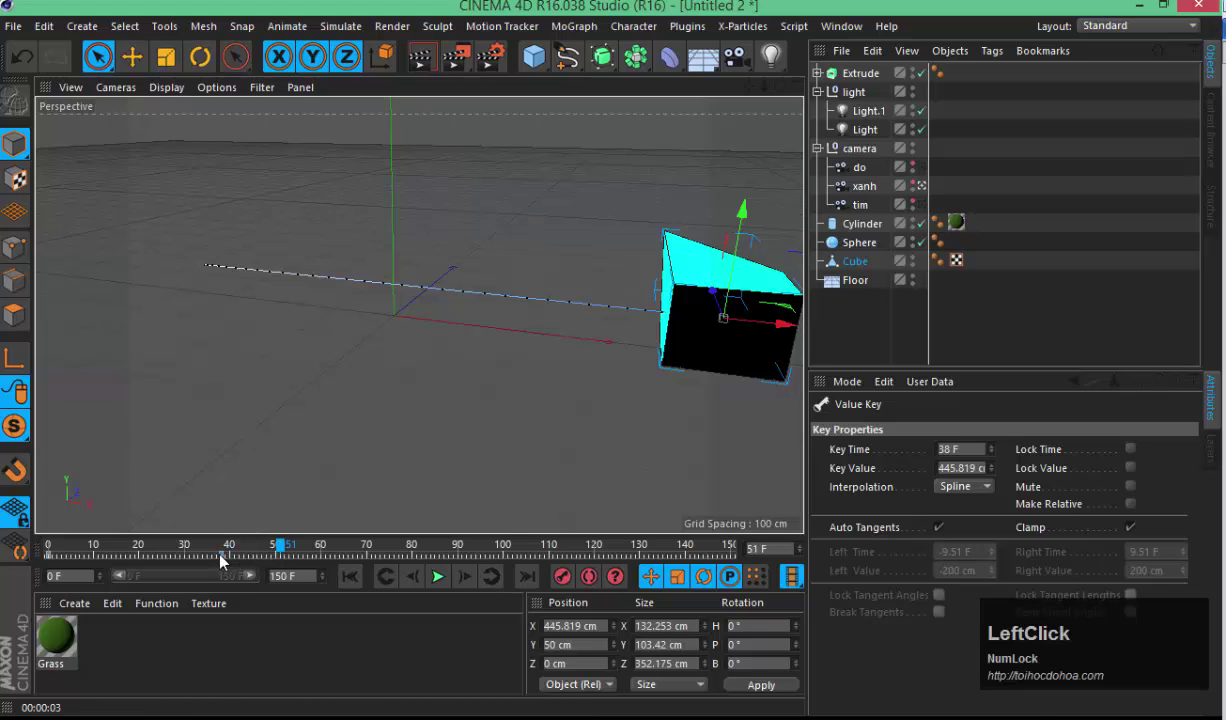